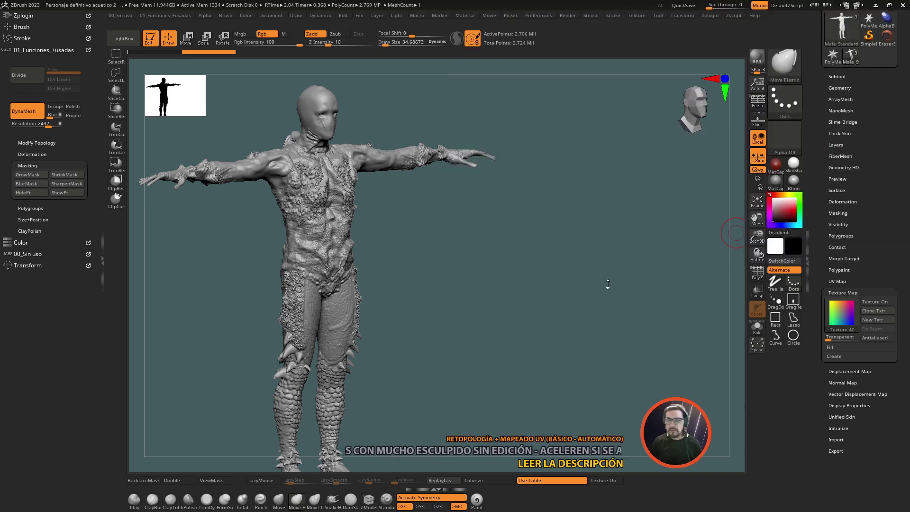
# Step: Delete the Male_Standard_01 base mesh subtool and confirm the irreversible-operation warning
pyautogui.click(568, 258)
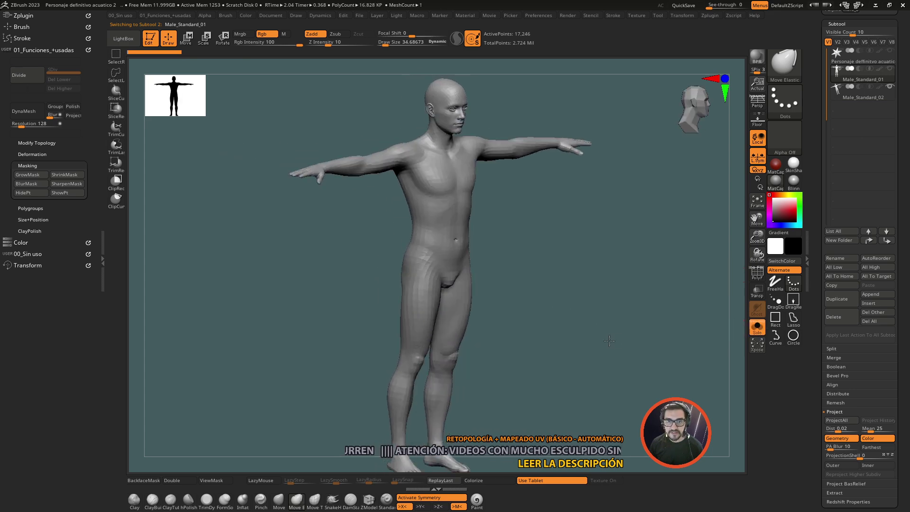
pyautogui.click(594, 318)
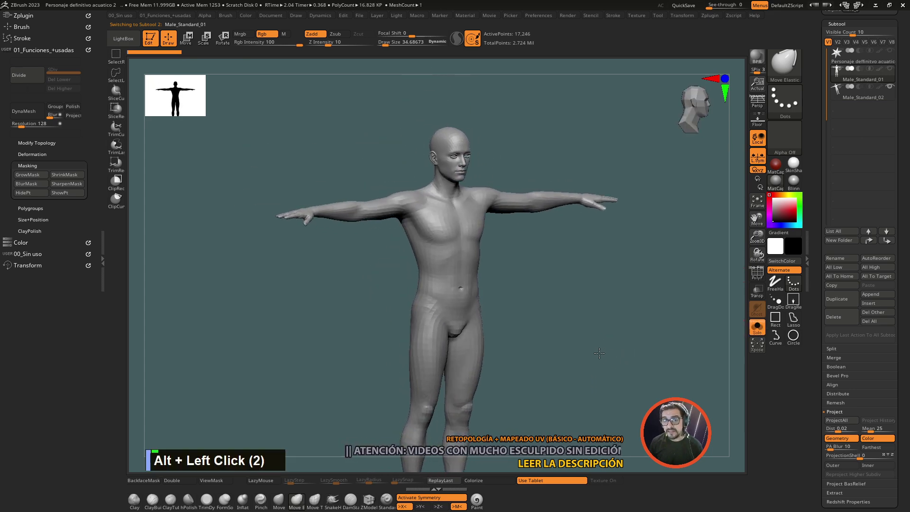
pyautogui.click(593, 342)
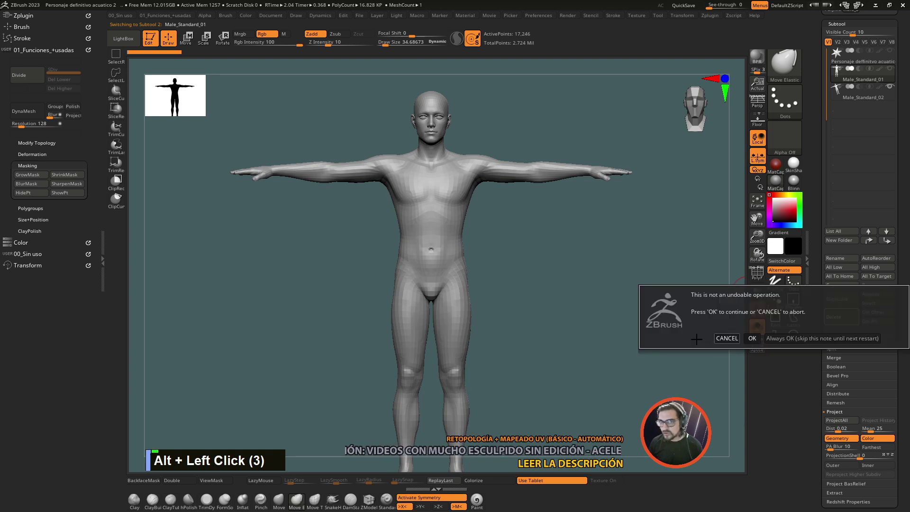
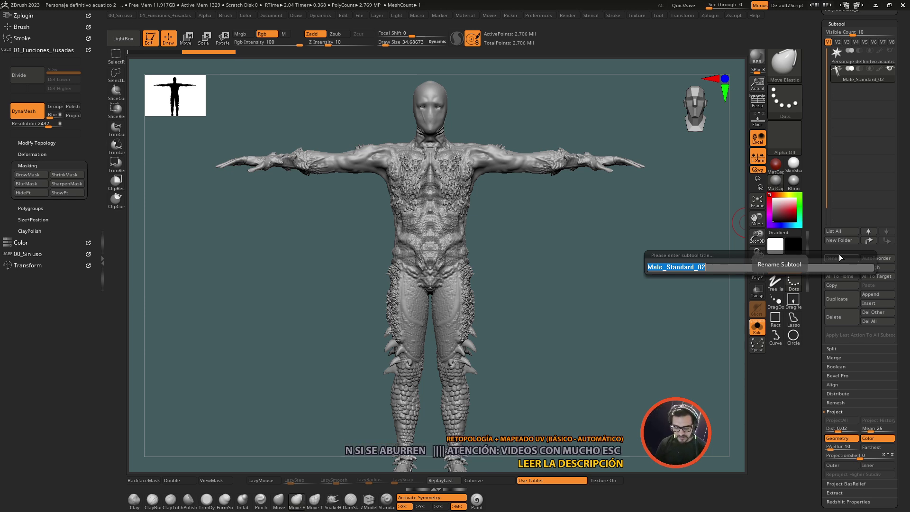
# Step: Name the creature subtool CRIATURA-DYNA
pyautogui.write('I, R')
pyautogui.press('a')
pyautogui.write('U, T')
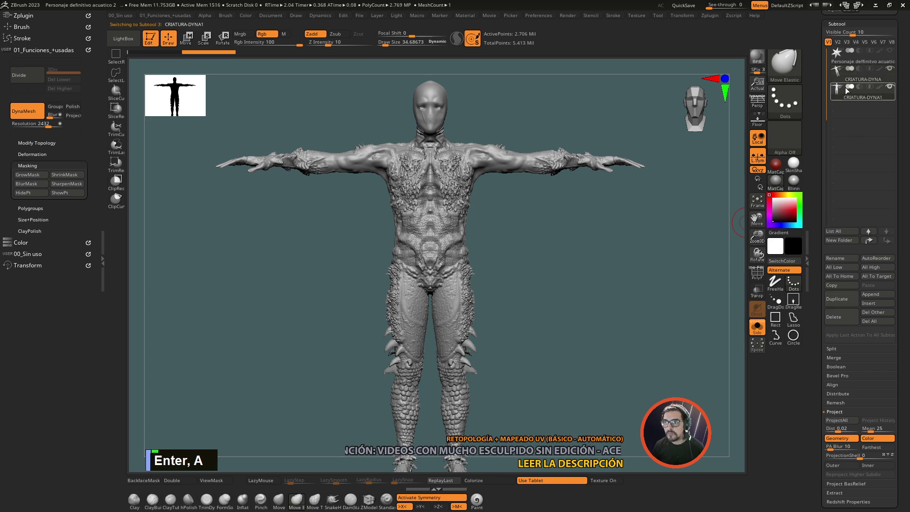
# Step: Rename the duplicated subtool to CRIATURA-LP
pyautogui.doubleClick(842, 83)
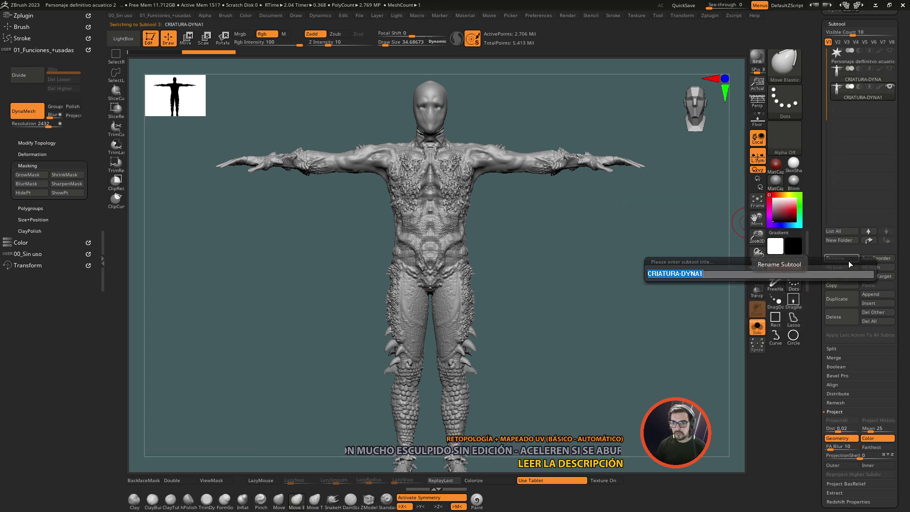
pyautogui.press('Right')
pyautogui.press('BackSpace')
pyautogui.press('BackSpace')
pyautogui.press('BackSpace')
pyautogui.press('BackSpace')
pyautogui.press('l')
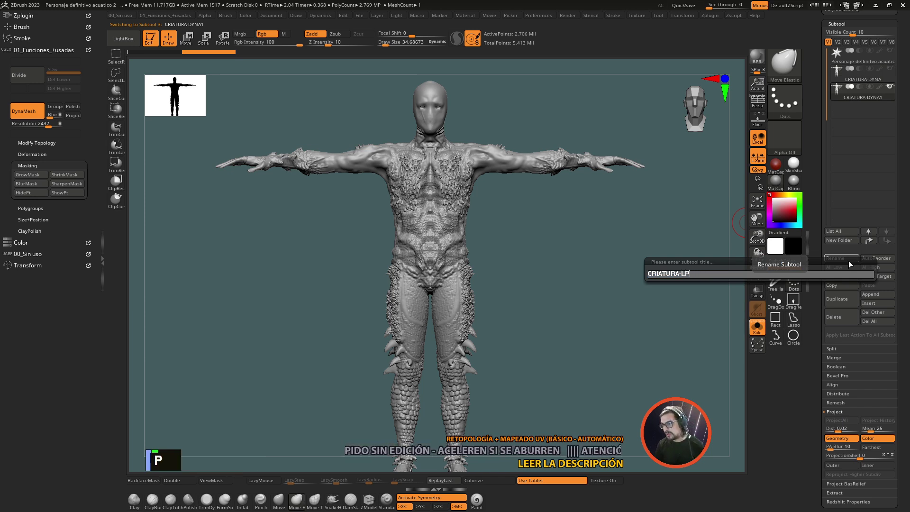
pyautogui.press('Return')
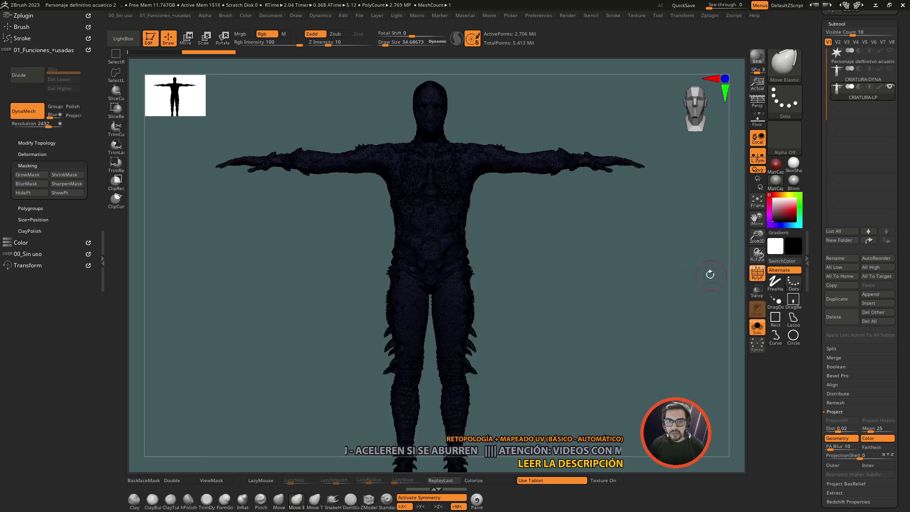
# Step: Turn on Polyframe over the creature and expand the Tool > Polygroups palette
pyautogui.click(656, 258)
pyautogui.click(695, 229)
pyautogui.click(662, 206)
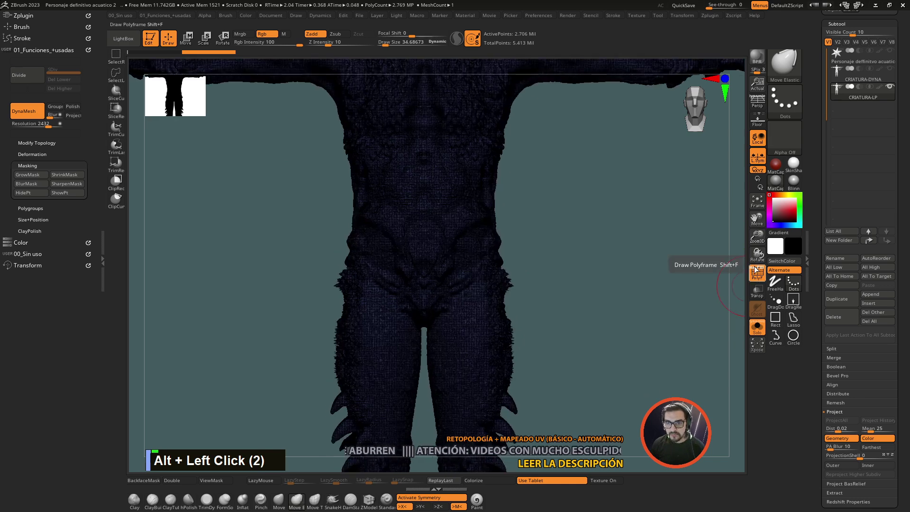
pyautogui.click(622, 226)
pyautogui.click(606, 332)
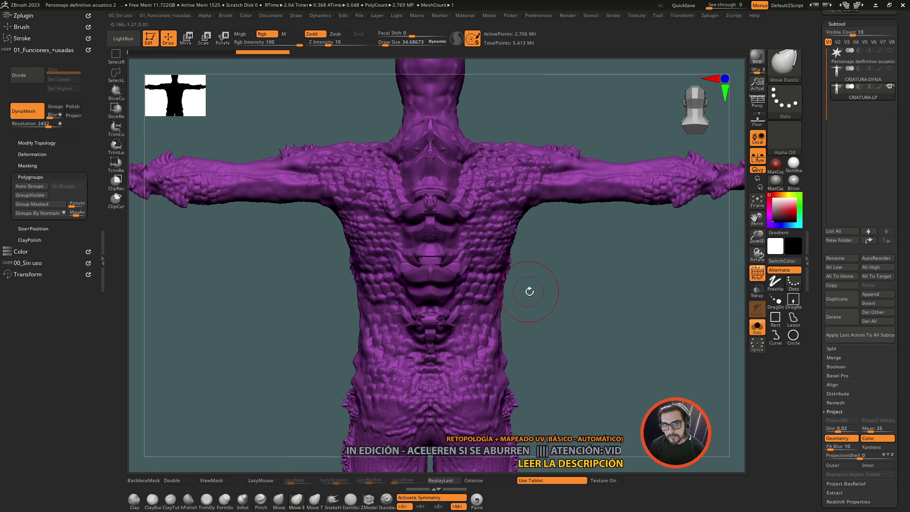
# Step: Group Visible so the whole creature is one polygroup, then choose the SliceCurve brush
pyautogui.doubleClick(597, 298)
pyautogui.click(582, 309)
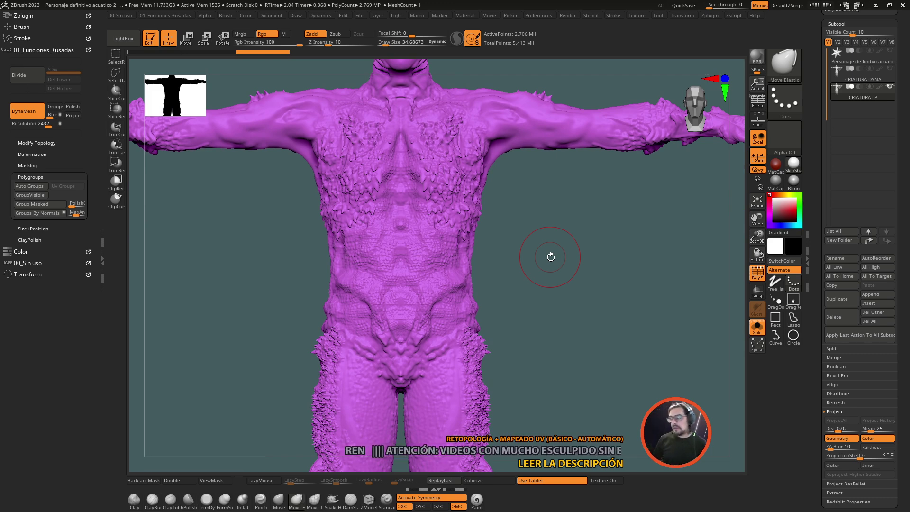
pyautogui.click(556, 256)
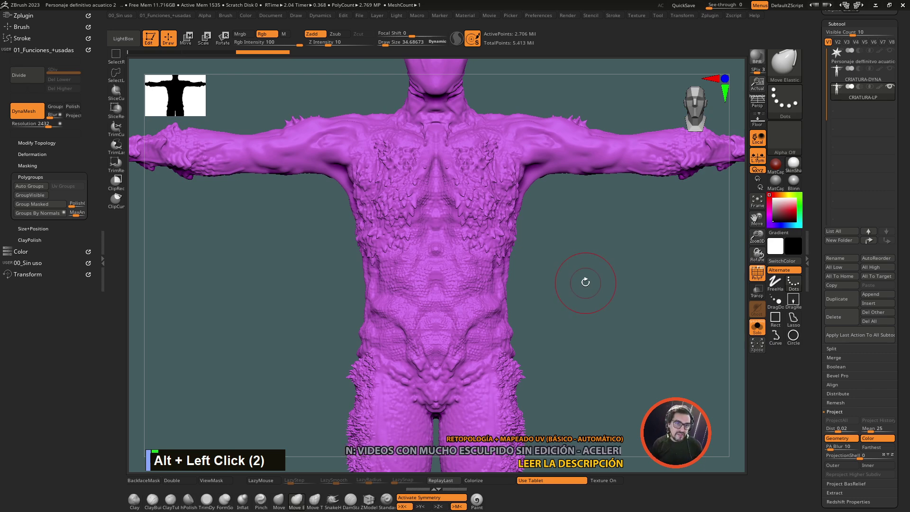
pyautogui.doubleClick(586, 280)
pyautogui.click(383, 326)
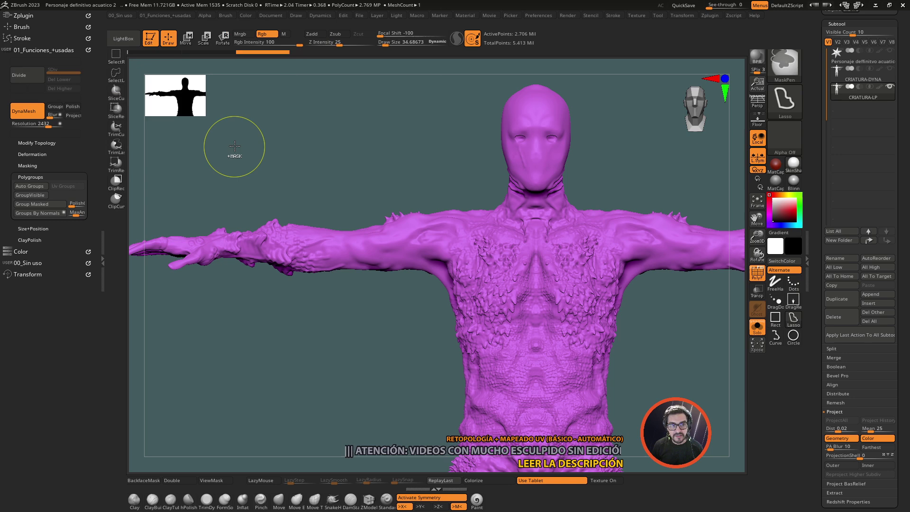
# Step: Slice across the left shoulder so the arm becomes its own polygroup, then reach Modify Topology
pyautogui.click(780, 65)
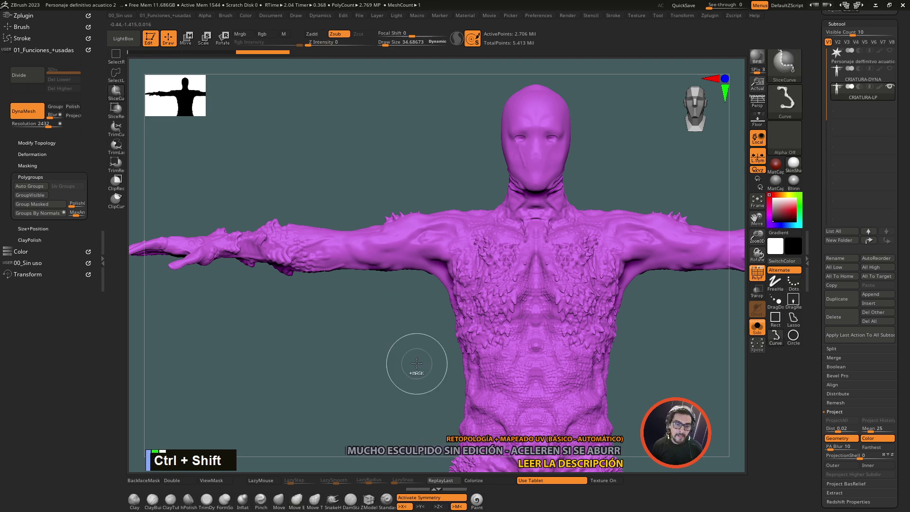
pyautogui.click(419, 347)
pyautogui.press('shift+space')
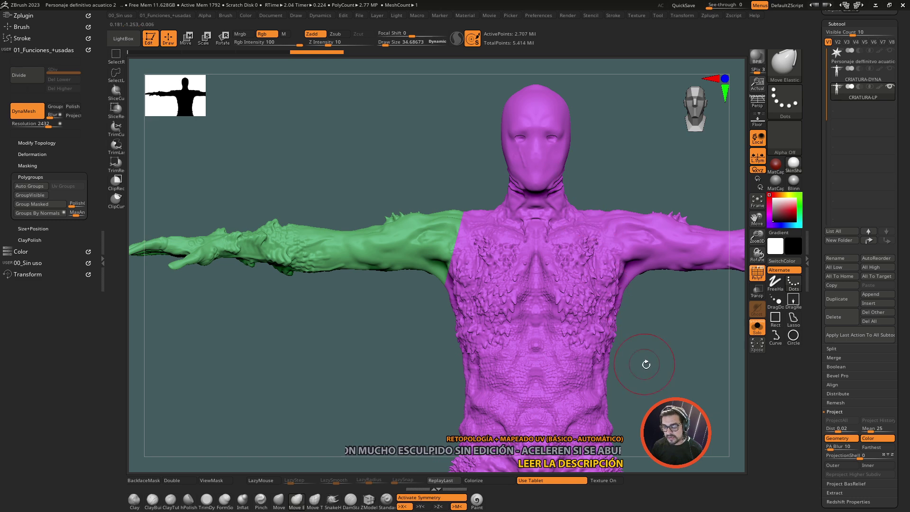
pyautogui.click(651, 365)
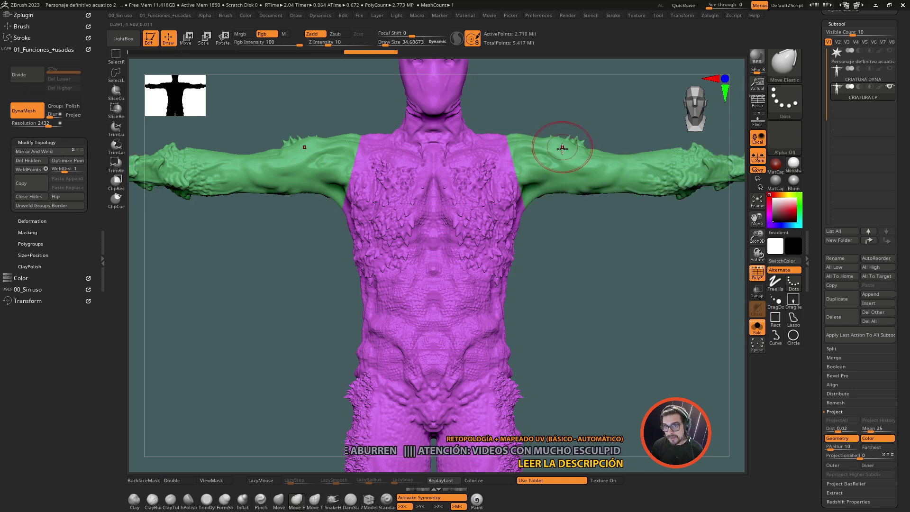
# Step: Mirror And Weld the arm split and slice the head off into its own polygroup
pyautogui.click(575, 260)
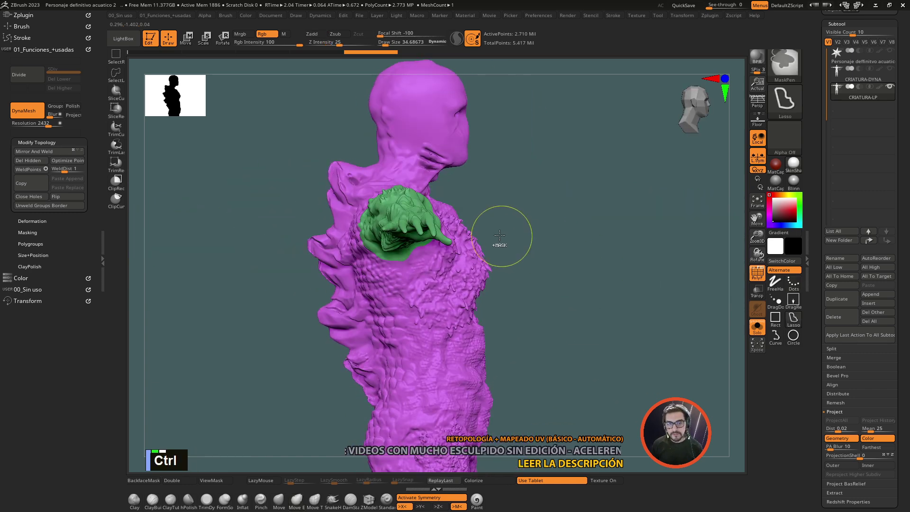
pyautogui.click(326, 134)
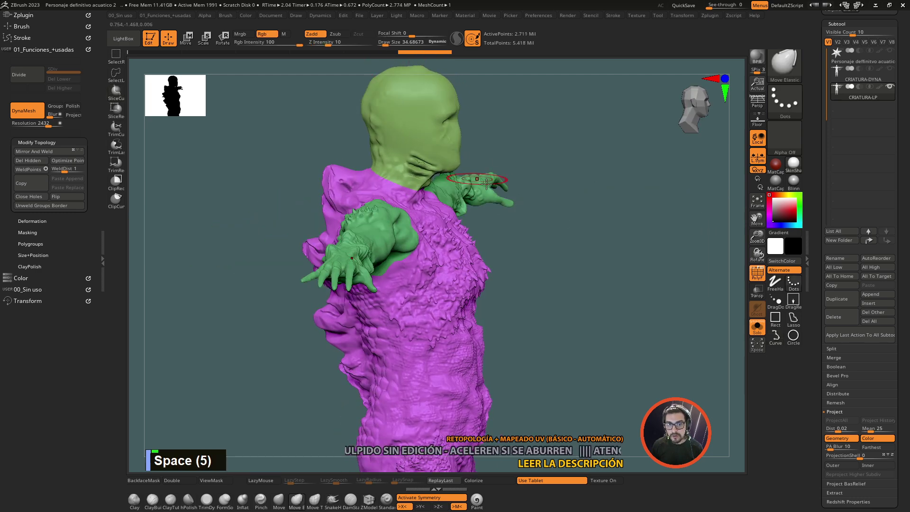
pyautogui.press('space')
pyautogui.click(546, 211)
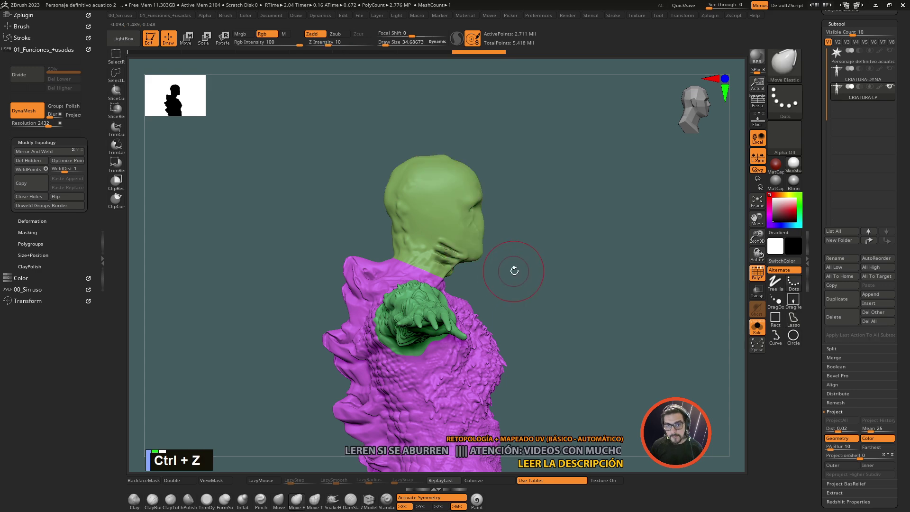
# Step: Undo the head and arm splits back to a single polygroup over the creature
pyautogui.press('ctrl+z')
pyautogui.press('ctrl+z')
pyautogui.click(541, 248)
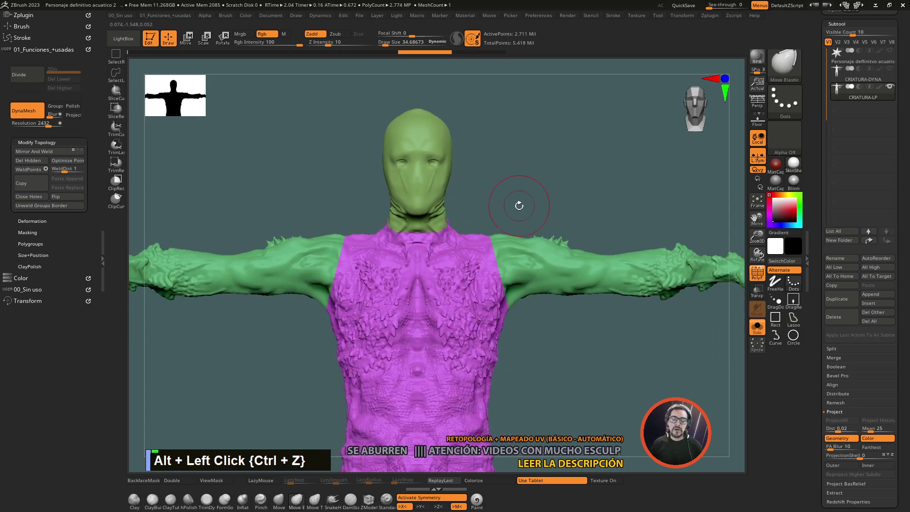
pyautogui.click(538, 341)
pyautogui.click(557, 388)
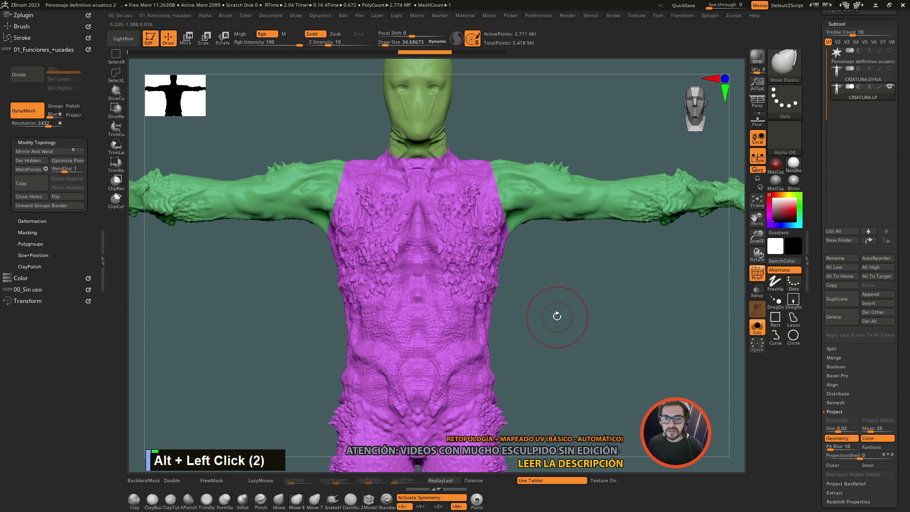
pyautogui.press('ctrl+z')
pyautogui.press('ctrl+z')
pyautogui.click(558, 326)
pyautogui.click(538, 297)
pyautogui.click(548, 194)
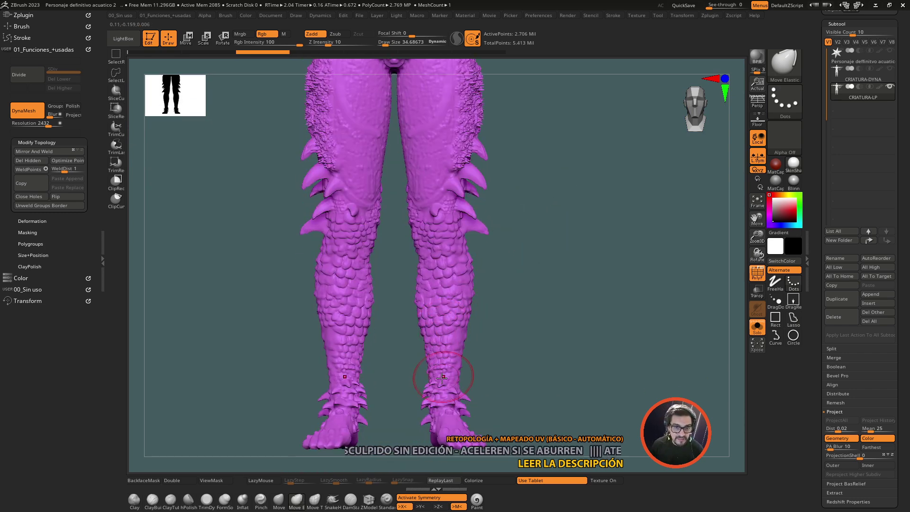
pyautogui.click(552, 169)
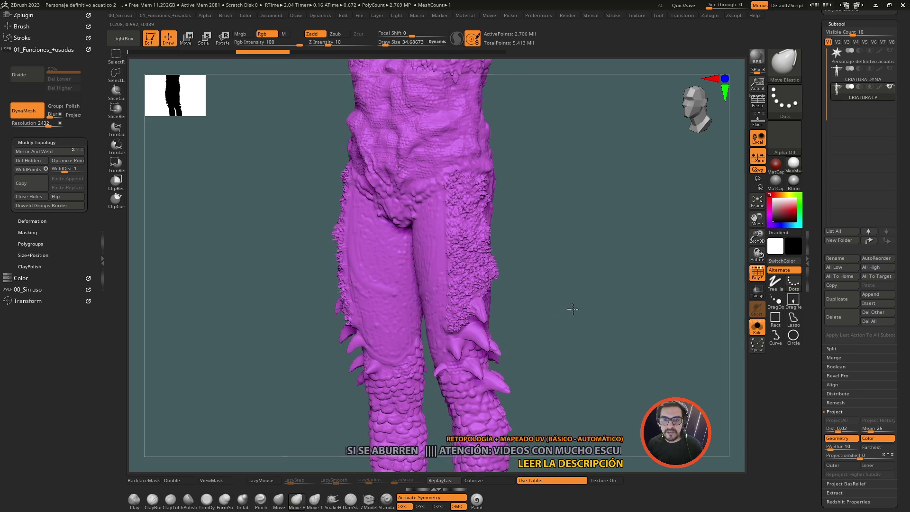
pyautogui.click(580, 419)
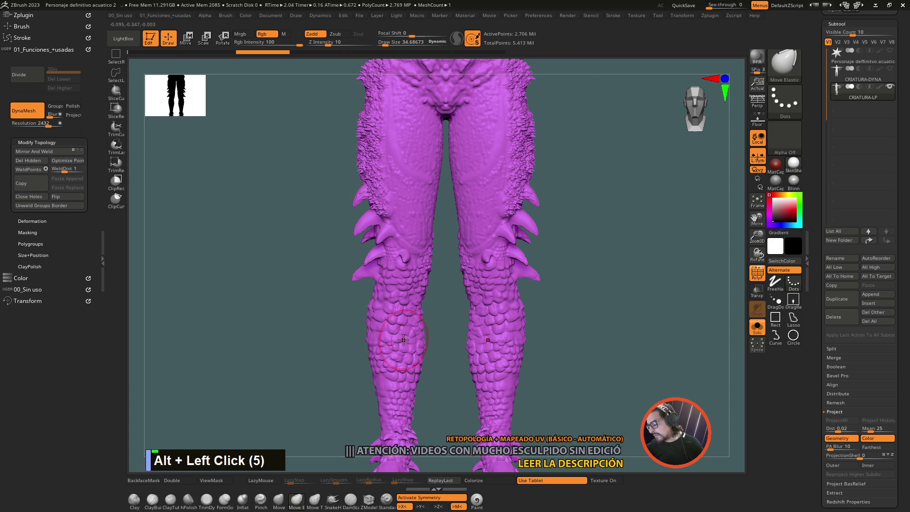
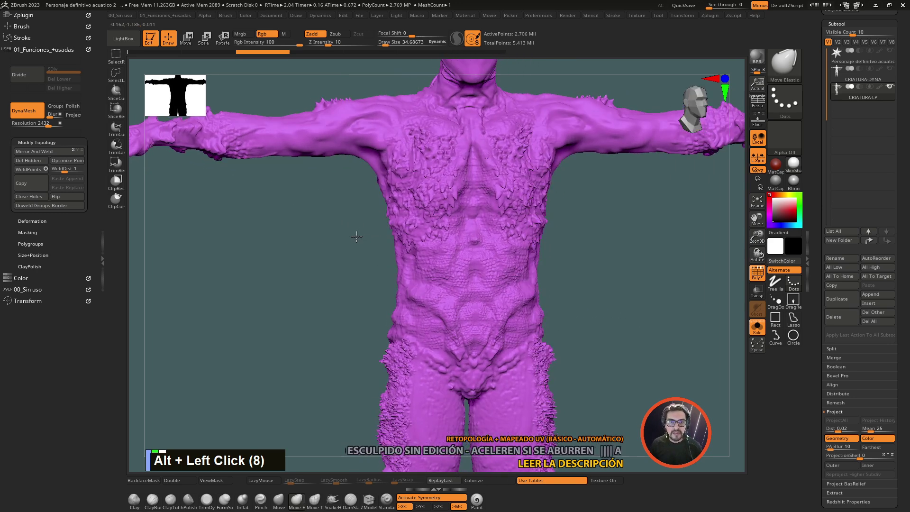
# Step: Attempt an arm selection with the slice/select tools and undo the partial grouping
pyautogui.click(344, 254)
pyautogui.press('space')
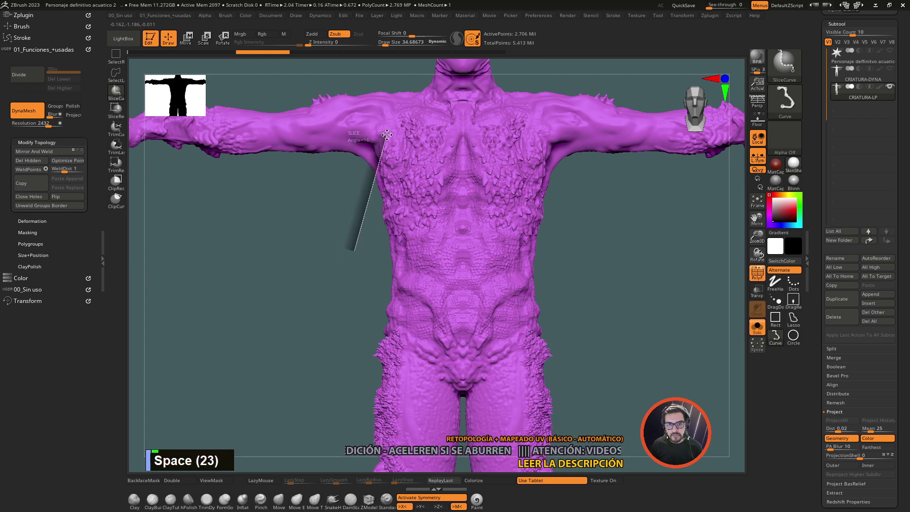
pyautogui.press('space')
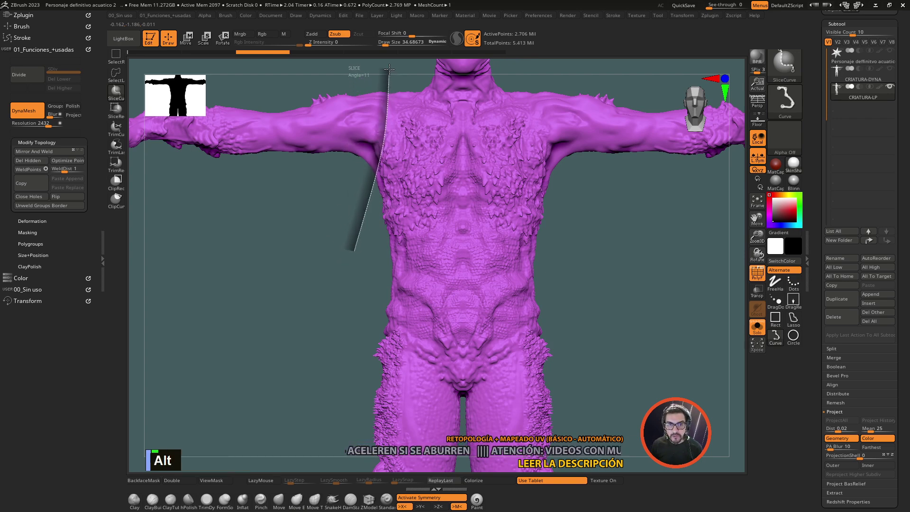
pyautogui.press('space')
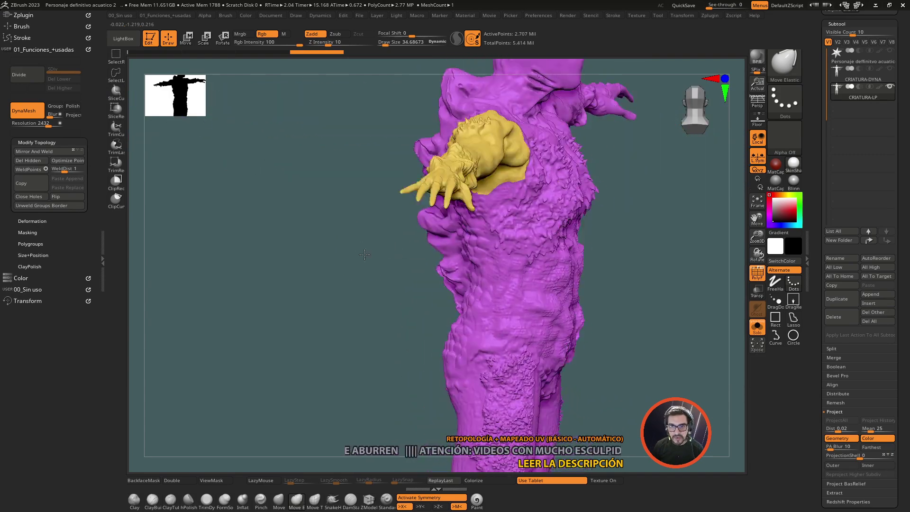
pyautogui.click(307, 251)
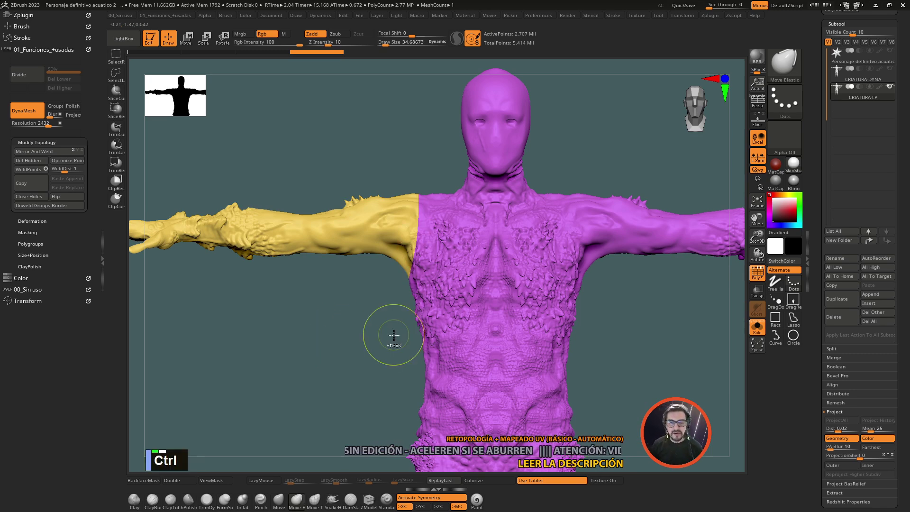
pyautogui.press('ctrl+z')
# Step: Isolate each arm and Group Visible so both arms share one green polygroup
pyautogui.click(359, 365)
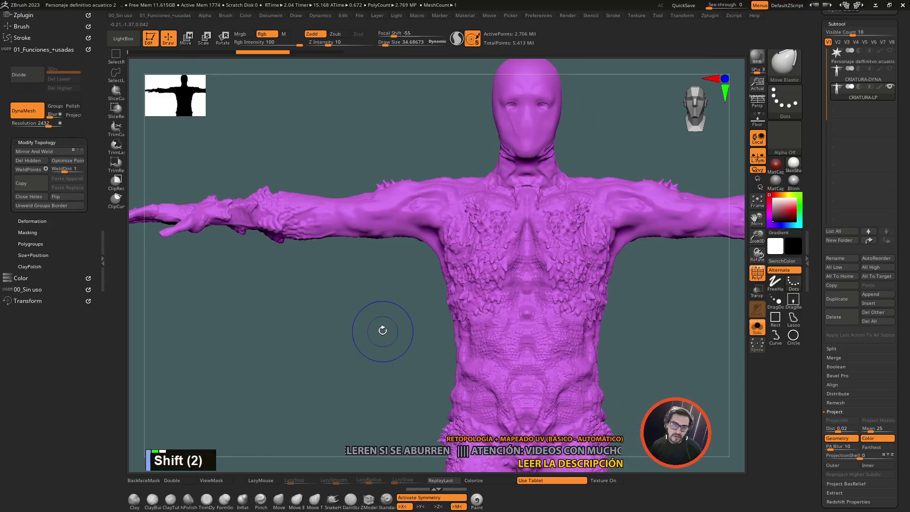
pyautogui.click(406, 278)
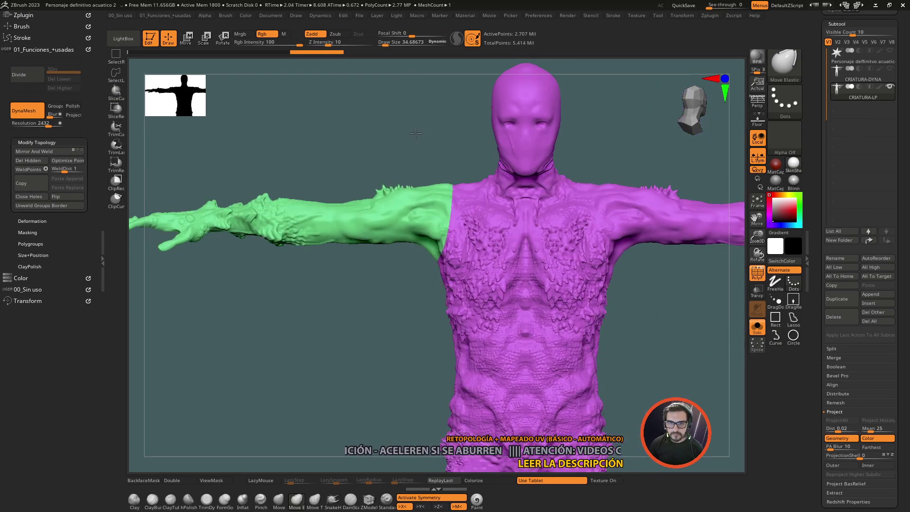
pyautogui.click(356, 296)
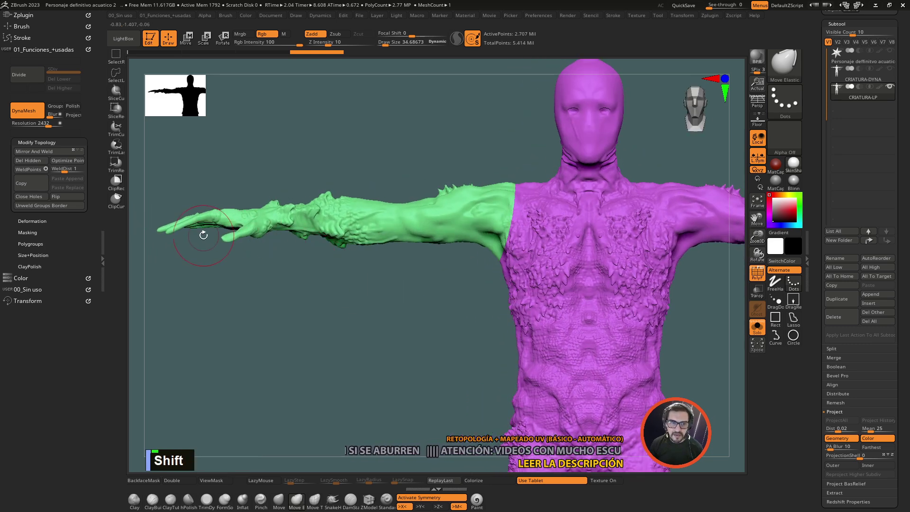
pyautogui.click(398, 331)
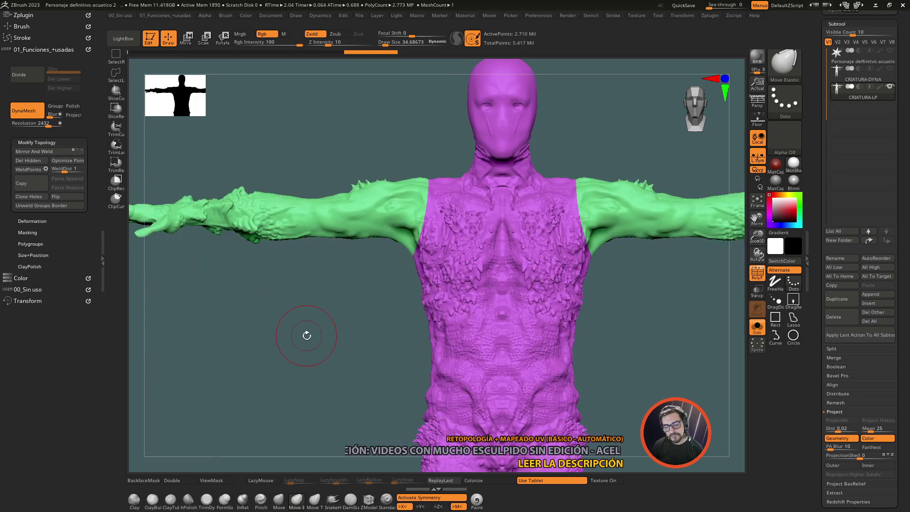
pyautogui.click(326, 355)
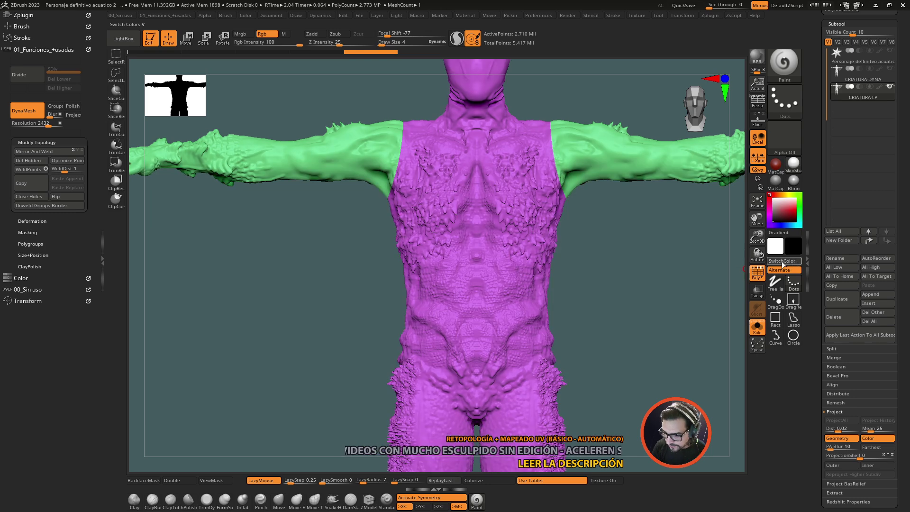
pyautogui.press('space')
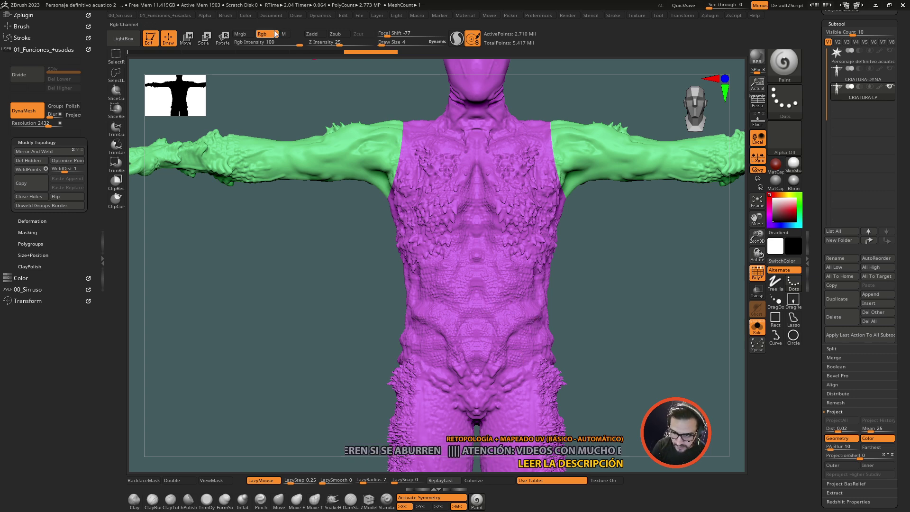
pyautogui.click(614, 303)
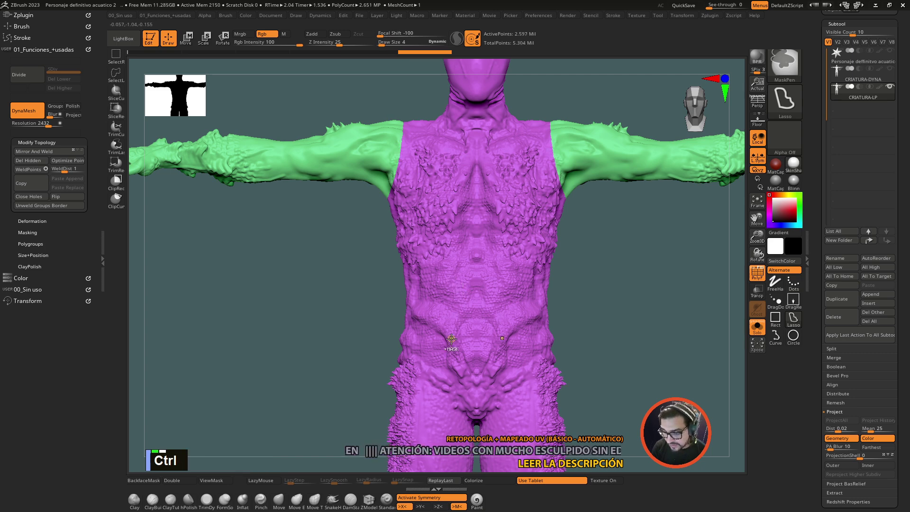
pyautogui.press('ctrl+z')
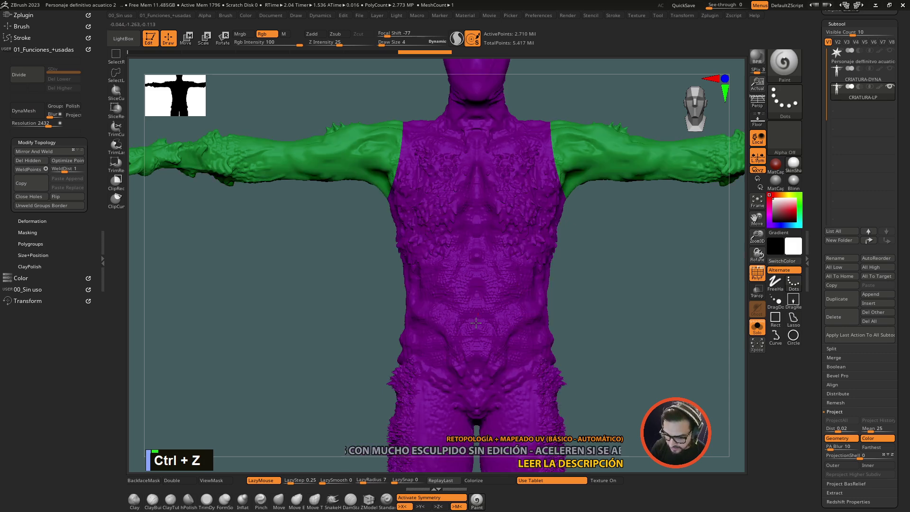
pyautogui.press('s')
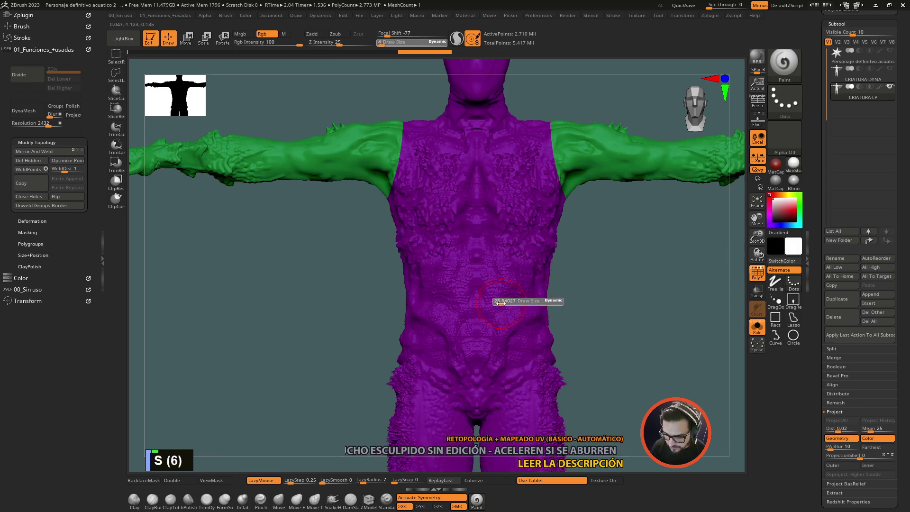
pyautogui.press('s')
pyautogui.press('ctrl+z')
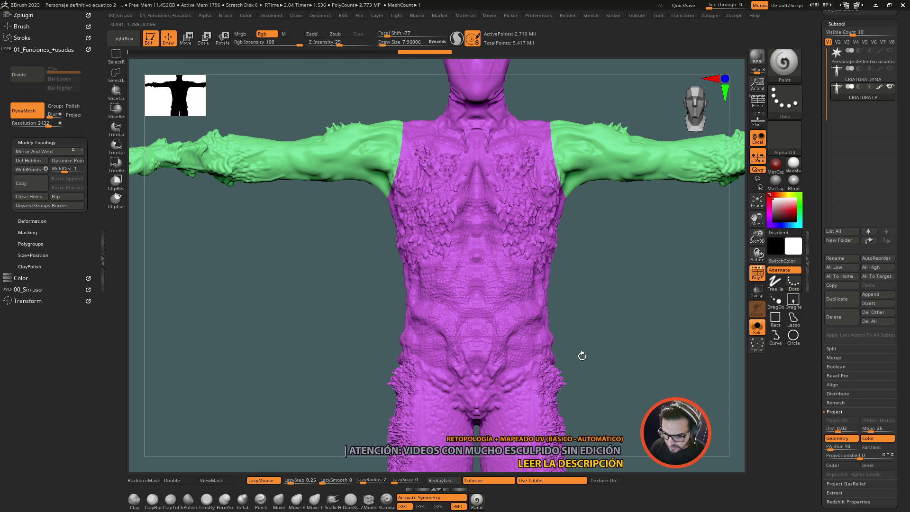
pyautogui.click(598, 305)
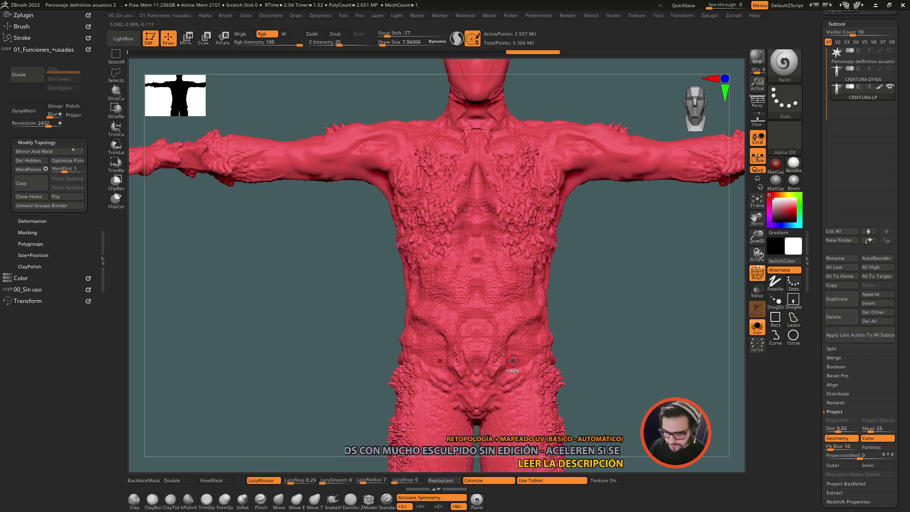
pyautogui.press('ctrl+z')
pyautogui.press('ctrl+z')
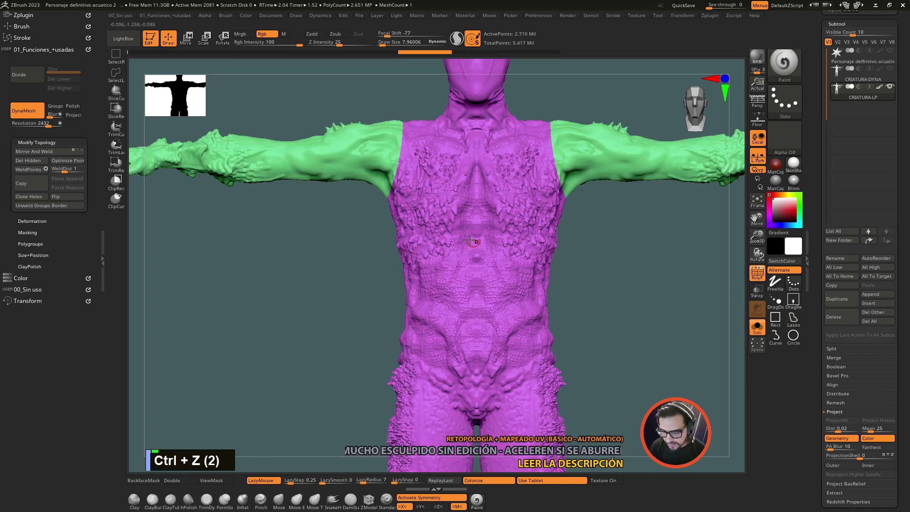
# Step: Hide polygroup colours, paint a test MaskPen stroke on the chest and undo it
pyautogui.click(596, 295)
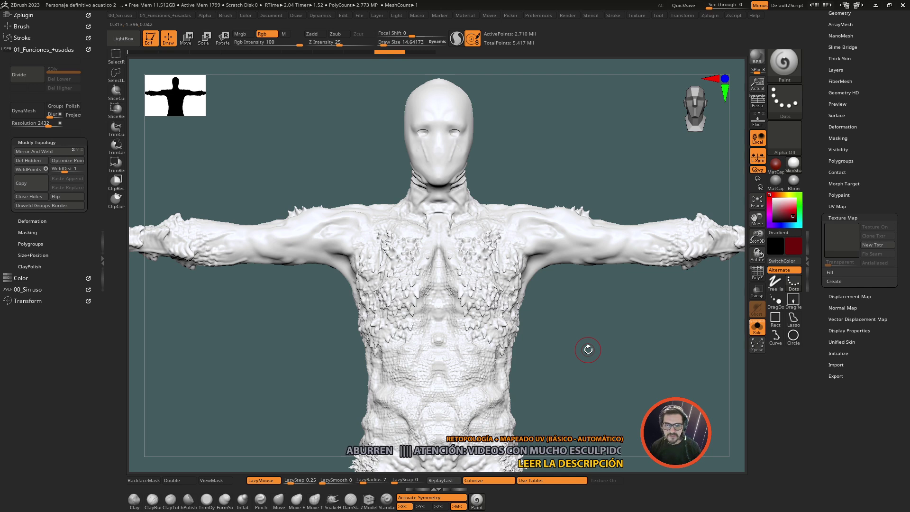
pyautogui.click(589, 165)
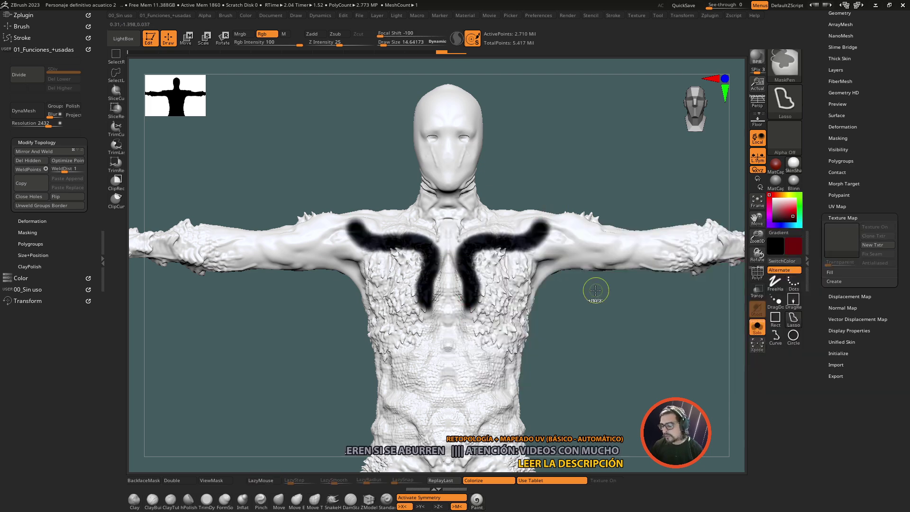
pyautogui.press('ctrl+z')
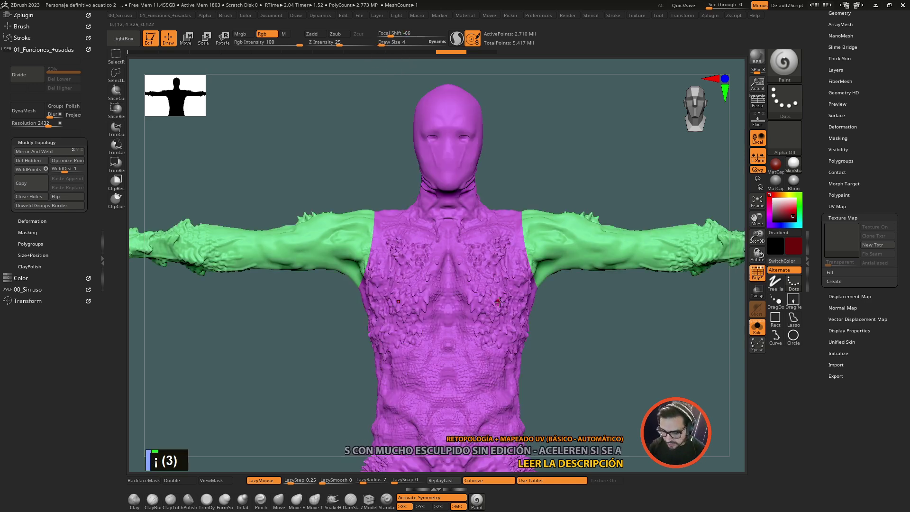
# Step: Show polygroups again, mask two symmetric curves down the torso and check them with Polyframe
pyautogui.press('¡')
pyautogui.click(571, 333)
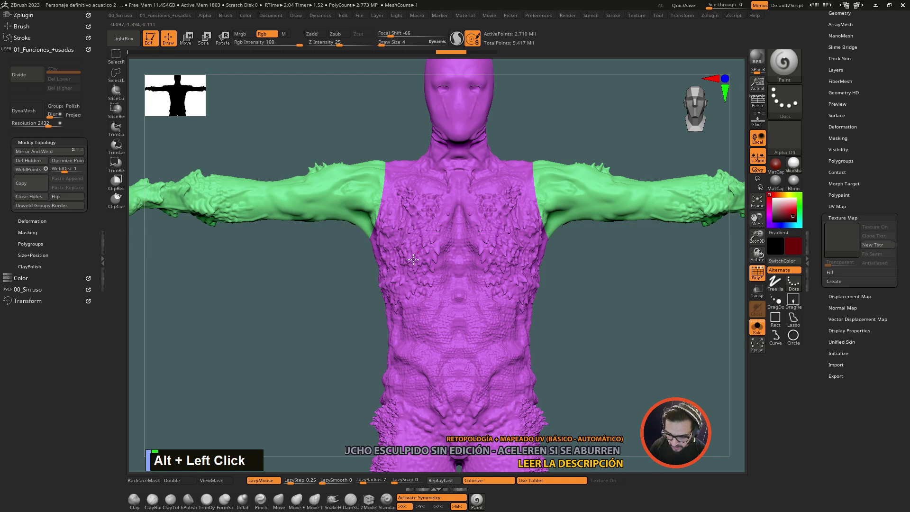
pyautogui.press('ctrl+z')
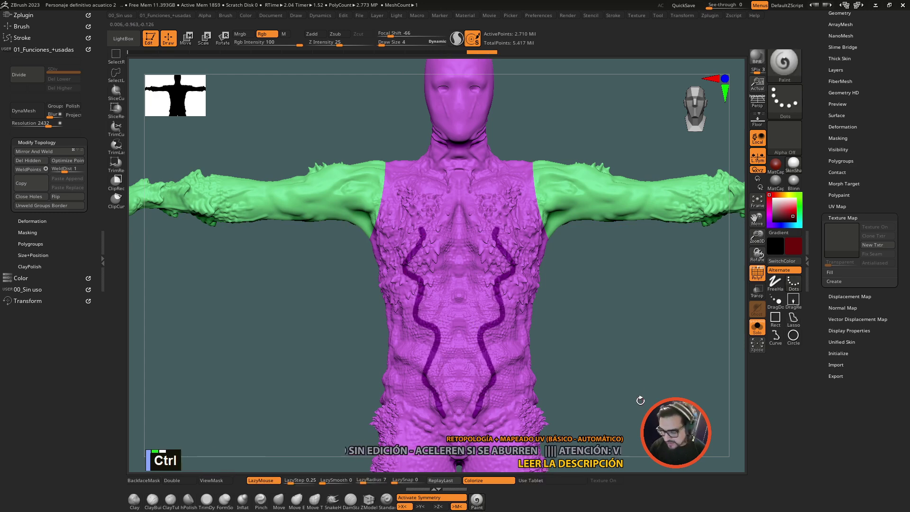
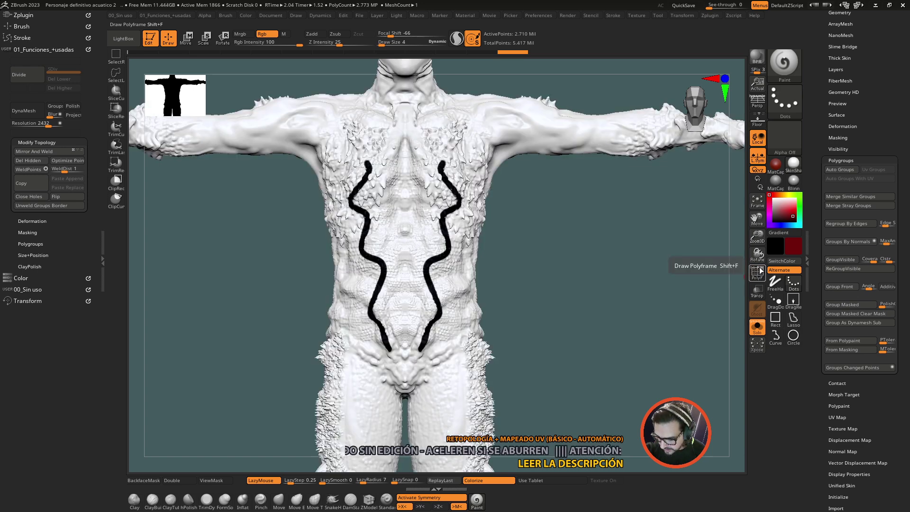
pyautogui.doubleClick(761, 277)
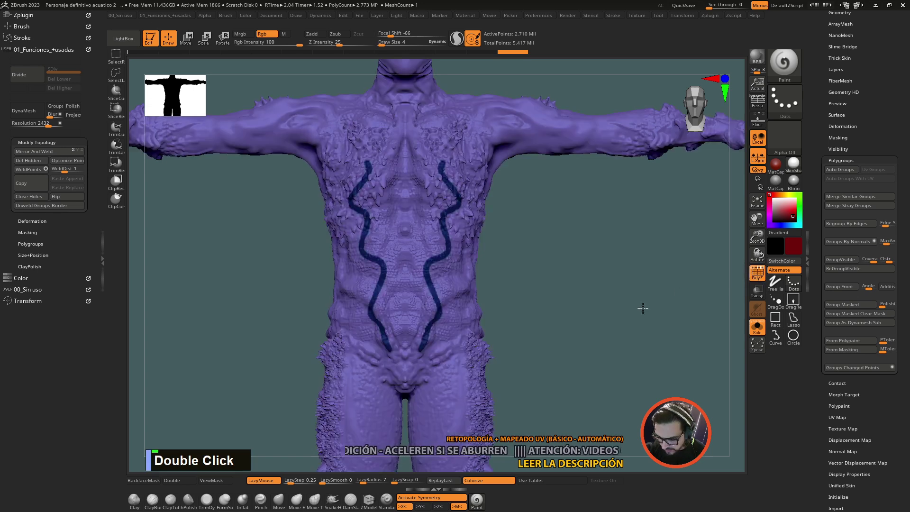
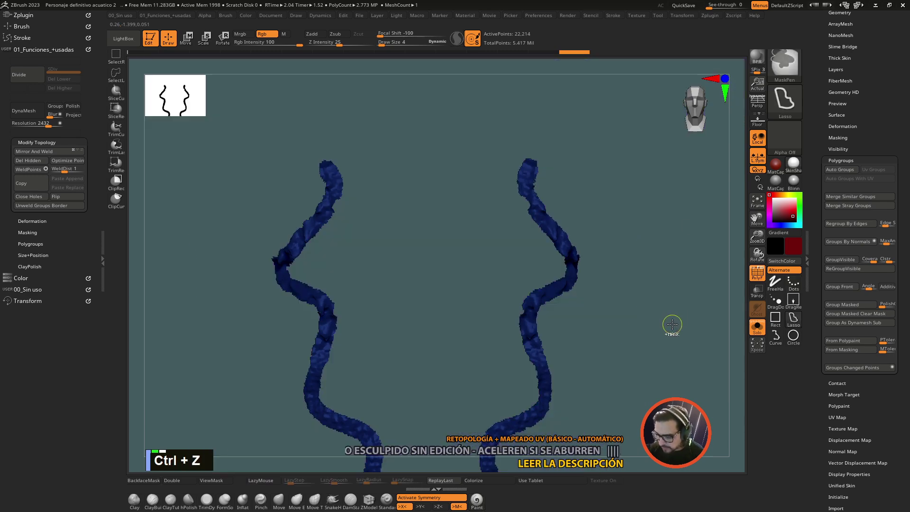
pyautogui.press('ctrl+z')
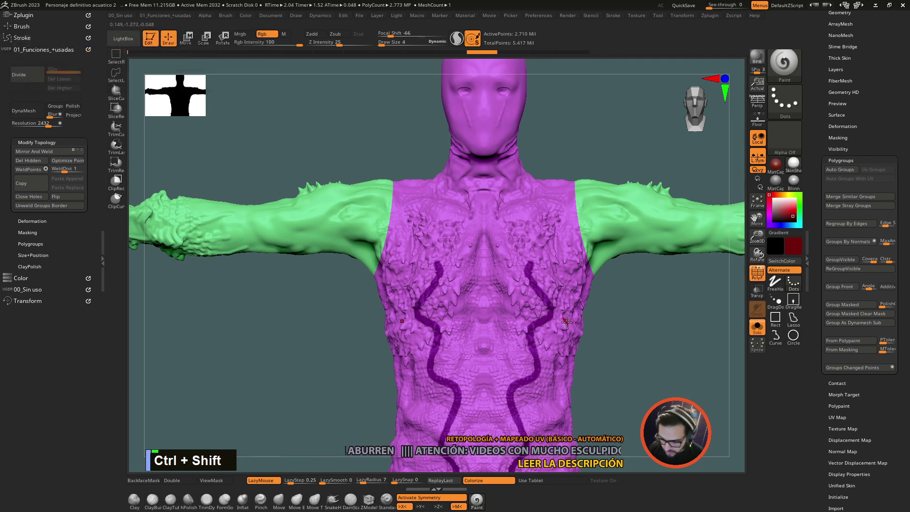
# Step: Toggle arm visibility and restore the whole body to view
pyautogui.click(568, 334)
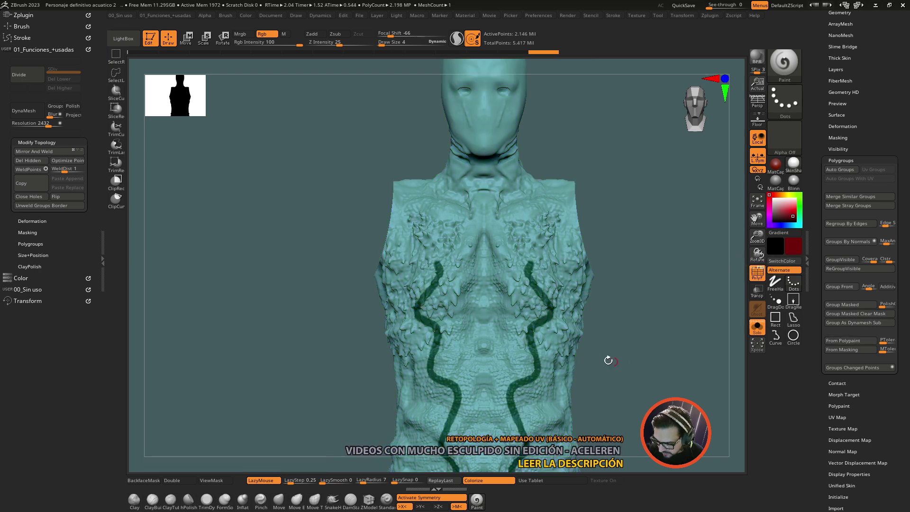
pyautogui.click(609, 367)
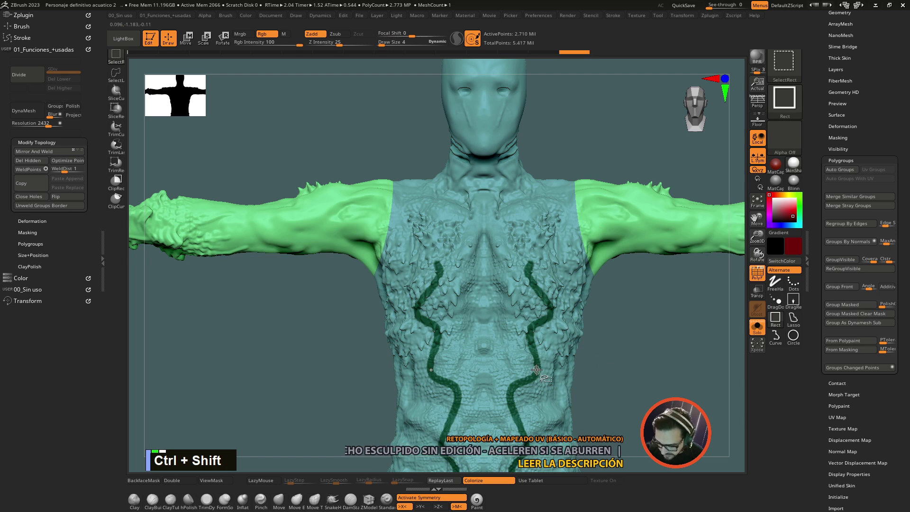
pyautogui.click(537, 369)
pyautogui.click(622, 260)
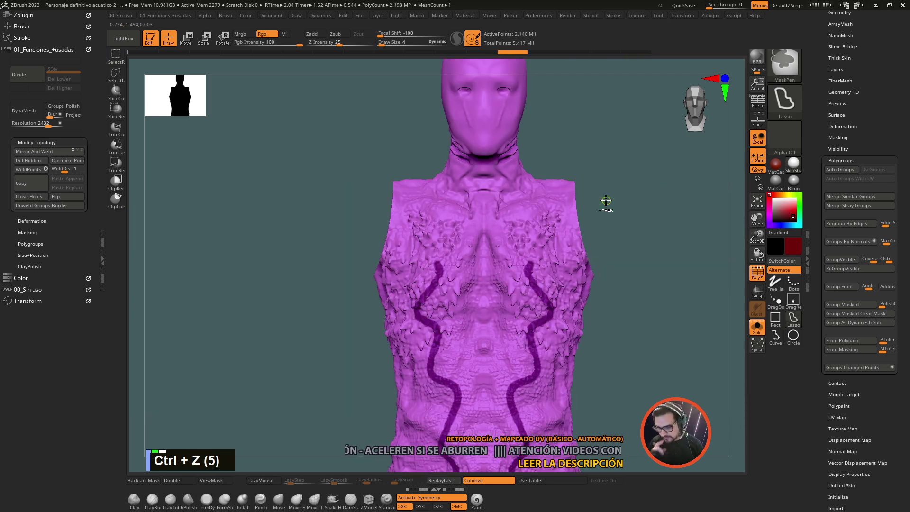
pyautogui.press('ctrl+z')
# Step: Isolate the legs and group them into their own teal polygroup
pyautogui.click(638, 328)
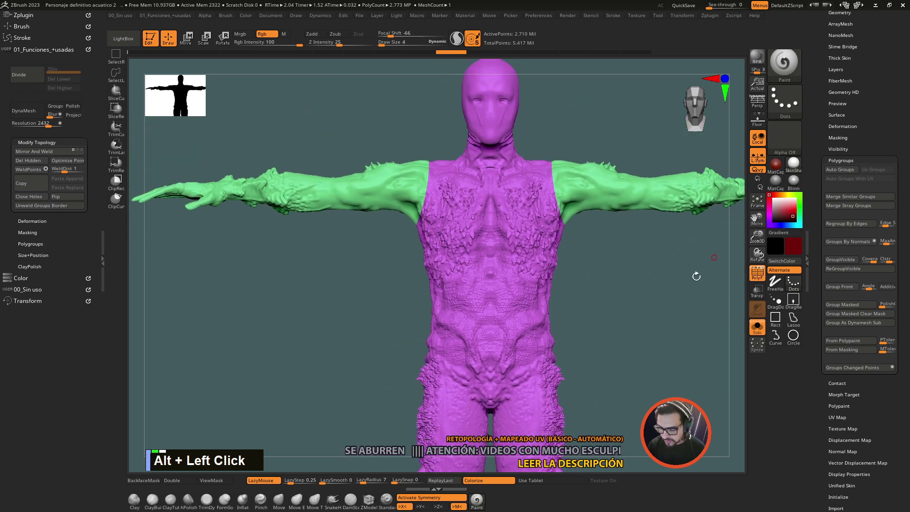
pyautogui.click(642, 312)
pyautogui.click(622, 296)
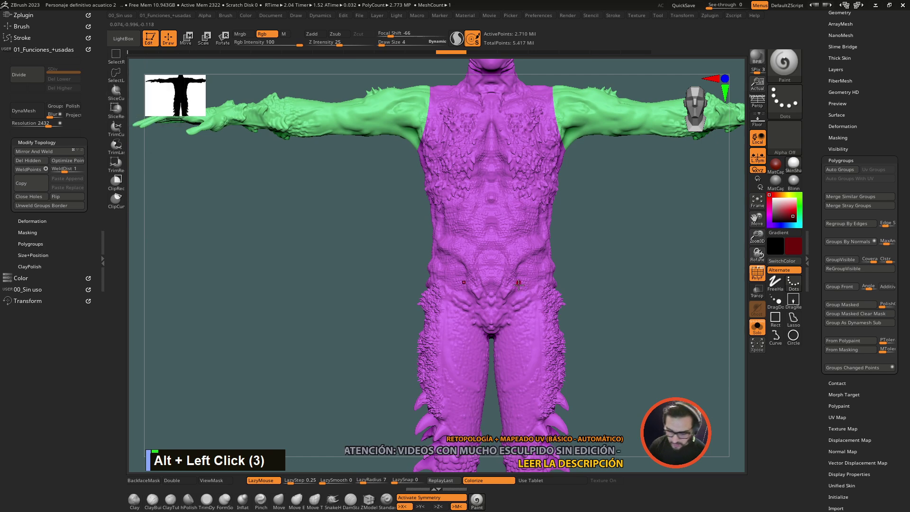
pyautogui.click(599, 312)
pyautogui.click(513, 265)
pyautogui.click(495, 281)
pyautogui.press('space')
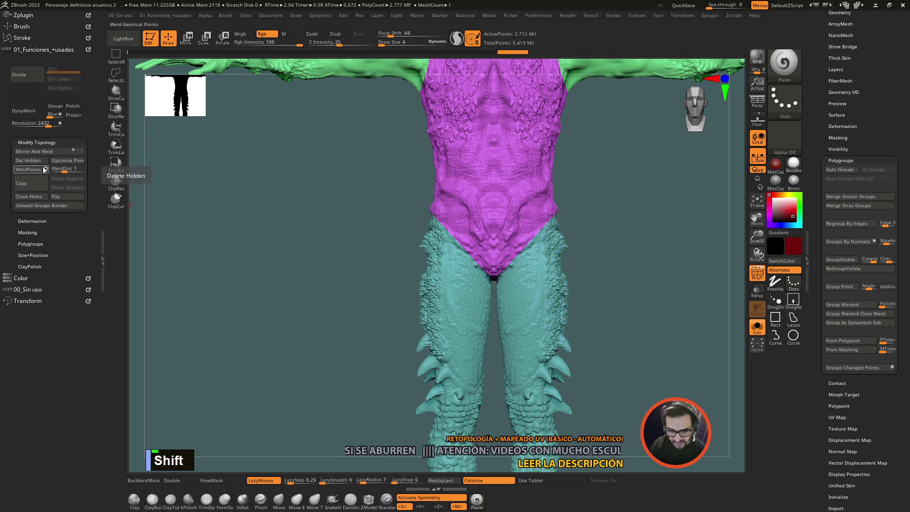
pyautogui.click(604, 329)
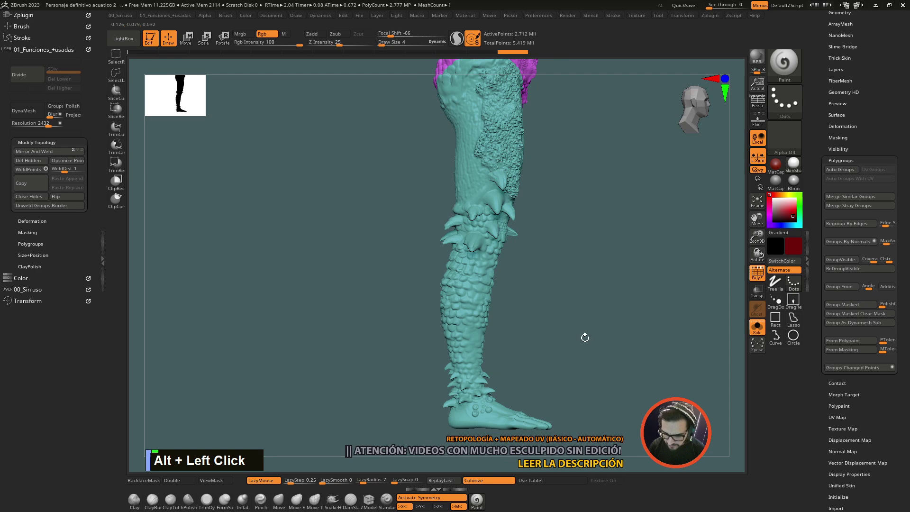
pyautogui.click(588, 376)
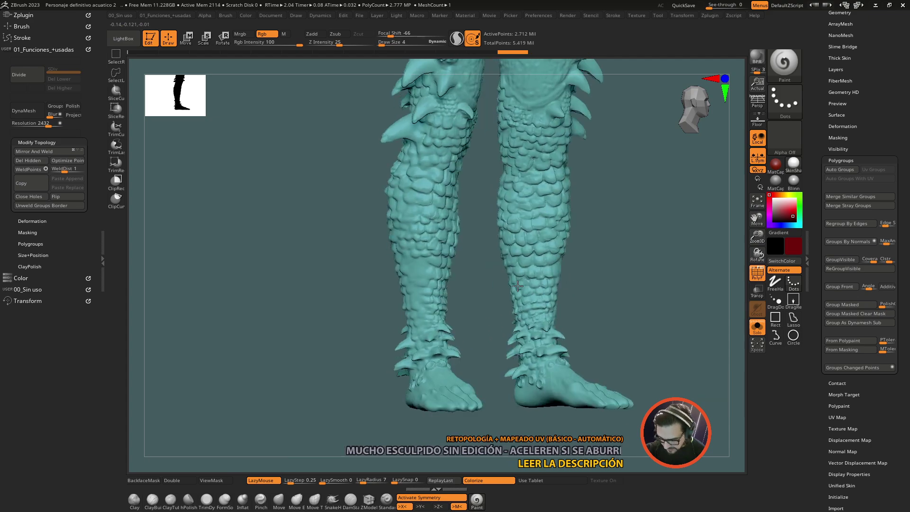
pyautogui.click(633, 224)
pyautogui.click(631, 205)
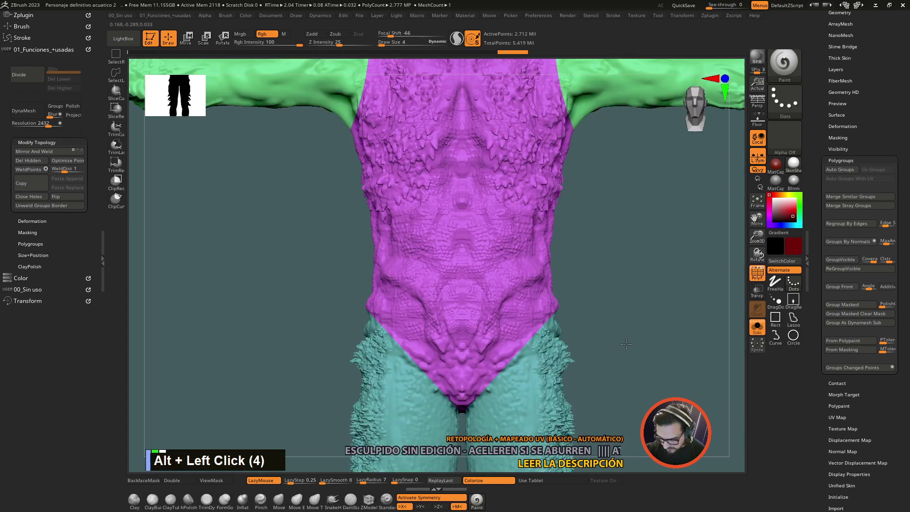
pyautogui.click(628, 258)
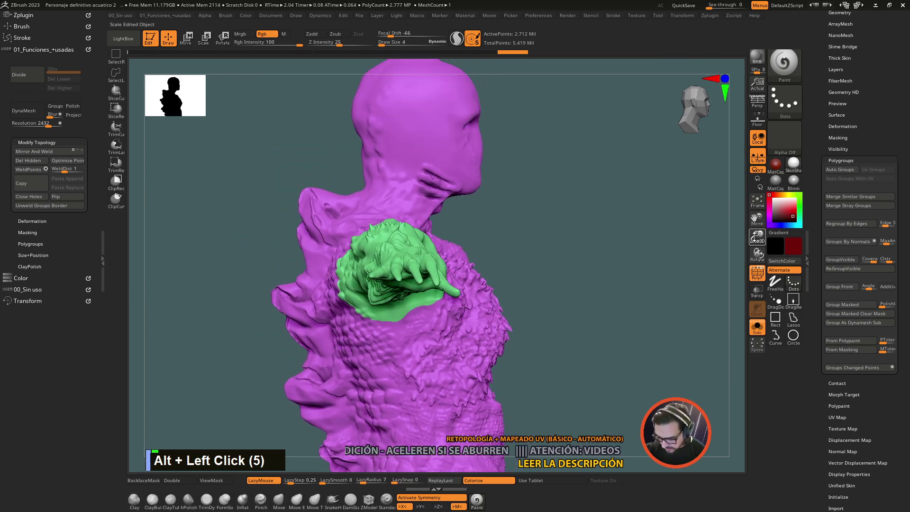
pyautogui.click(635, 266)
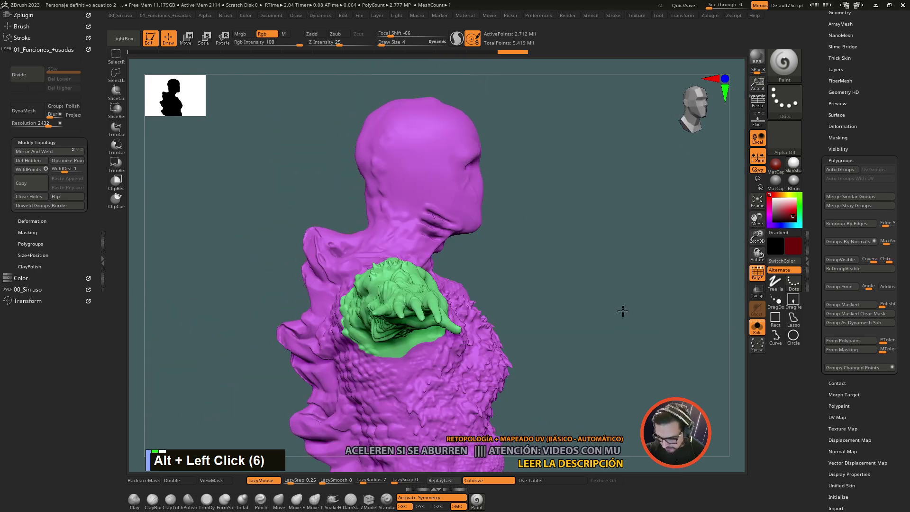
pyautogui.click(619, 355)
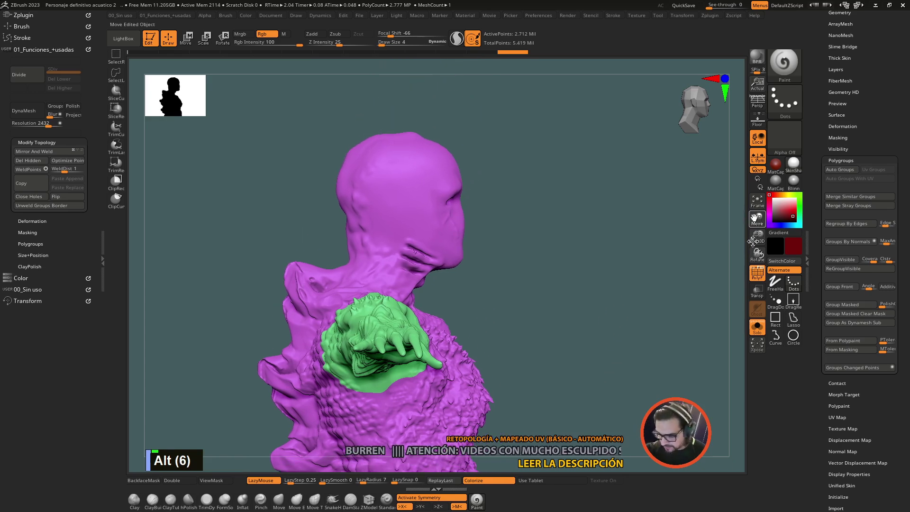
pyautogui.click(574, 203)
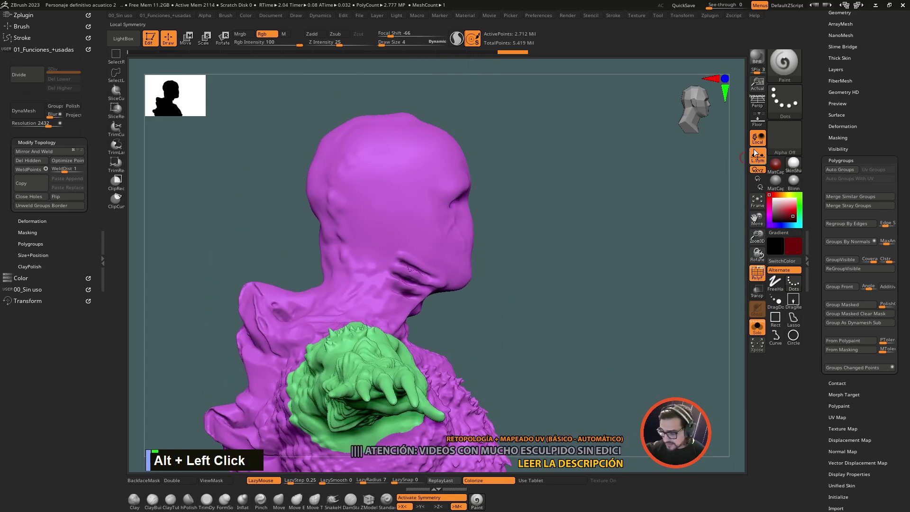
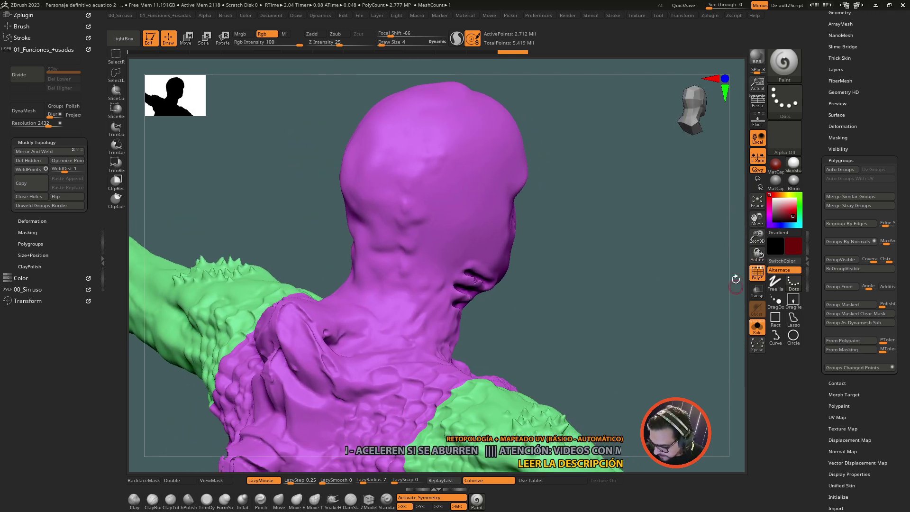
pyautogui.click(623, 252)
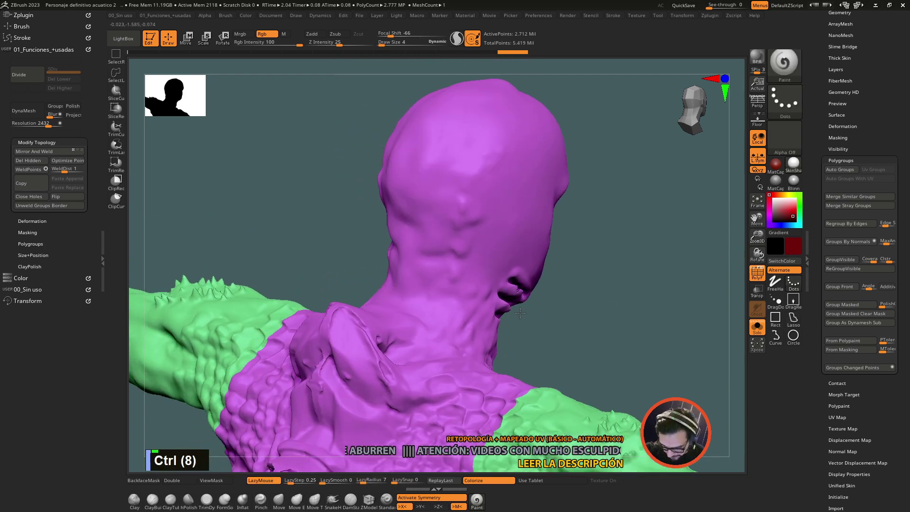
pyautogui.click(556, 269)
pyautogui.click(544, 293)
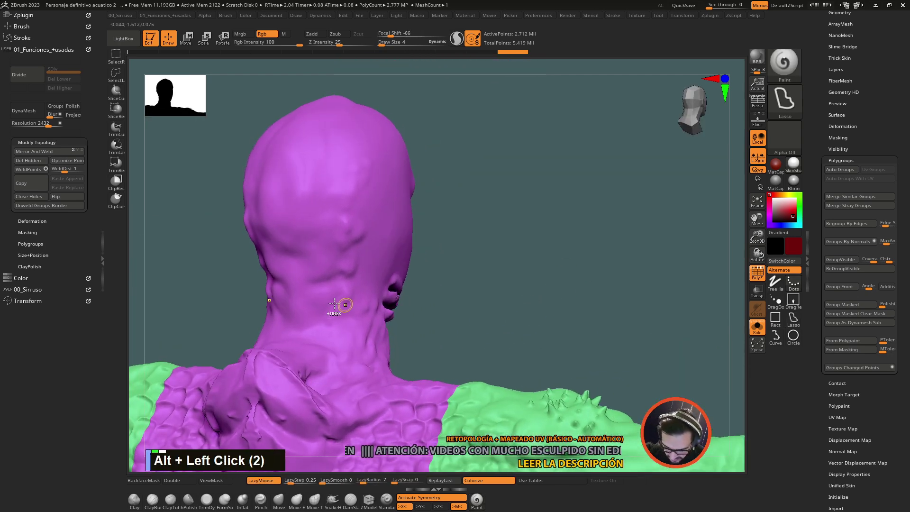
pyautogui.click(297, 308)
pyautogui.click(295, 307)
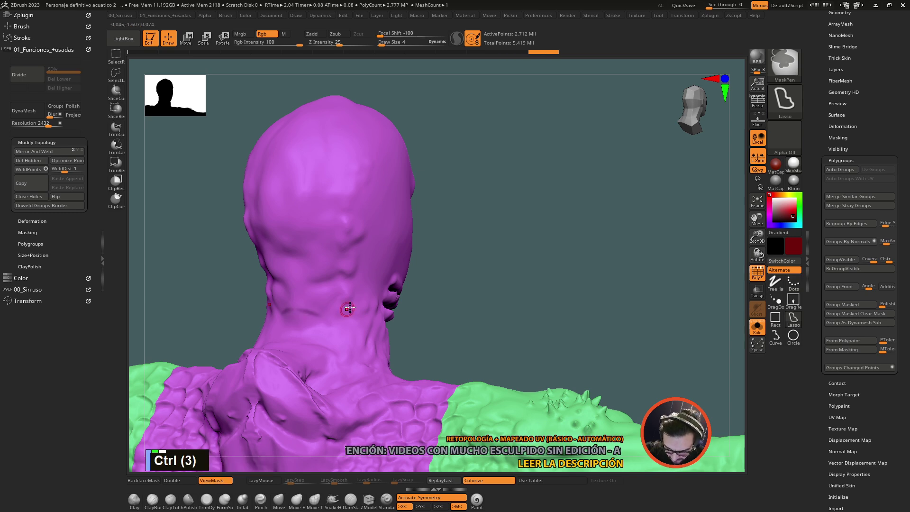
# Step: Try mask strokes around the neck and across the face, undoing the misplaced ones
pyautogui.click(464, 282)
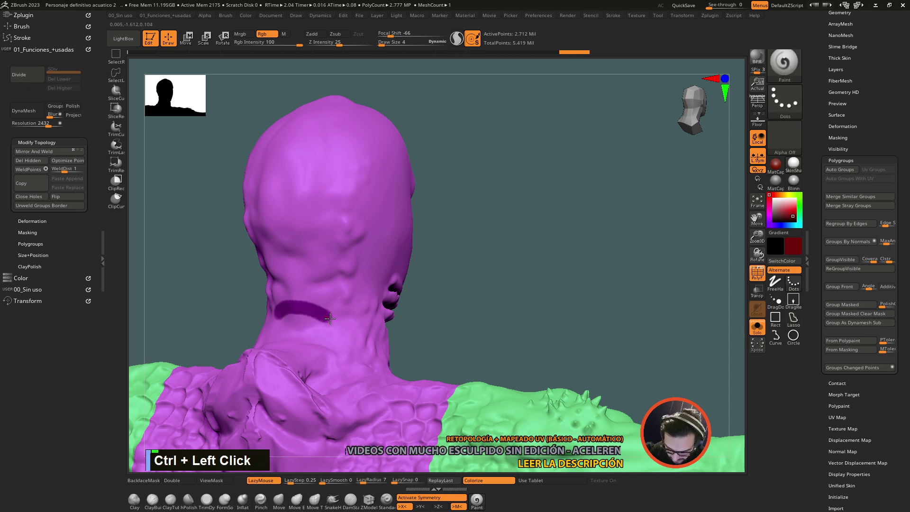
pyautogui.click(412, 306)
pyautogui.press('ctrl+z')
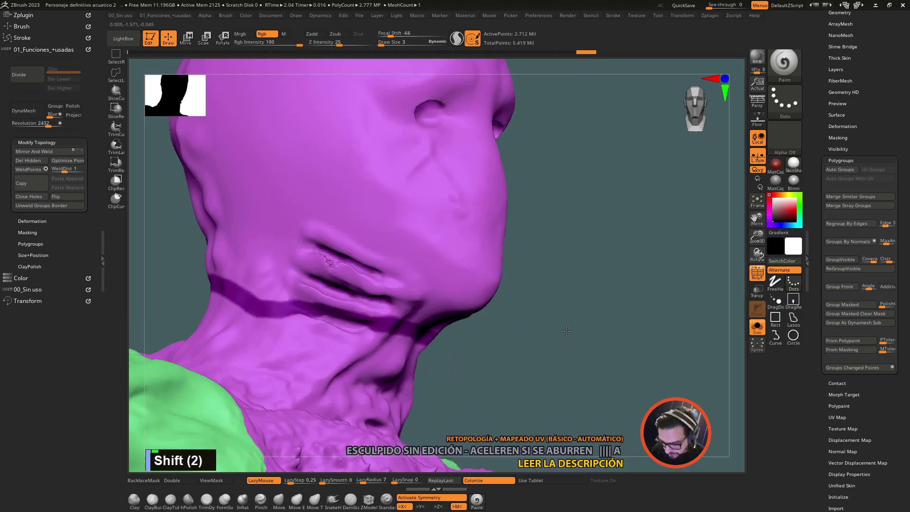
pyautogui.click(545, 312)
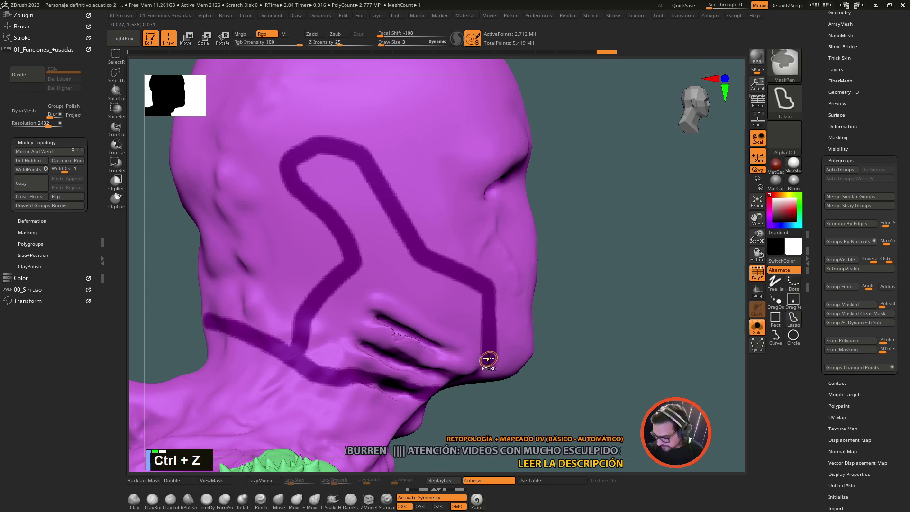
pyautogui.press('ctrl+z')
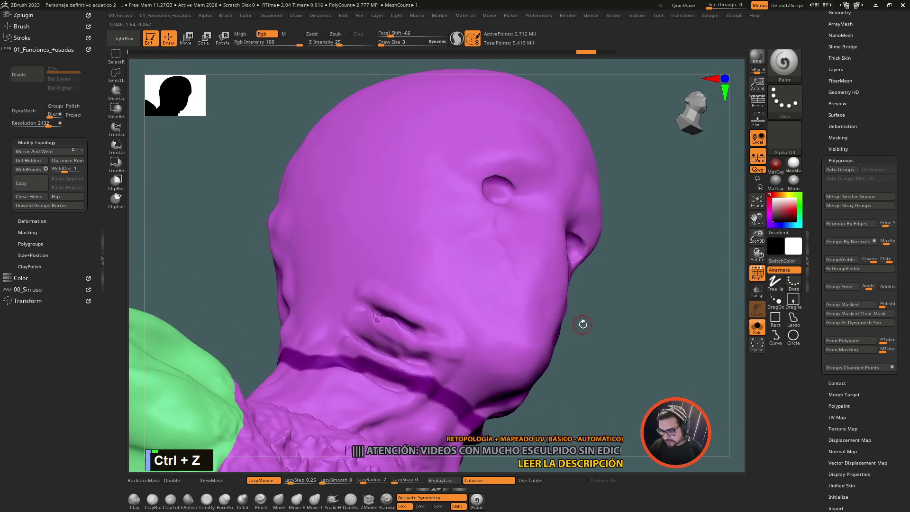
pyautogui.press('ctrl+z')
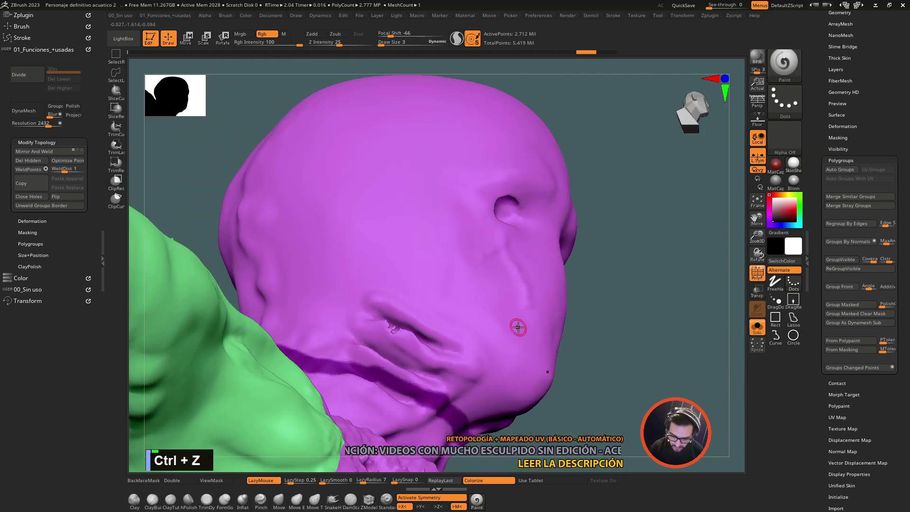
# Step: Mask a continuous band ringing the neck with MaskPen strokes
pyautogui.click(342, 353)
pyautogui.click(360, 356)
pyautogui.click(407, 377)
pyautogui.click(437, 385)
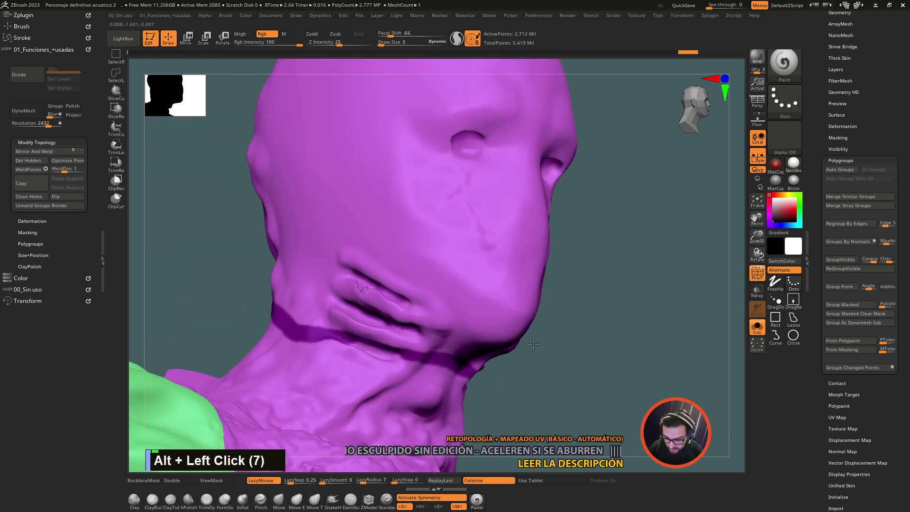
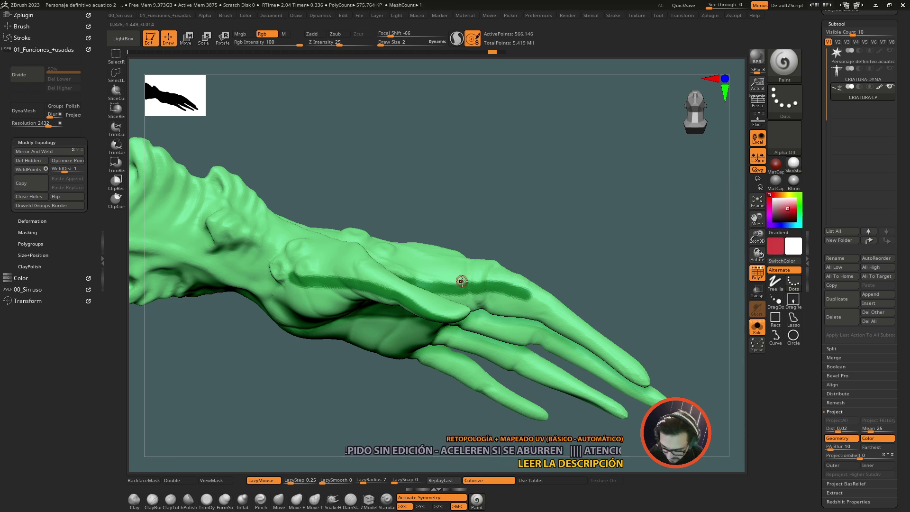
# Step: Isolate the green arm and orbit to view its hand from the side
pyautogui.click(469, 274)
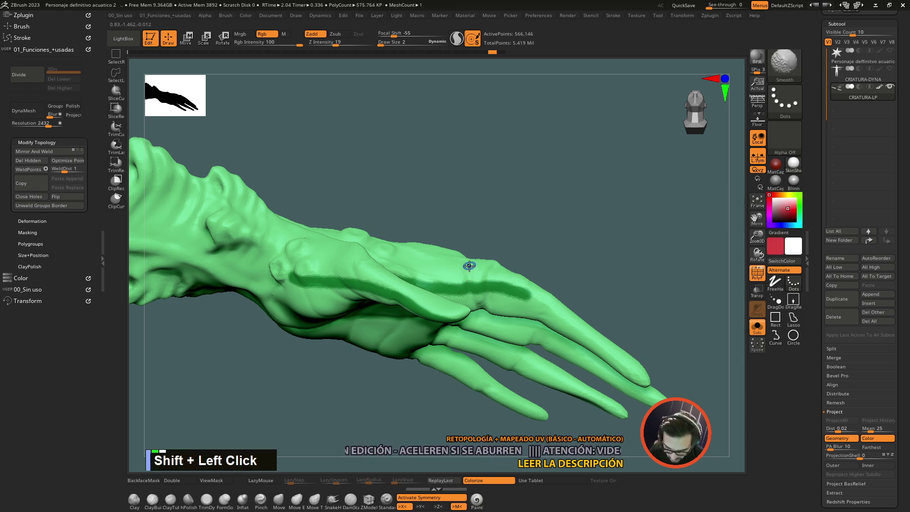
pyautogui.click(513, 213)
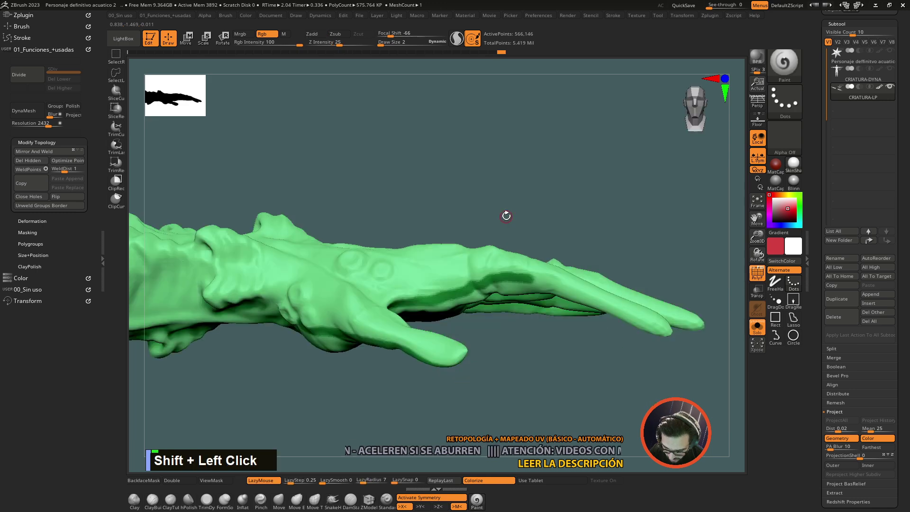
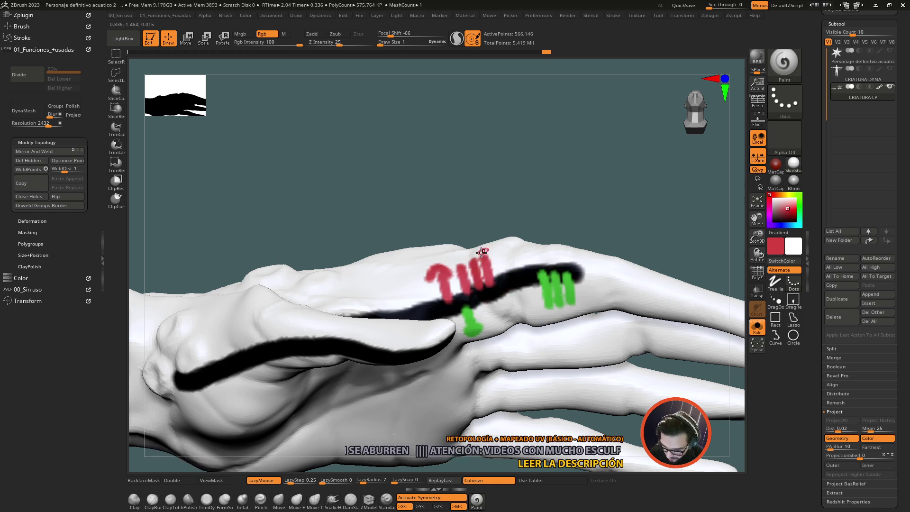
# Step: Undo the stray red paint strokes left on the hand
pyautogui.doubleClick(499, 259)
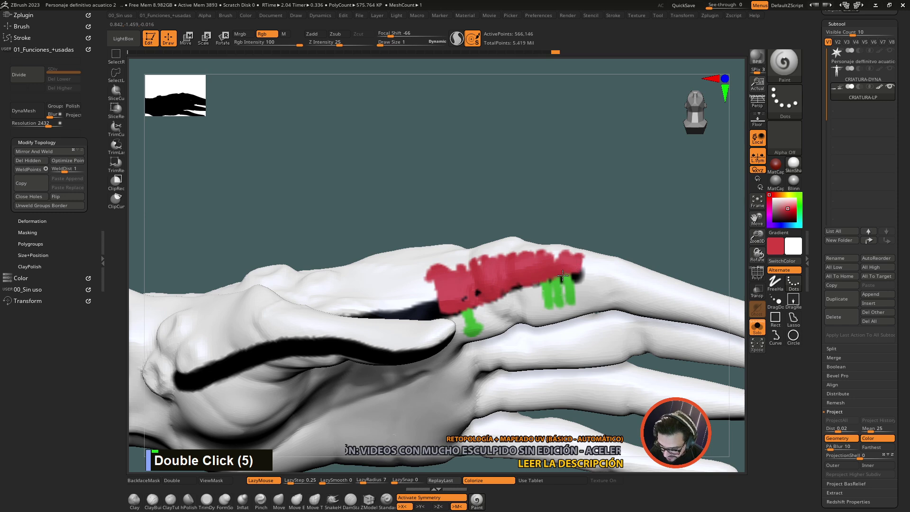
pyautogui.press('ctrl+z')
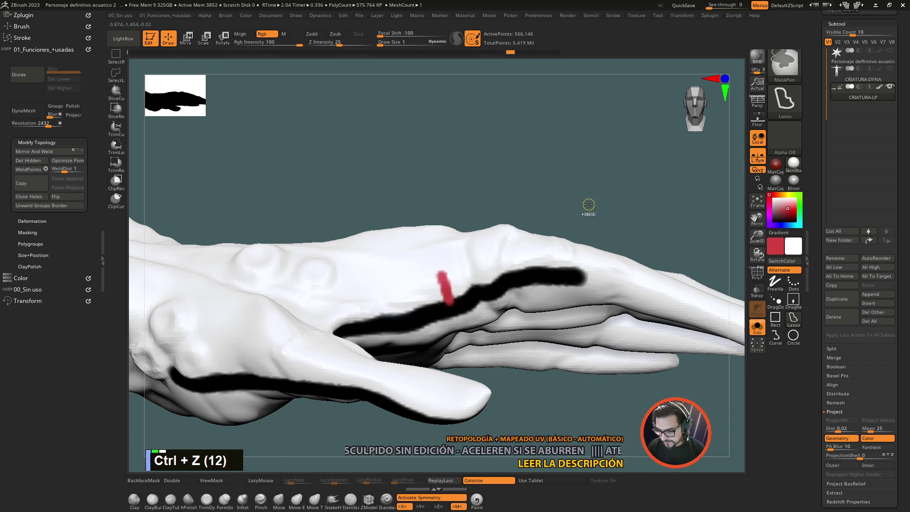
pyautogui.press('ctrl+z')
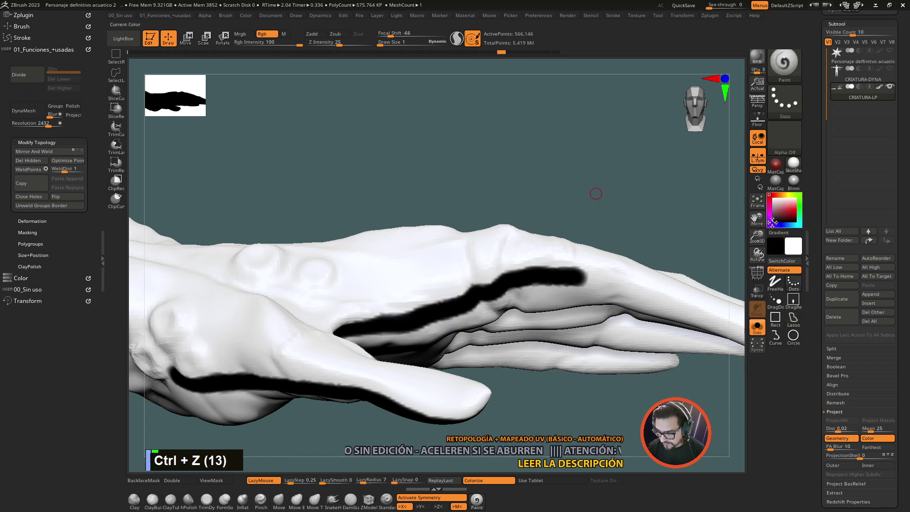
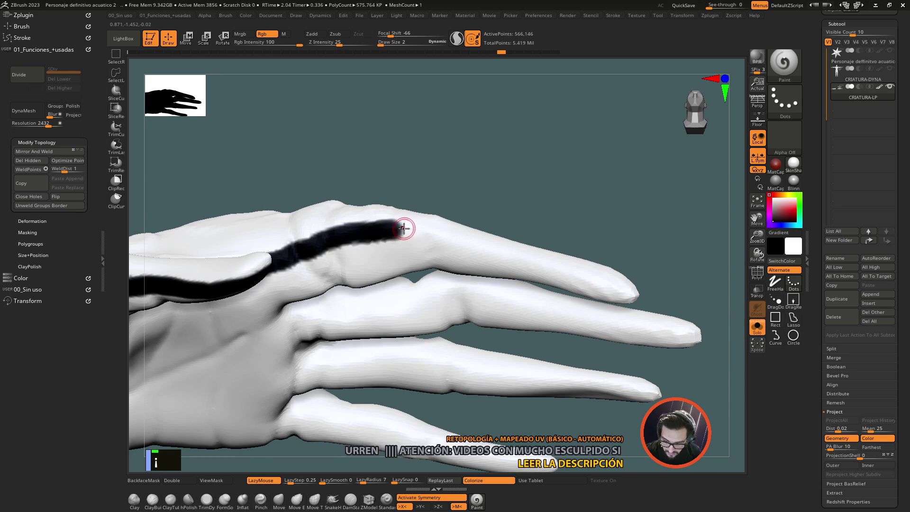
pyautogui.press('ctrl+z')
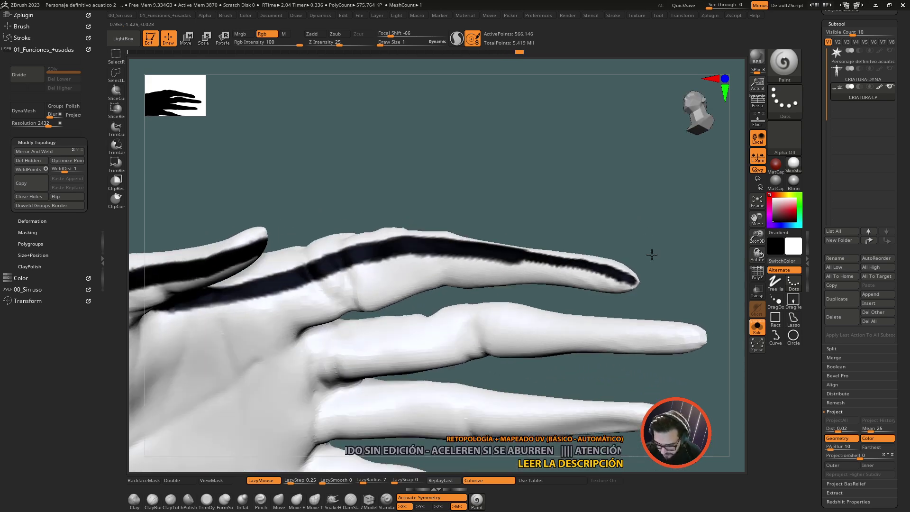
# Step: Mask a dividing line along the finger's edge out to its tip
pyautogui.doubleClick(576, 369)
pyautogui.click(557, 350)
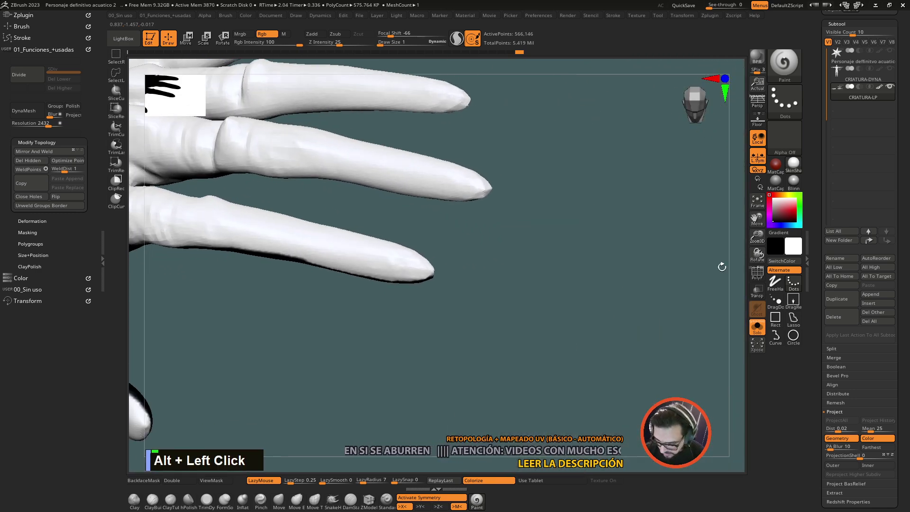
pyautogui.click(499, 302)
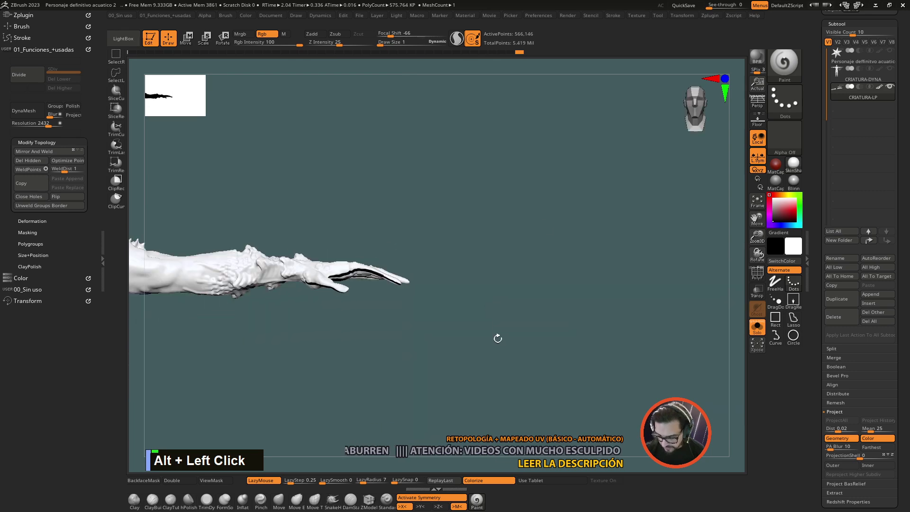
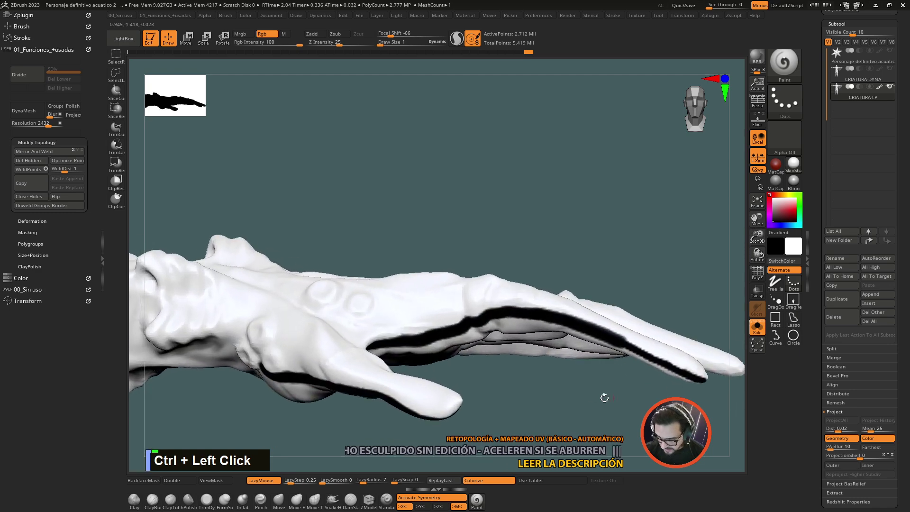
# Step: Lasso-isolate one finger, mask a line along it, then isolate a section of the arm
pyautogui.click(587, 383)
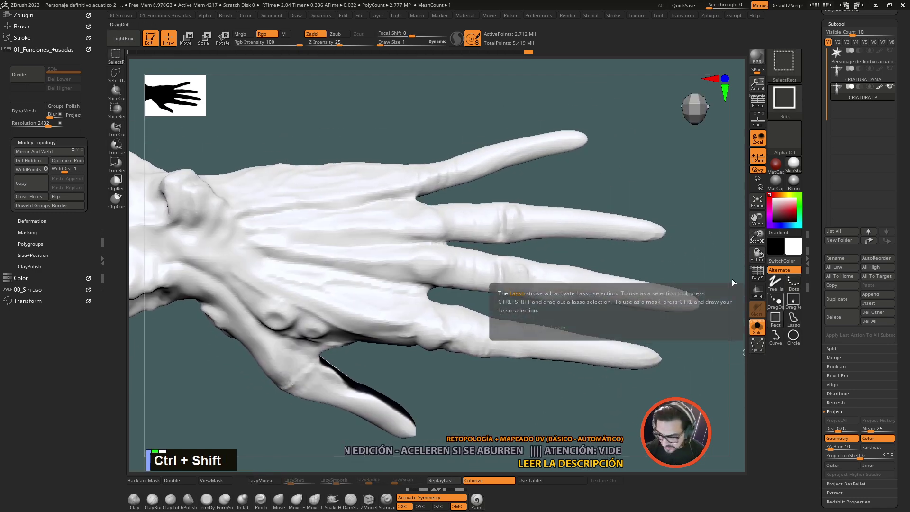
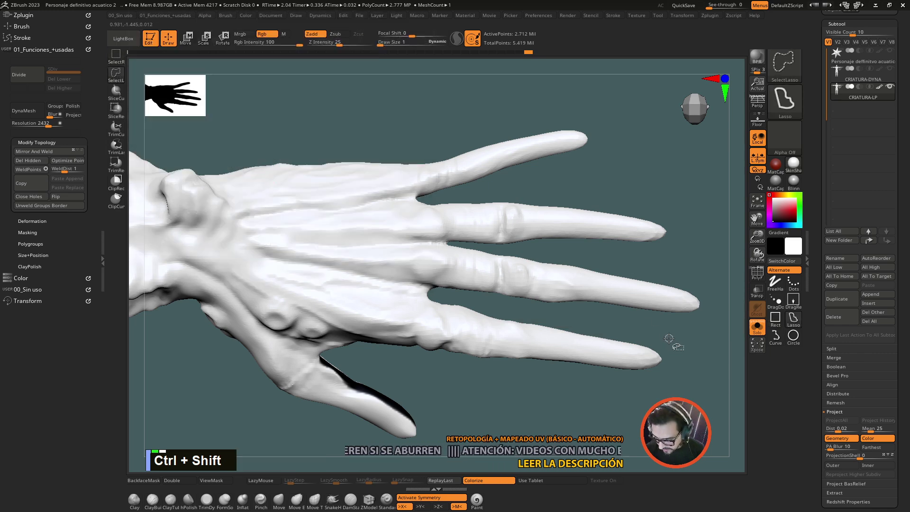
pyautogui.click(670, 334)
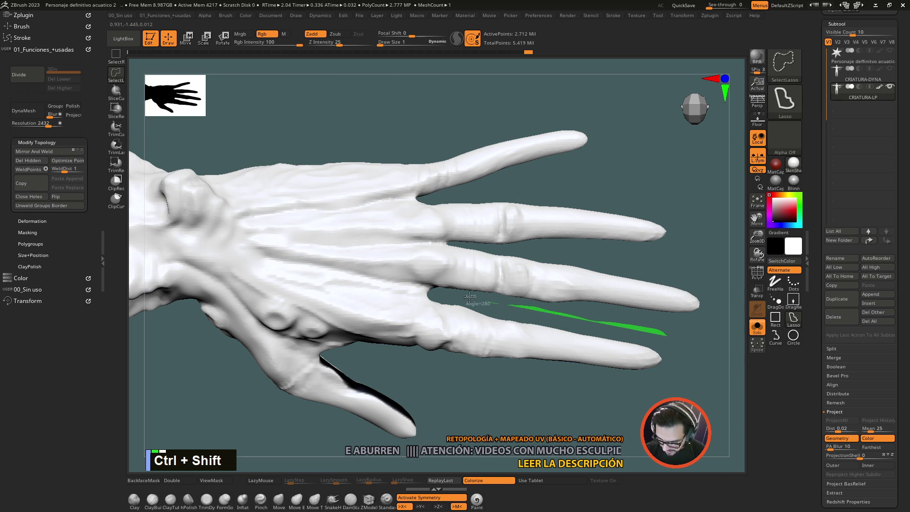
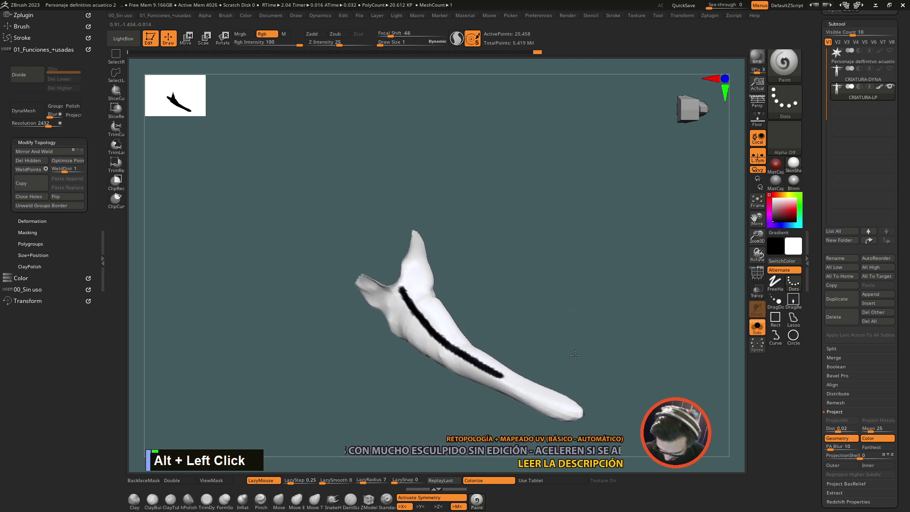
pyautogui.click(615, 364)
pyautogui.click(499, 263)
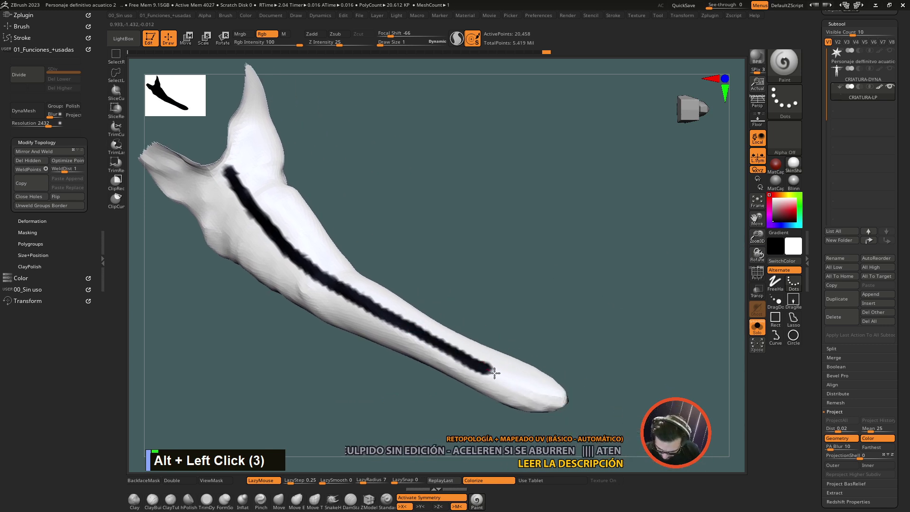
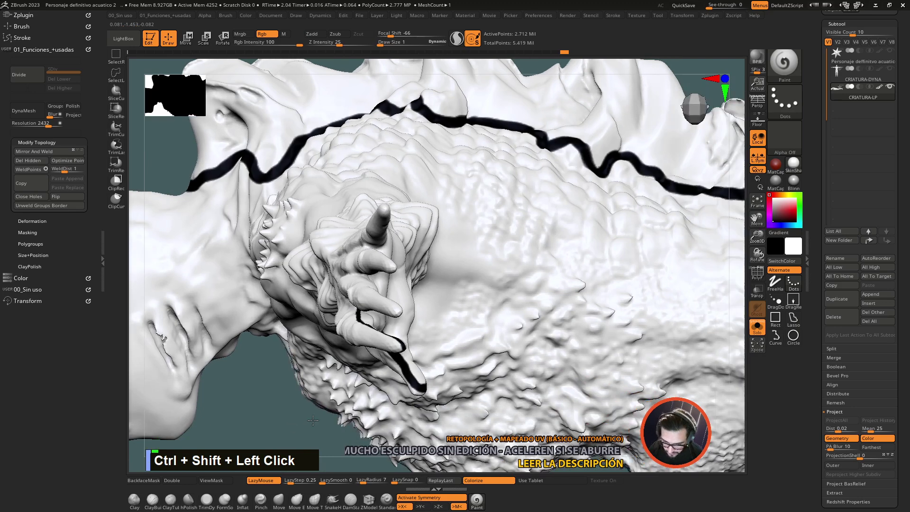
pyautogui.click(546, 291)
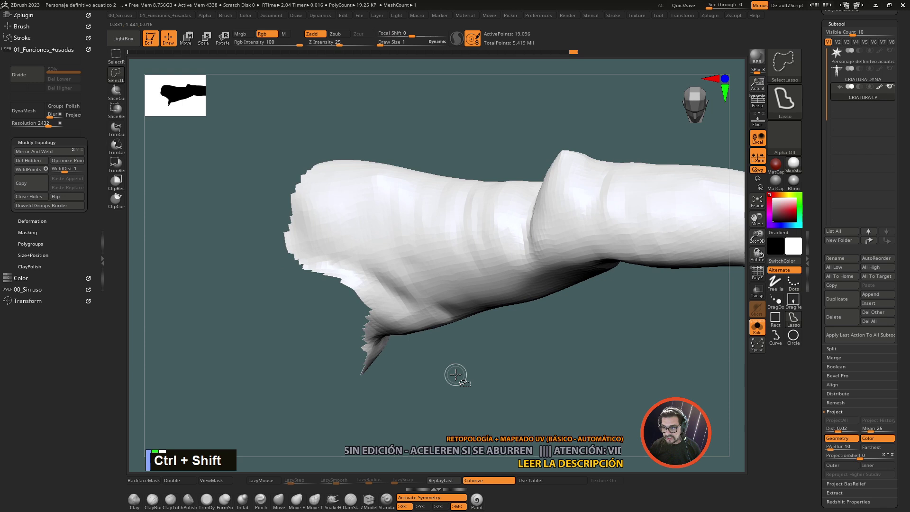
# Step: Adjust the hidden arm parts and redo a straight continuation of the mask line
pyautogui.press('ctrl+shift+x')
pyautogui.press('ctrl+shift+x')
pyautogui.press('ctrl+shift+x')
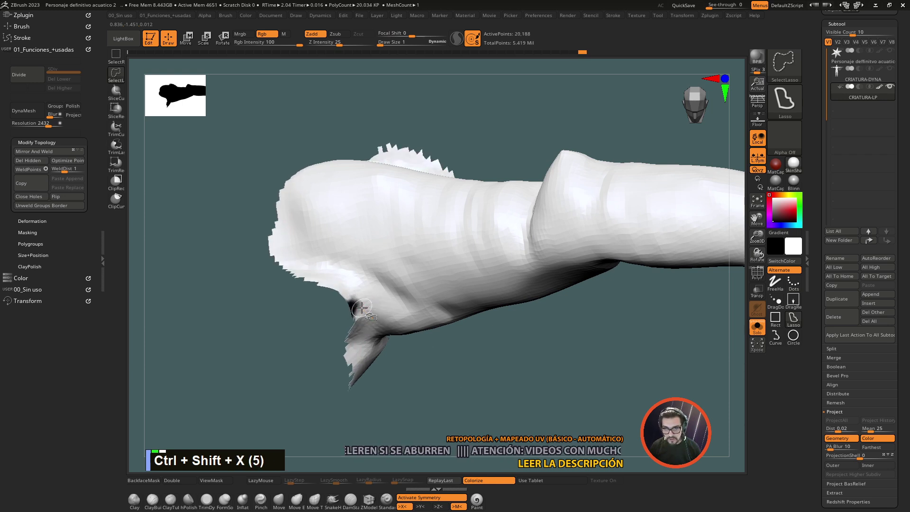
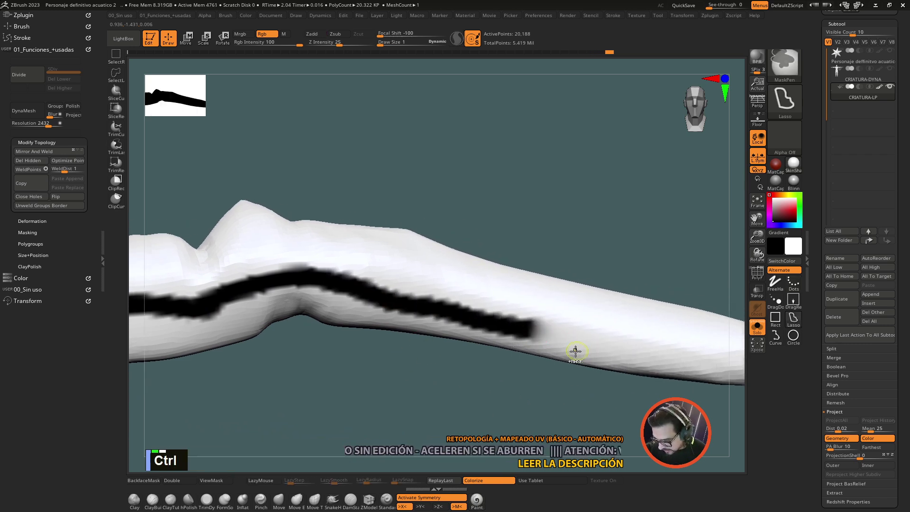
pyautogui.press('ctrl+z')
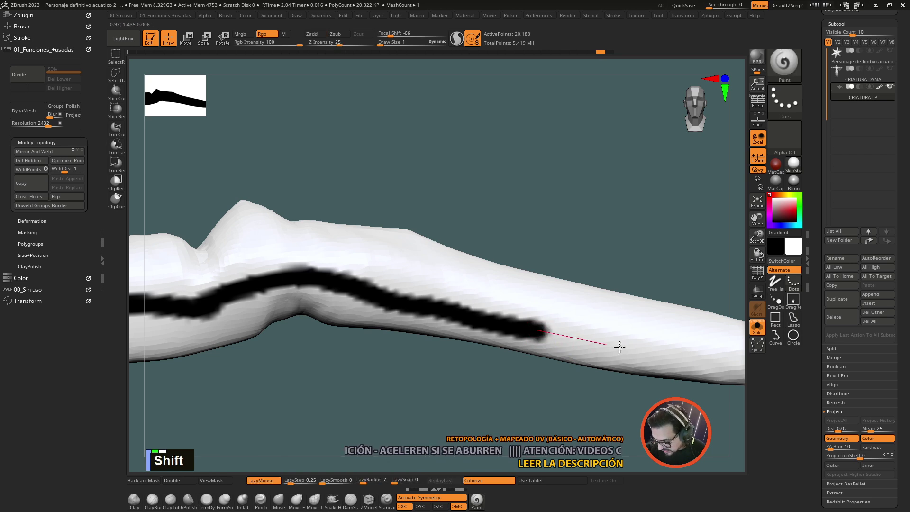
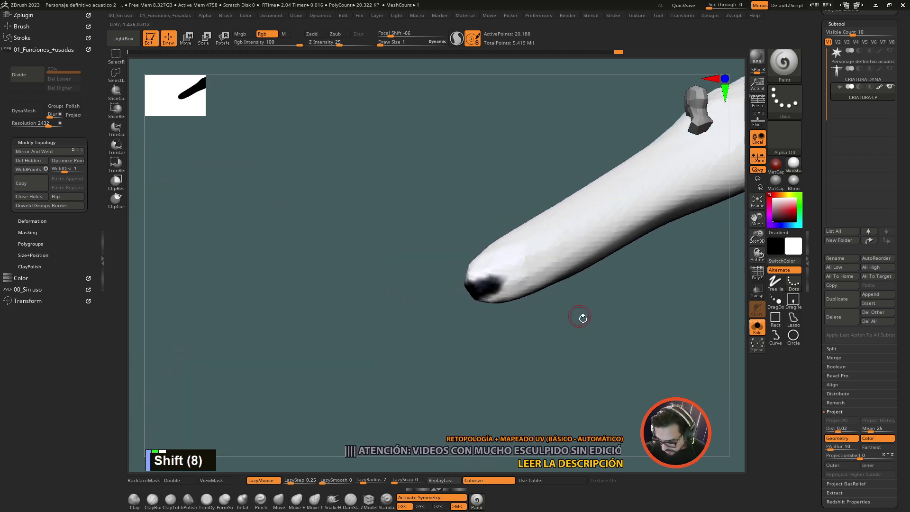
# Step: Extend the mask line under the finger, along the arm and past the joint
pyautogui.click(560, 331)
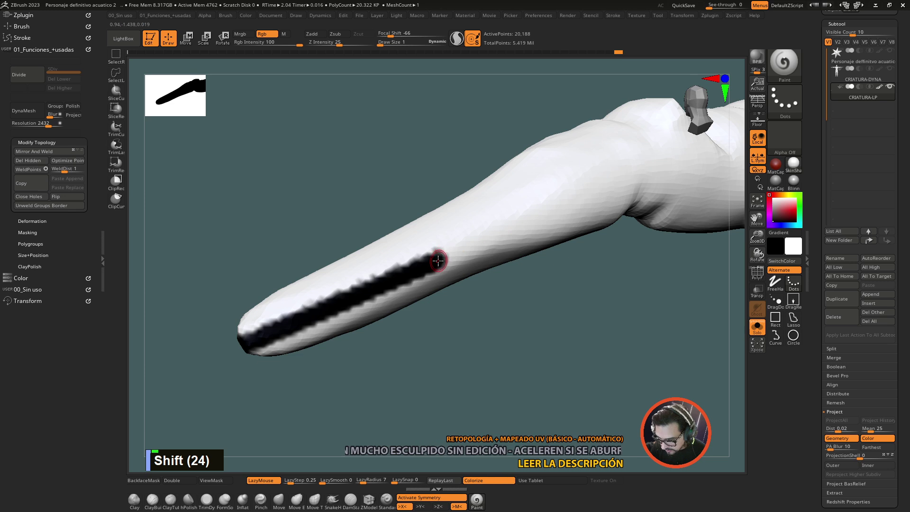
pyautogui.click(589, 309)
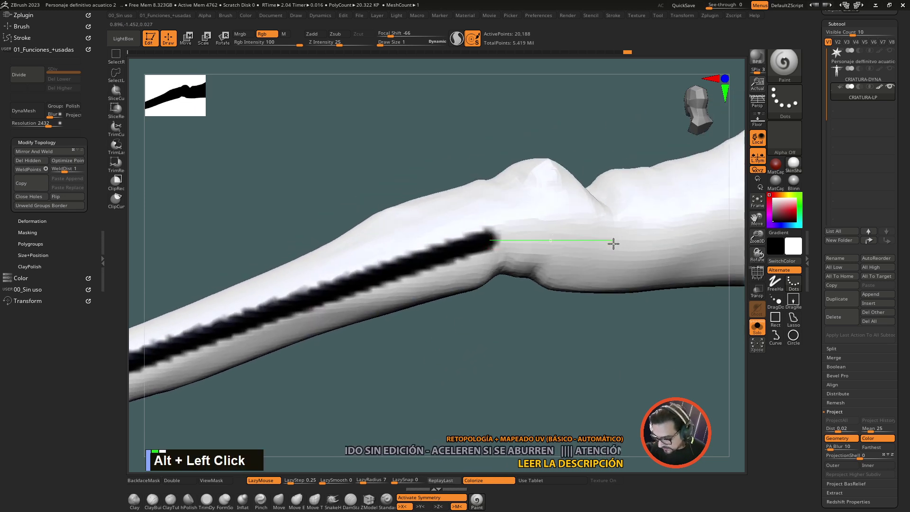
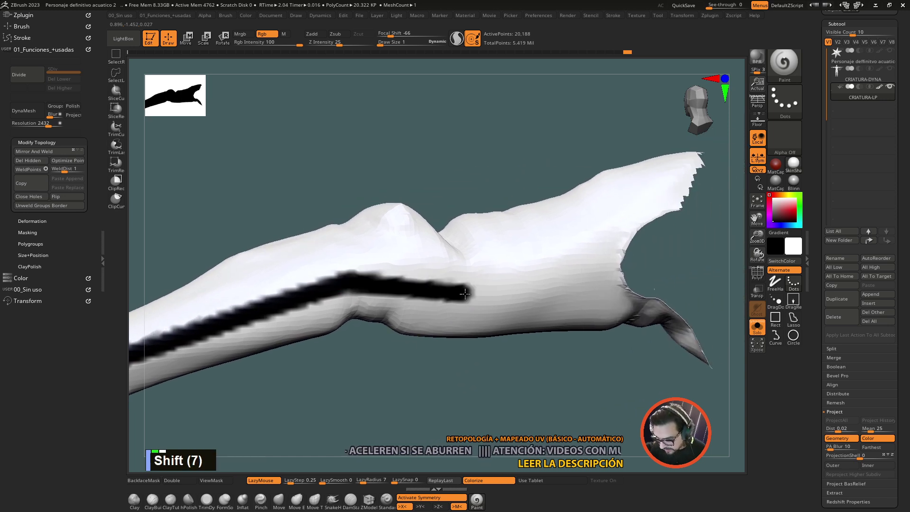
pyautogui.click(493, 380)
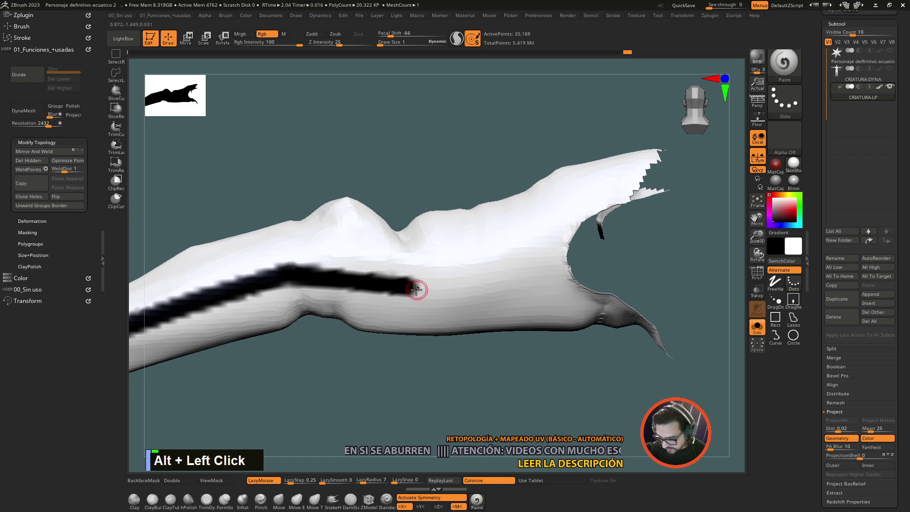
pyautogui.click(411, 284)
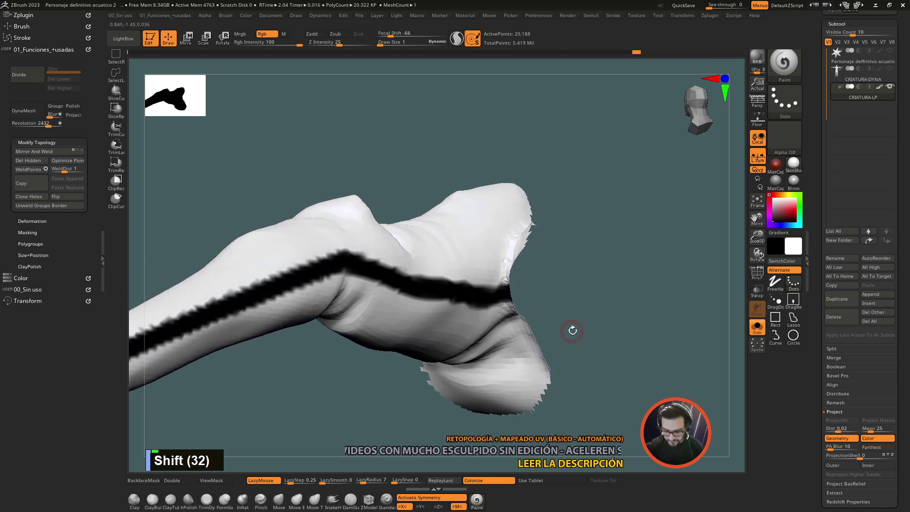
# Step: Isolate another finger and mask a line from its tip toward the knuckle
pyautogui.click(283, 142)
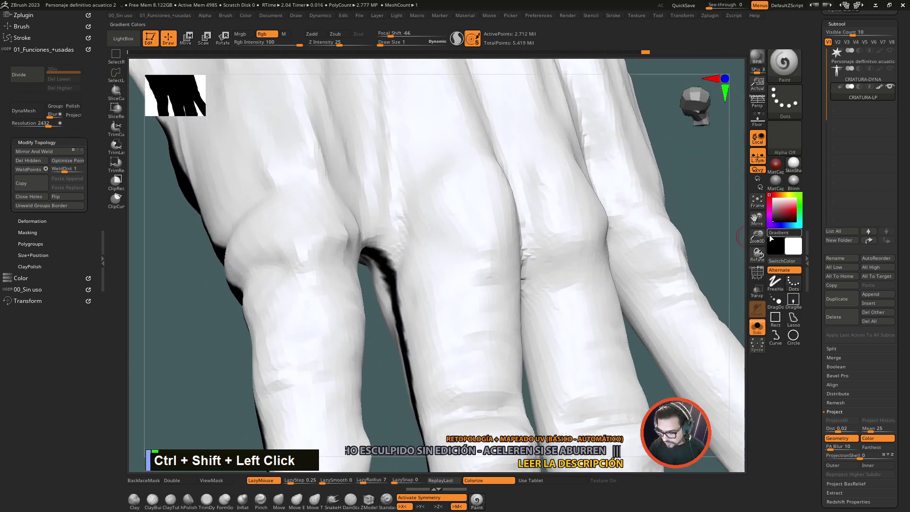
pyautogui.click(678, 308)
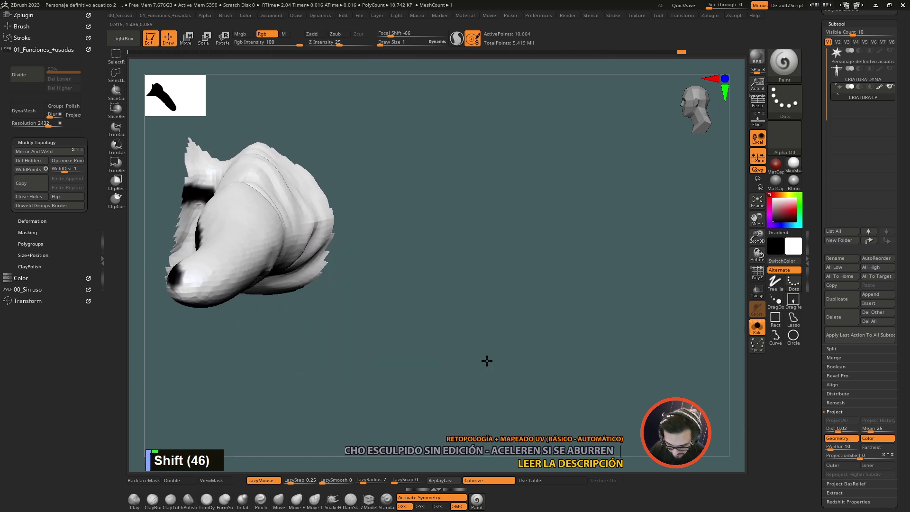
pyautogui.click(484, 362)
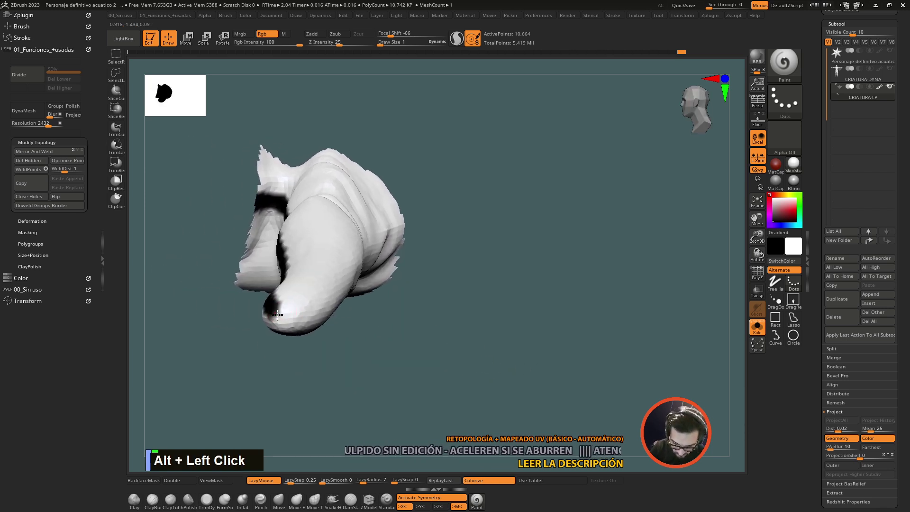
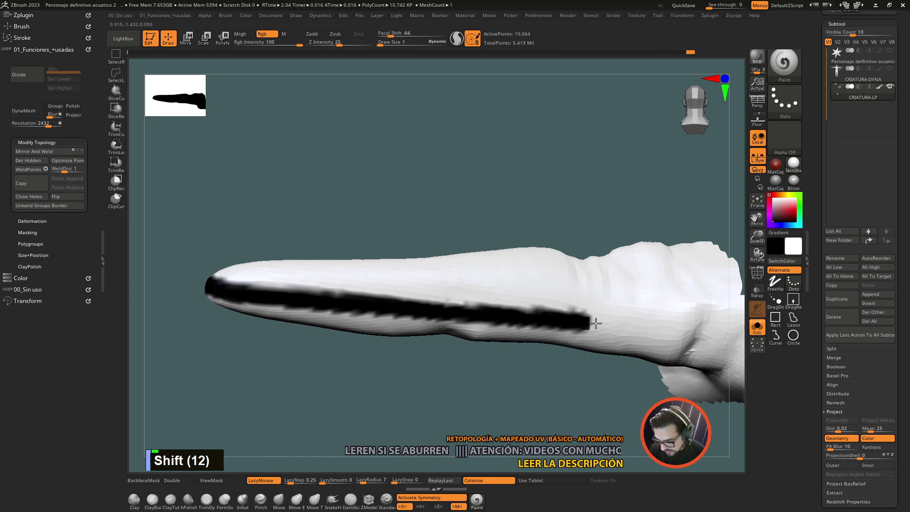
pyautogui.click(599, 393)
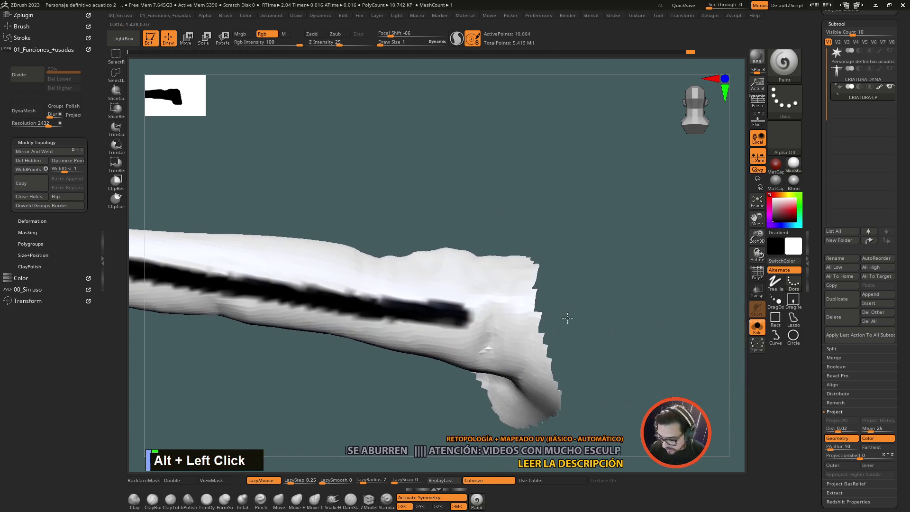
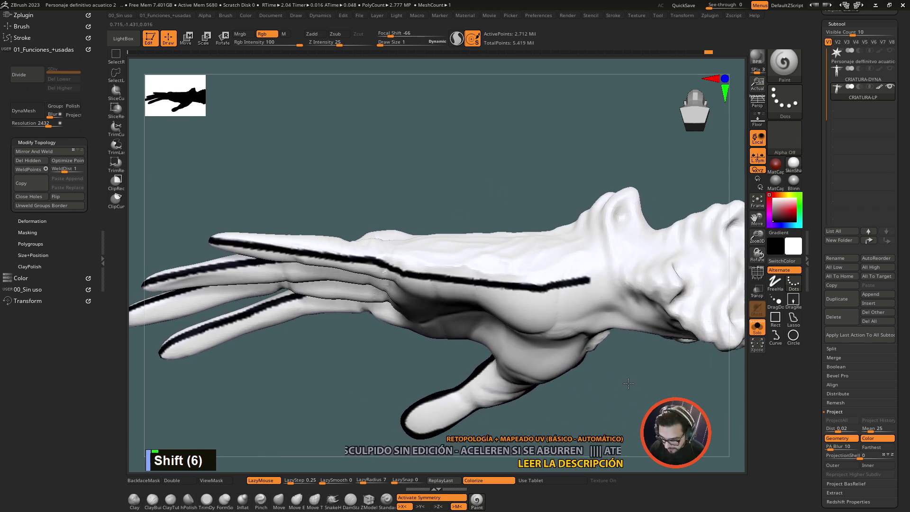
# Step: Show the whole creature again with the finger mask lines in place
pyautogui.click(637, 402)
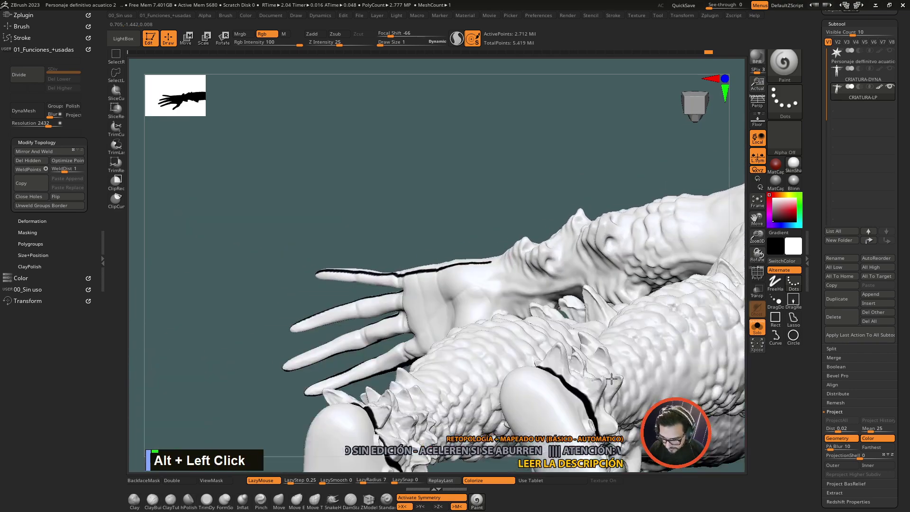
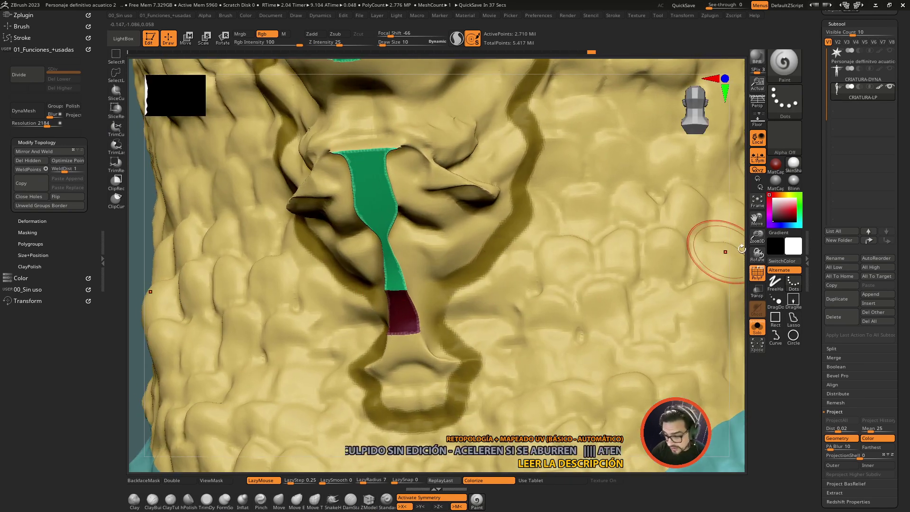
pyautogui.click(698, 248)
pyautogui.click(677, 225)
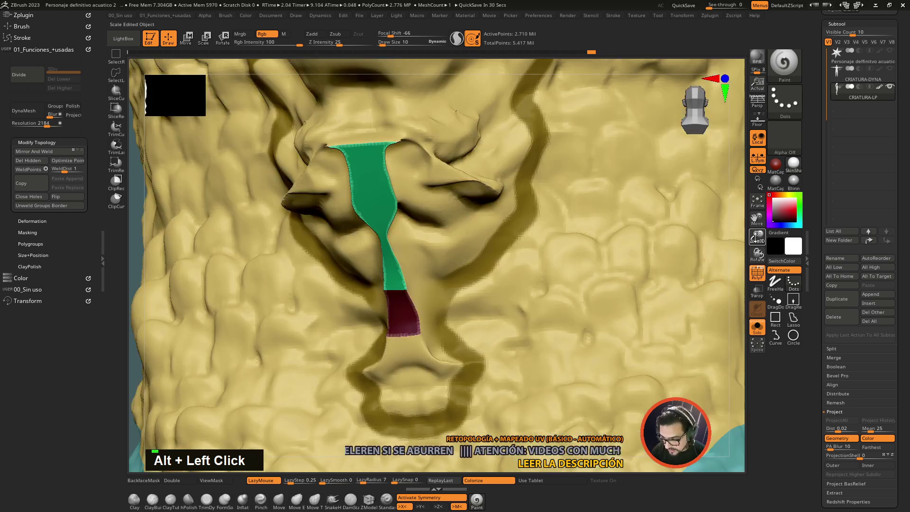
pyautogui.click(482, 295)
# Step: Draw a SliceCurve along the jaw edge, then undo the slice
pyautogui.click(442, 304)
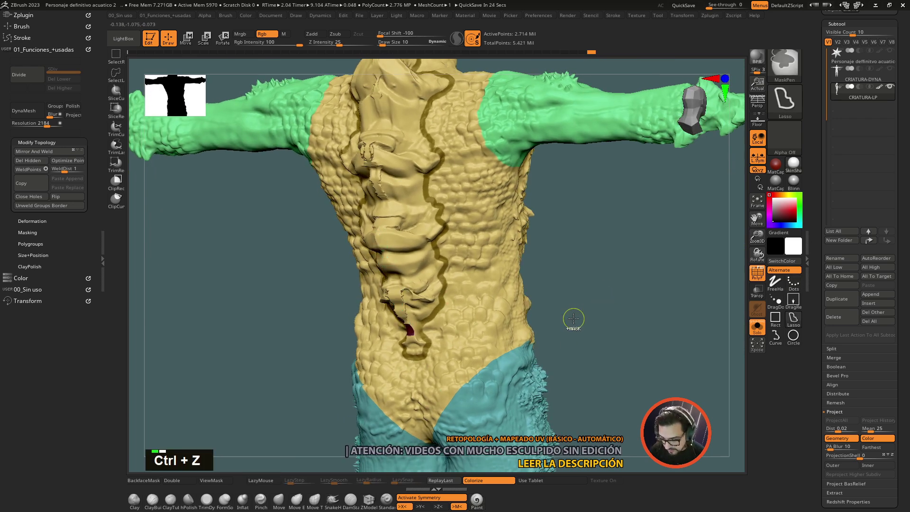
pyautogui.press('ctrl+z')
pyautogui.press('ctrl+z')
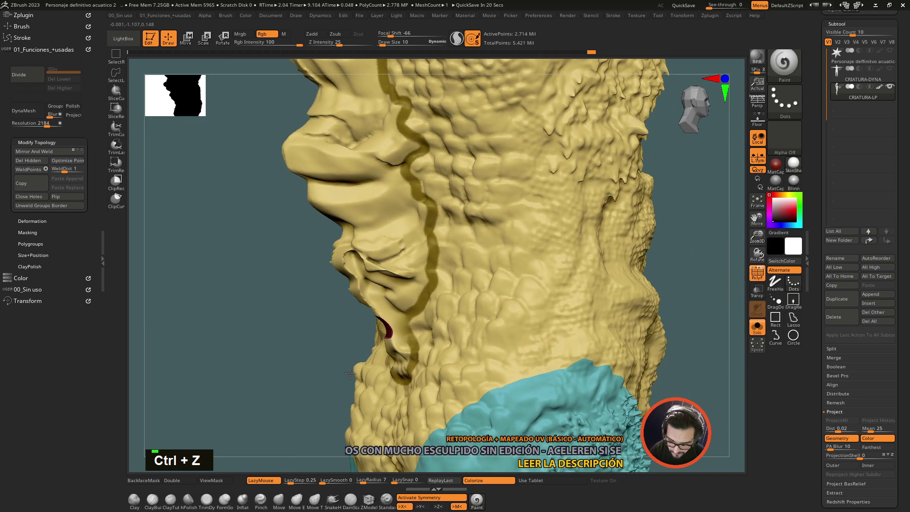
pyautogui.press('ctrl+z')
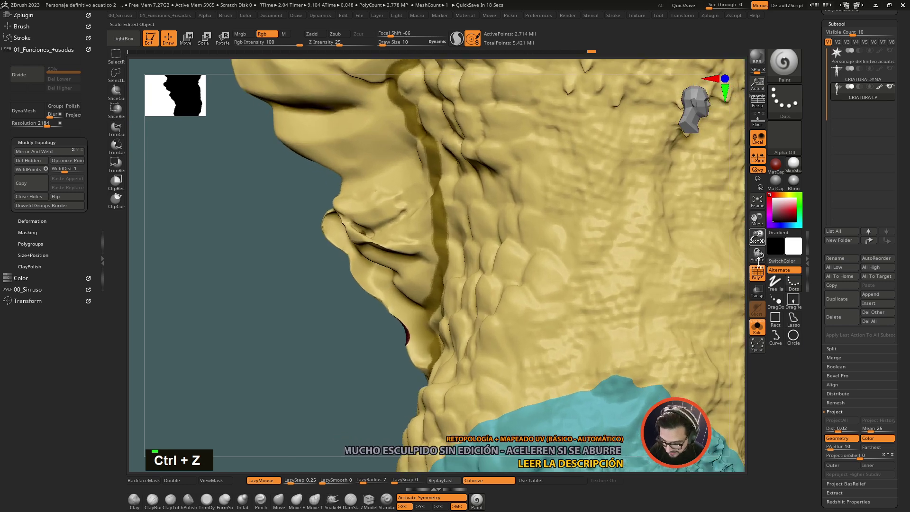
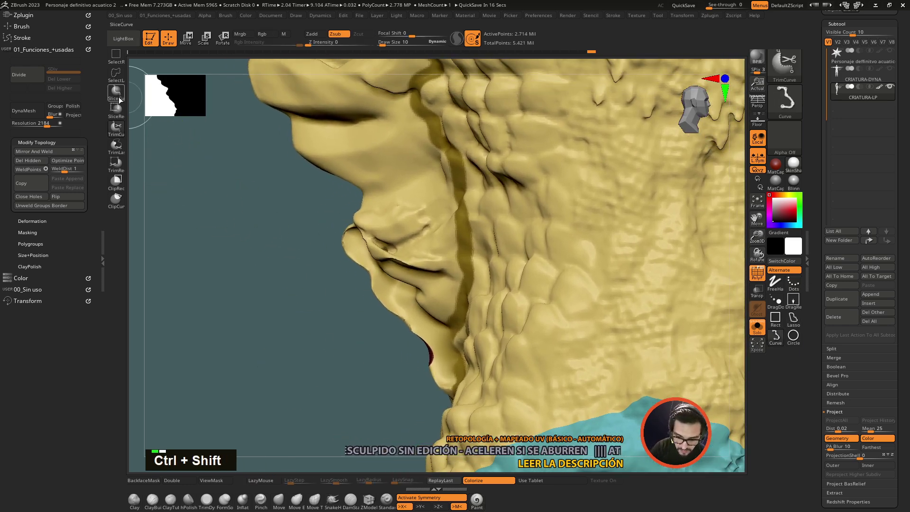
pyautogui.click(120, 100)
pyautogui.click(356, 428)
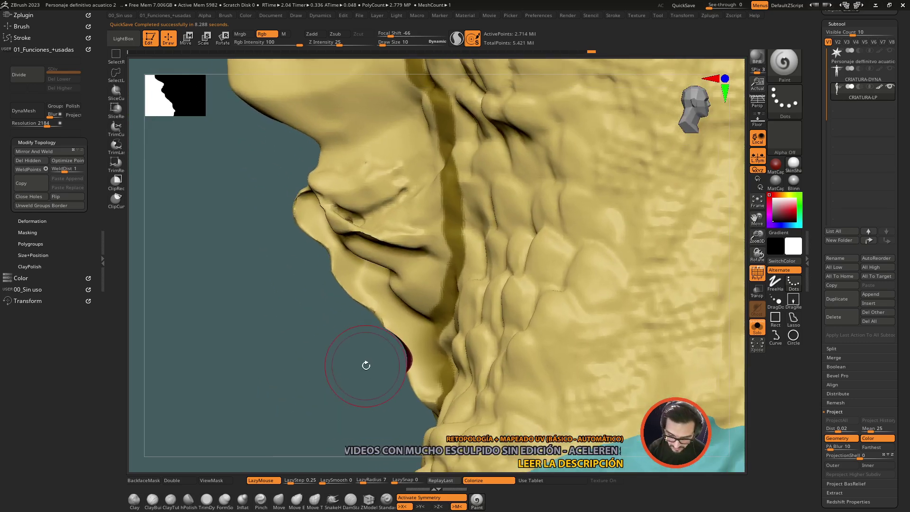
pyautogui.click(393, 365)
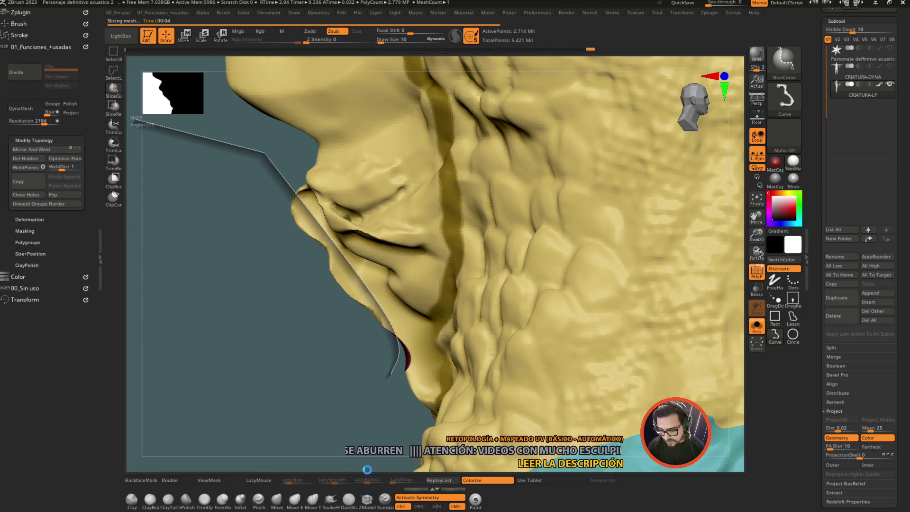
pyautogui.doubleClick(319, 391)
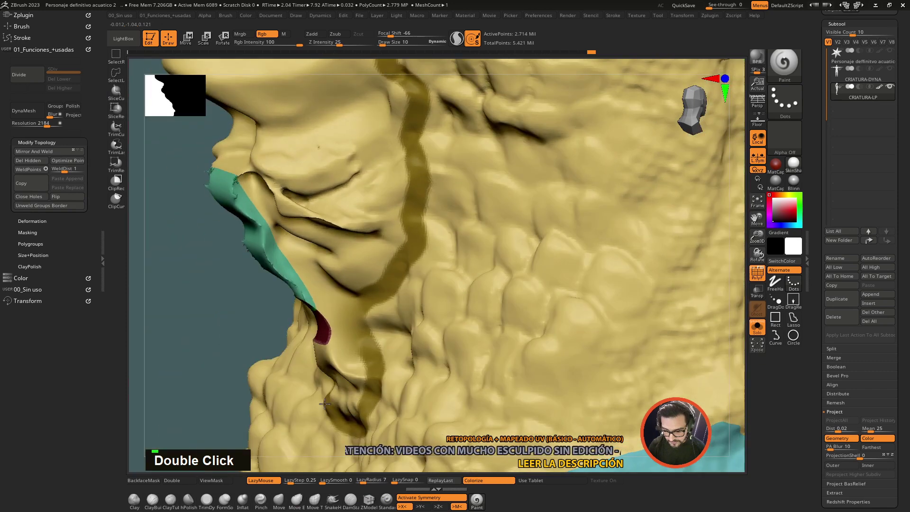
pyautogui.press('ctrl+z')
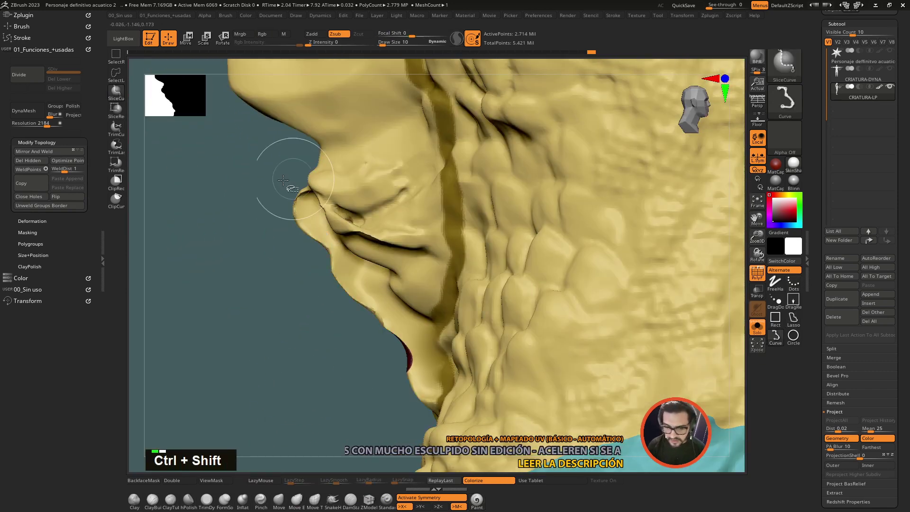
# Step: Cut the ragged sliver off the jaw edge with TrimCurve
pyautogui.click(124, 133)
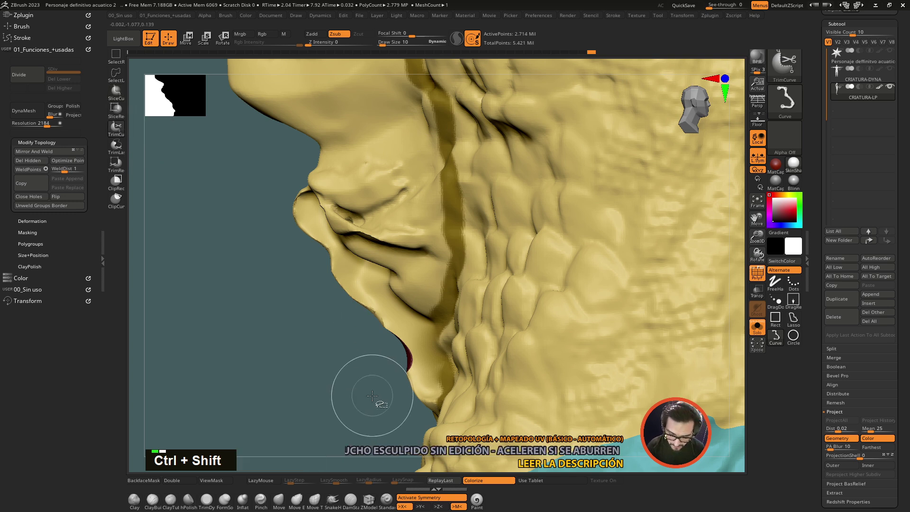
pyautogui.click(374, 399)
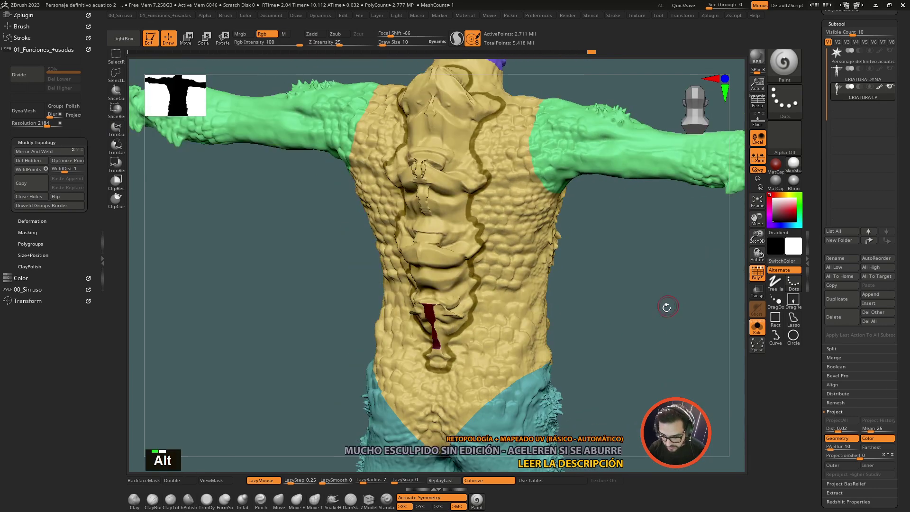
# Step: Rotate to the neck profile and pick TrimRect for the protruding lump
pyautogui.click(656, 329)
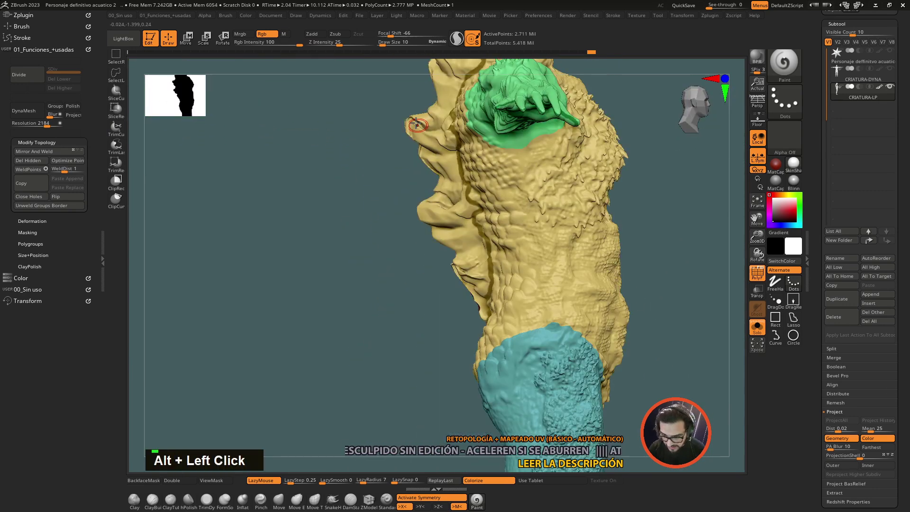
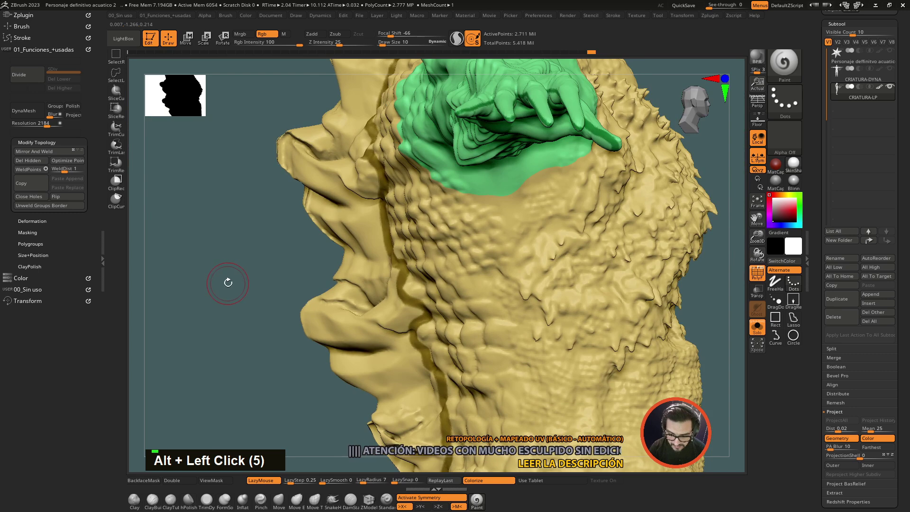
pyautogui.click(249, 272)
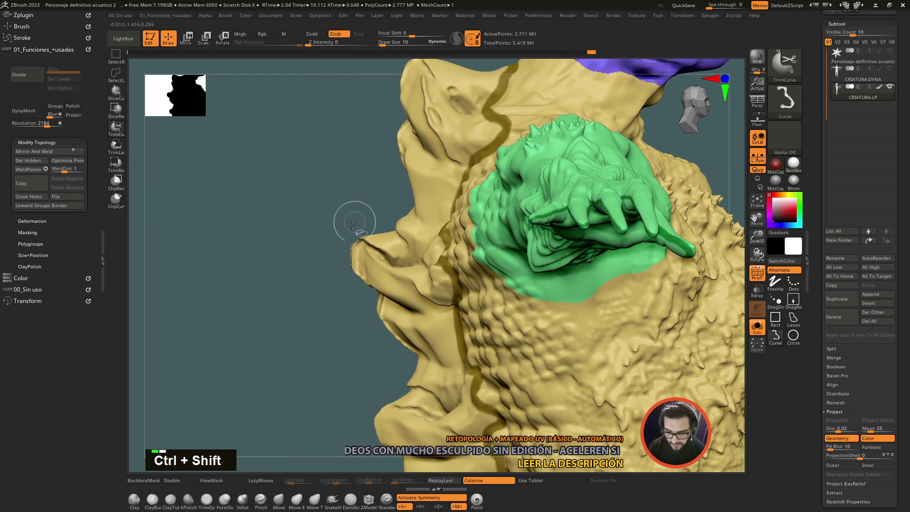
pyautogui.click(119, 168)
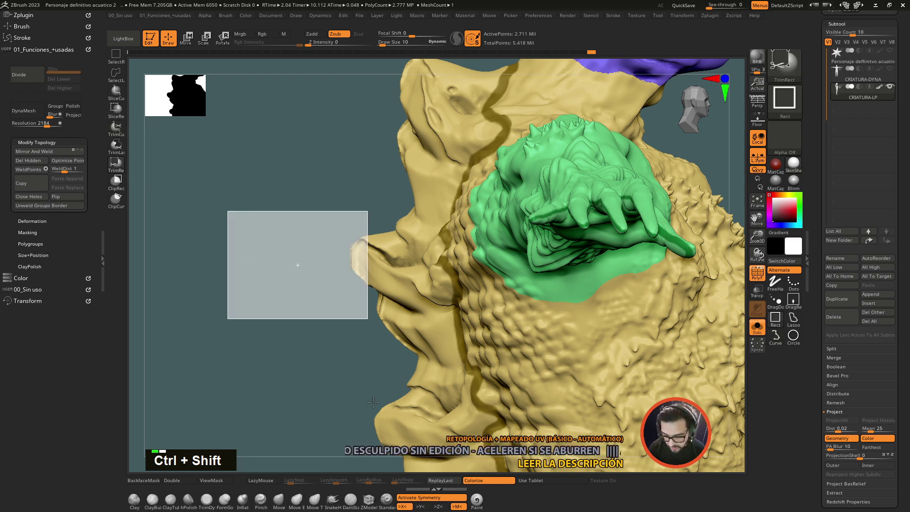
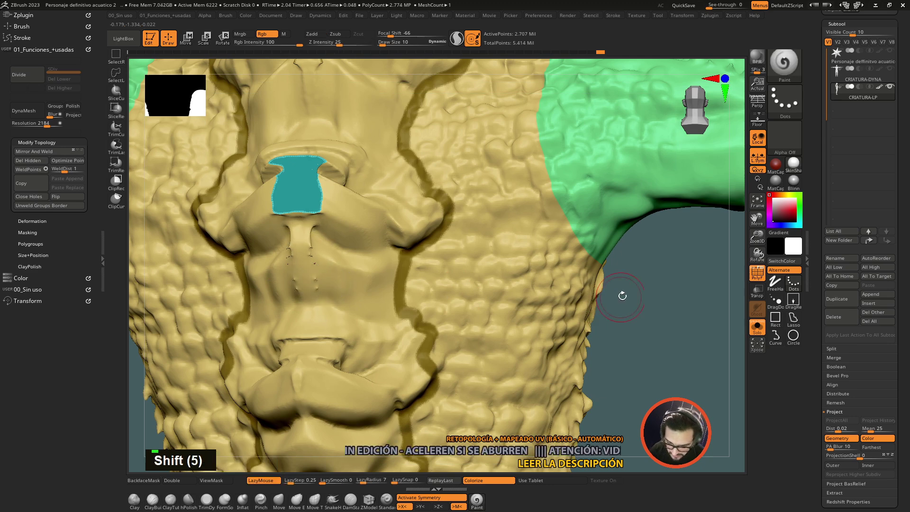
# Step: With SliceRect, slice repeated rectangles down the spiky throat edge
pyautogui.click(650, 292)
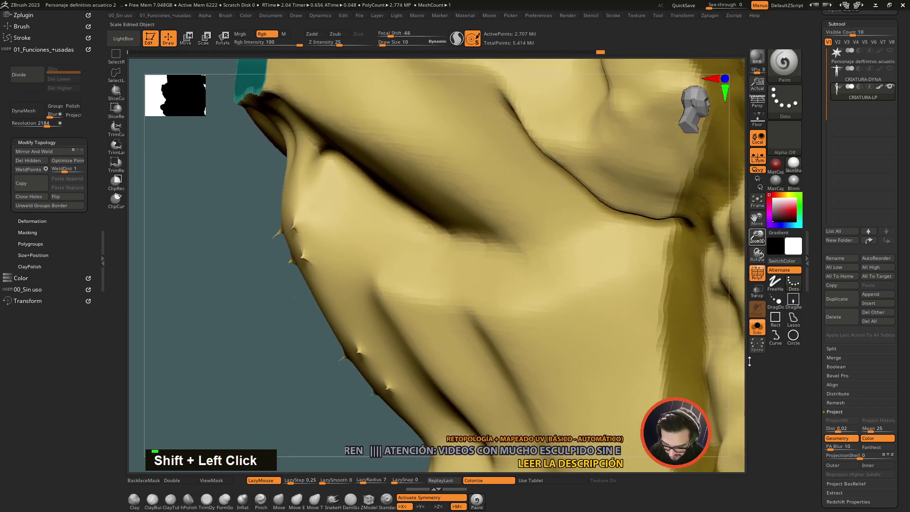
pyautogui.click(305, 409)
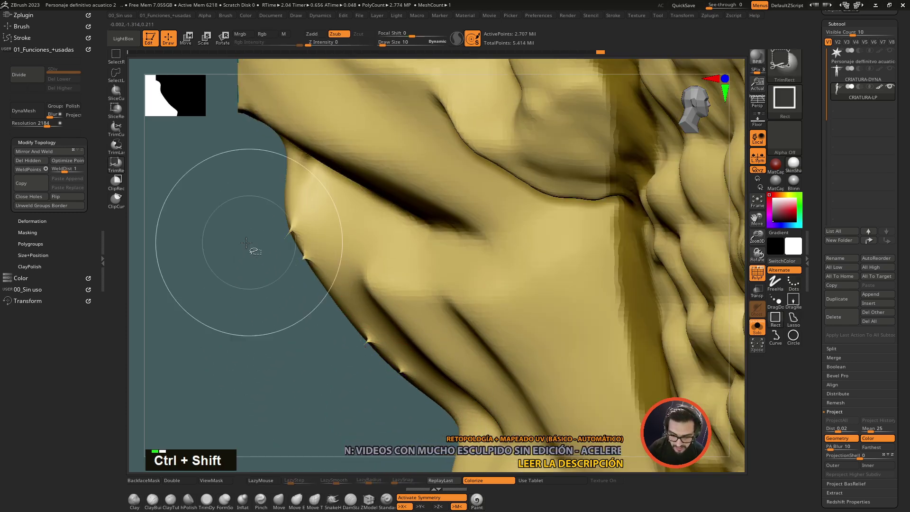
pyautogui.click(215, 215)
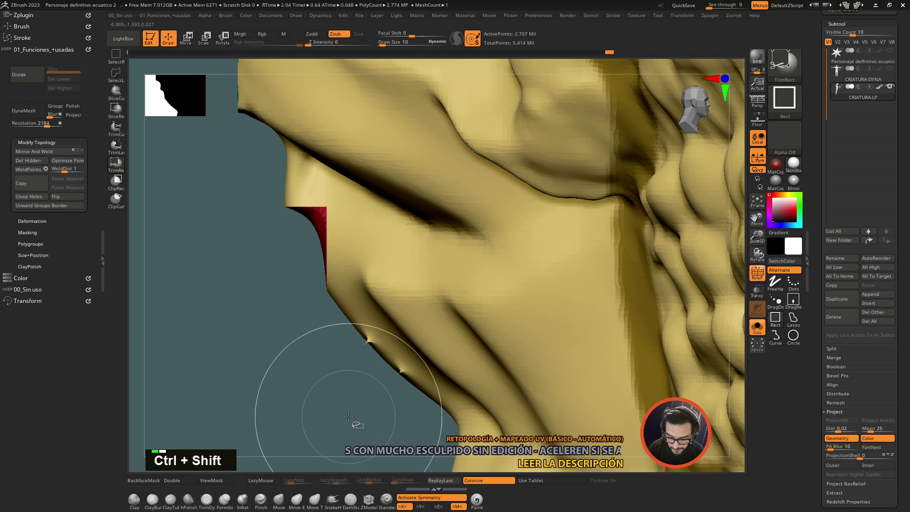
pyautogui.click(269, 276)
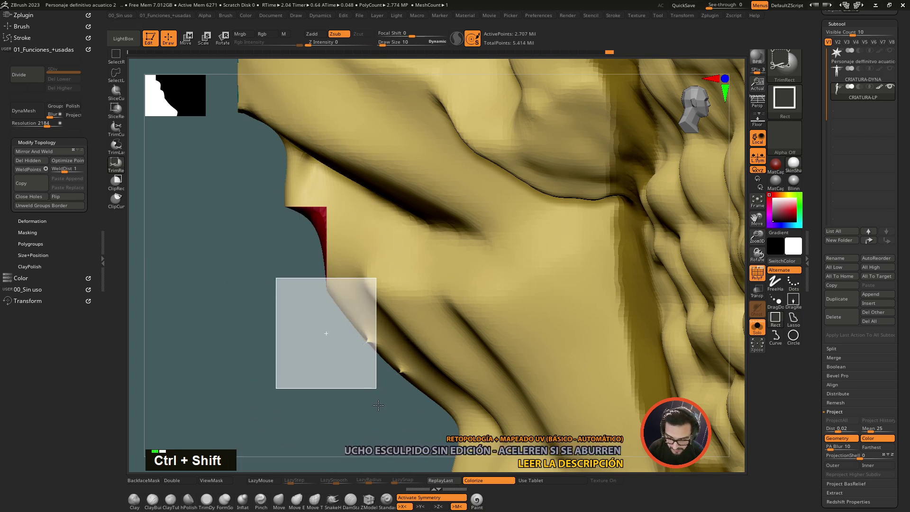
pyautogui.click(324, 355)
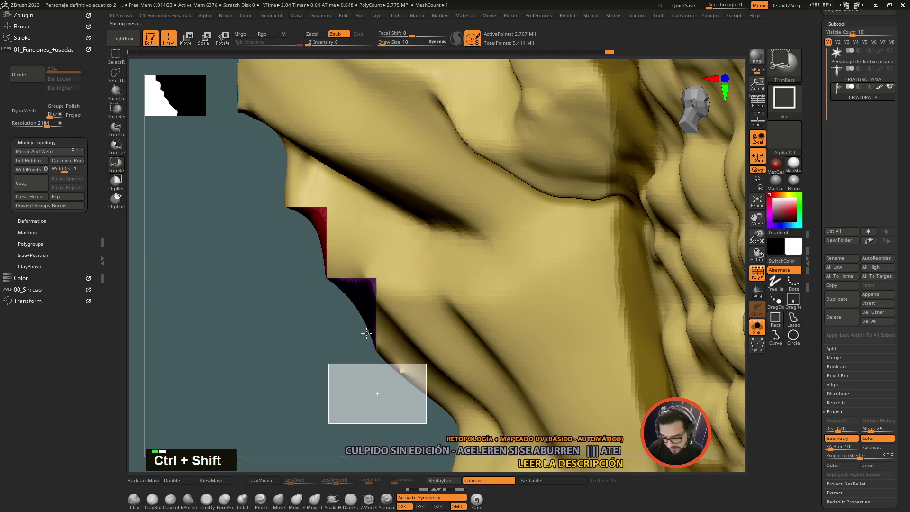
pyautogui.click(427, 385)
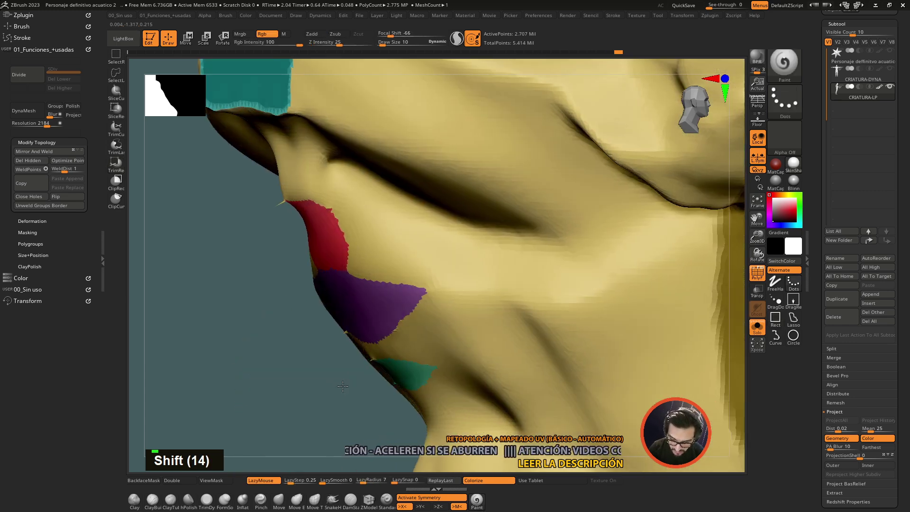
pyautogui.click(297, 394)
pyautogui.click(325, 396)
# Step: Slice further strips along the lower and top throat edge, redoing one cut
pyautogui.click(294, 305)
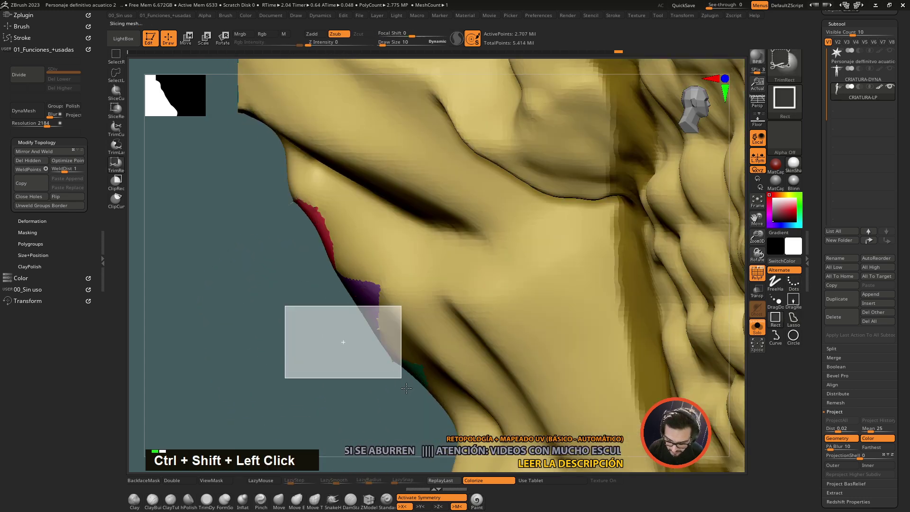
pyautogui.click(367, 351)
pyautogui.click(427, 390)
pyautogui.click(382, 299)
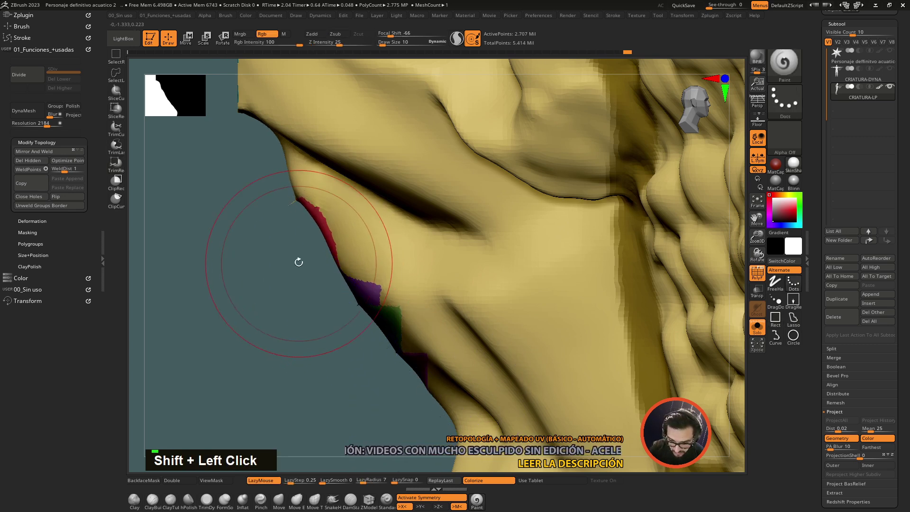
pyautogui.click(253, 189)
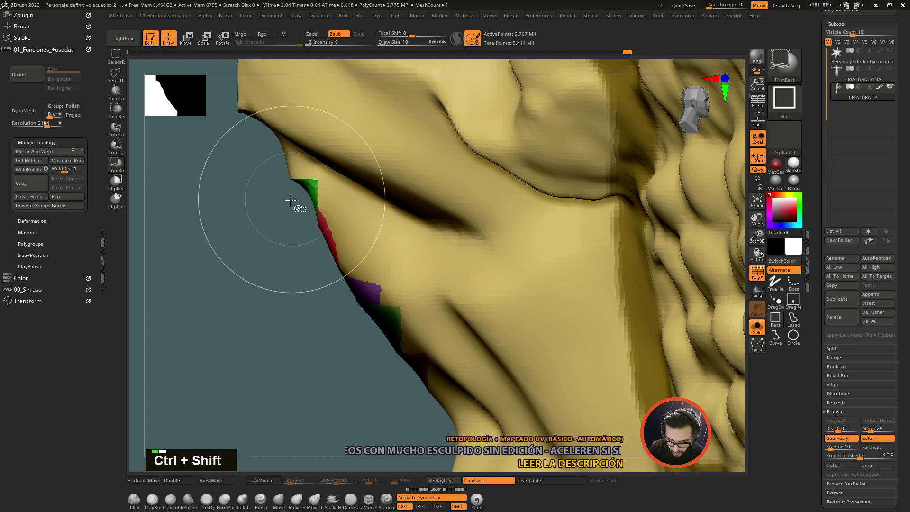
pyautogui.click(325, 245)
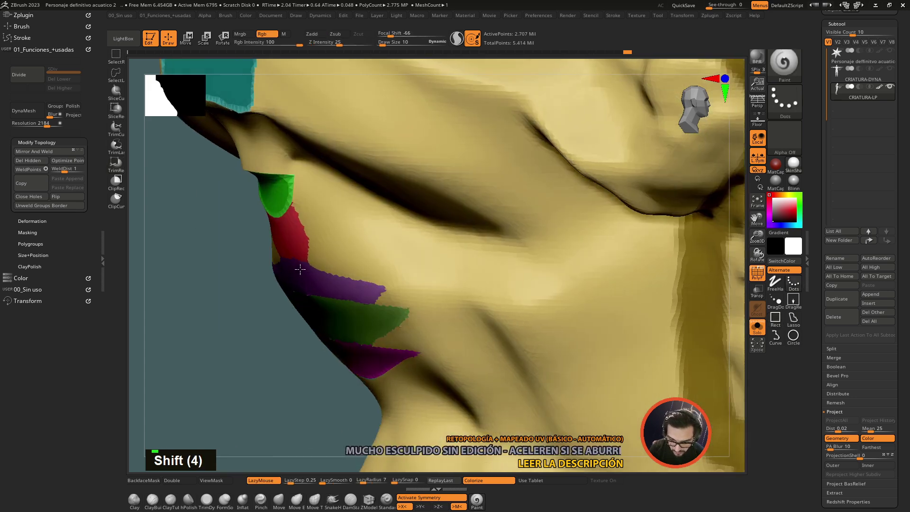
pyautogui.click(291, 205)
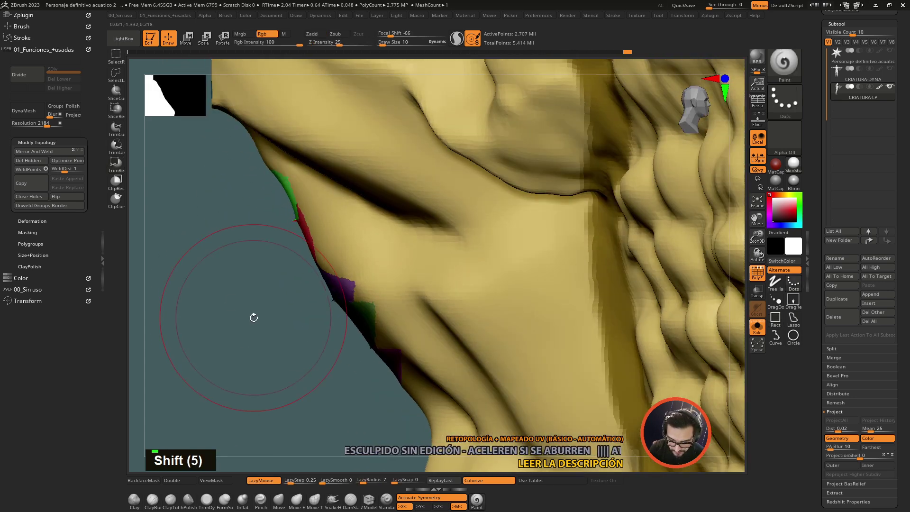
pyautogui.press('ctrl+z')
pyautogui.click(282, 227)
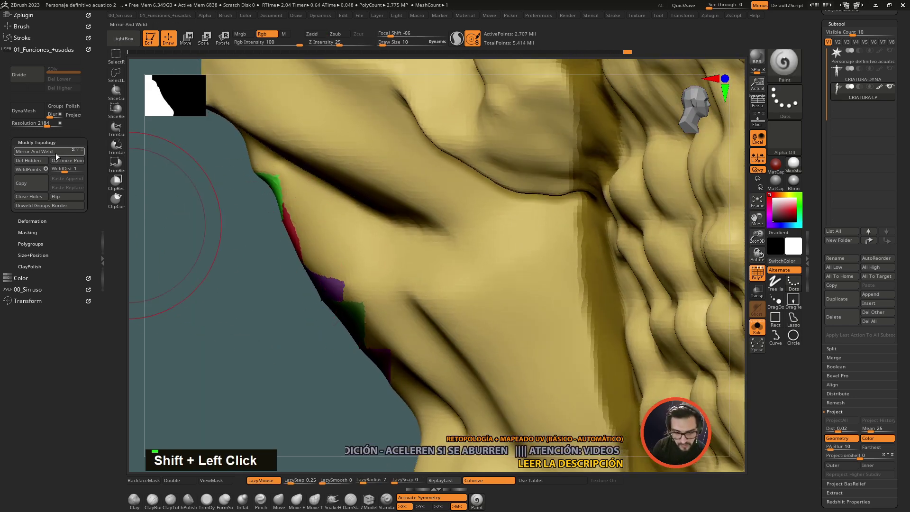
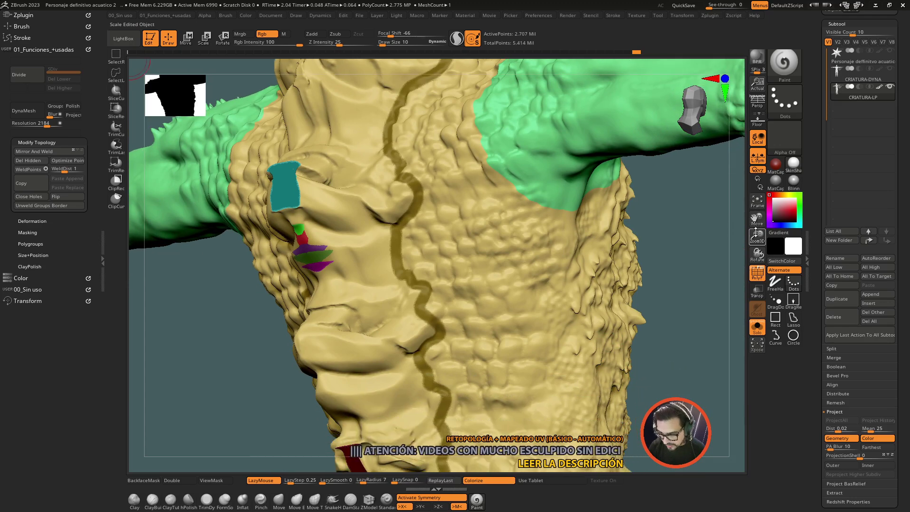
# Step: Hide the torso, arms and head so only a tiny red sliver fragment stays visible
pyautogui.click(608, 326)
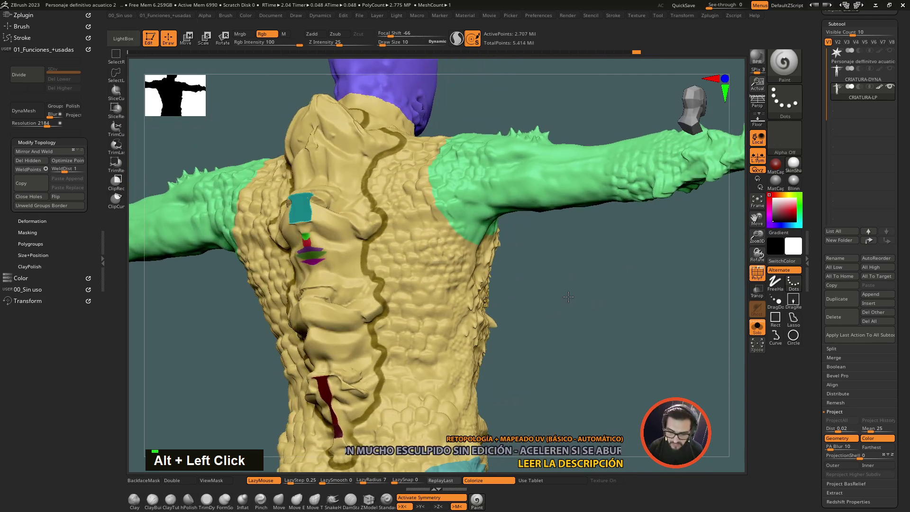
pyautogui.click(448, 308)
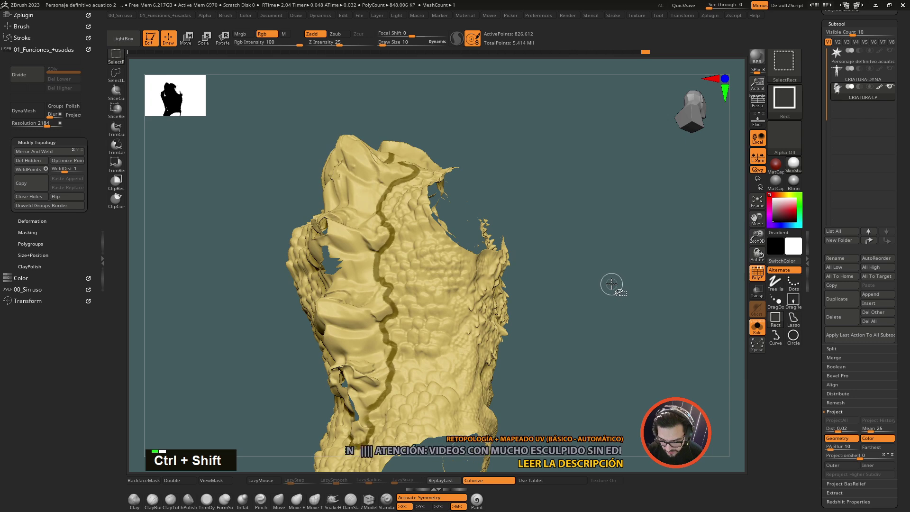
pyautogui.click(563, 276)
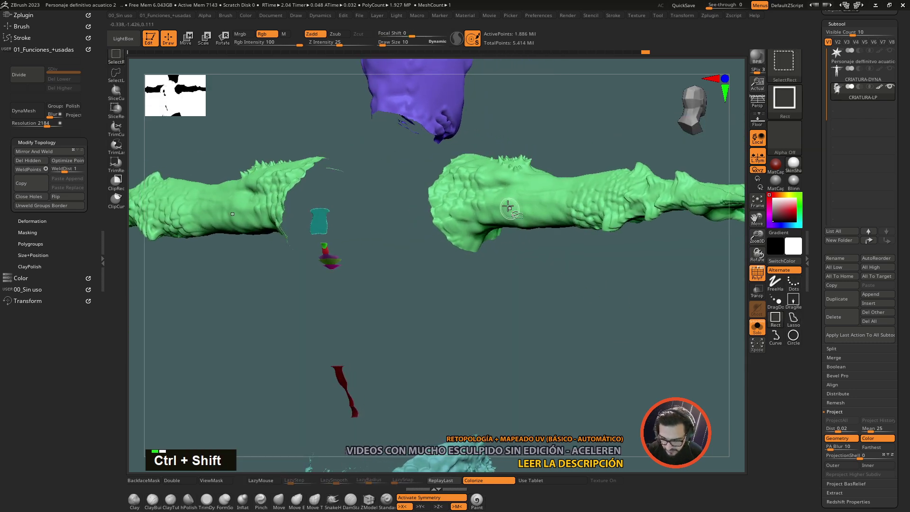
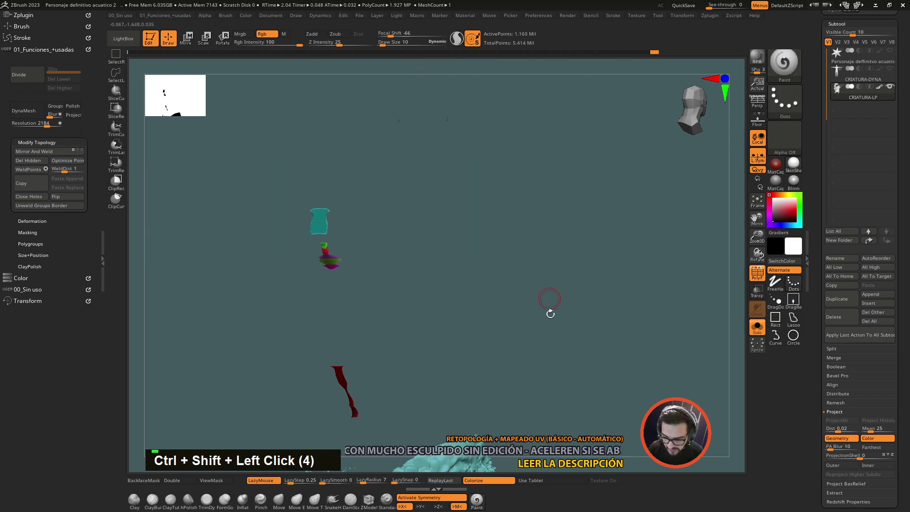
pyautogui.click(557, 353)
pyautogui.click(559, 266)
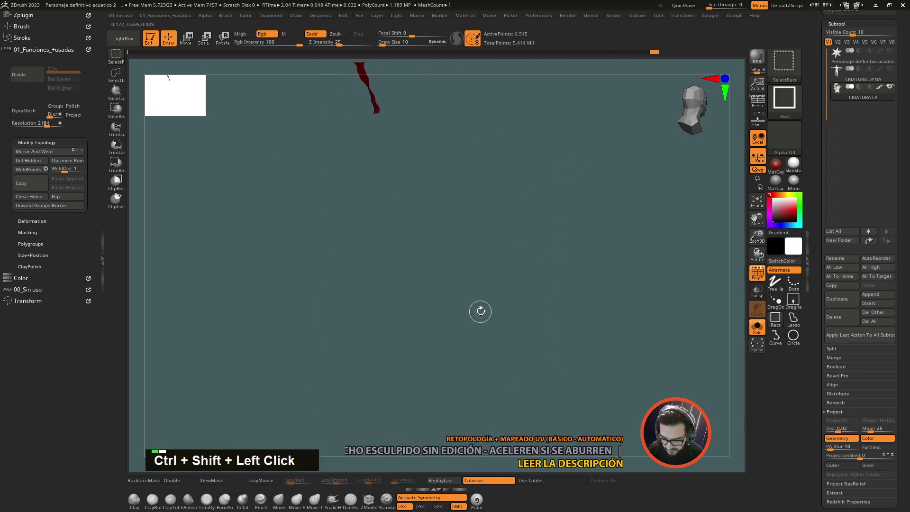
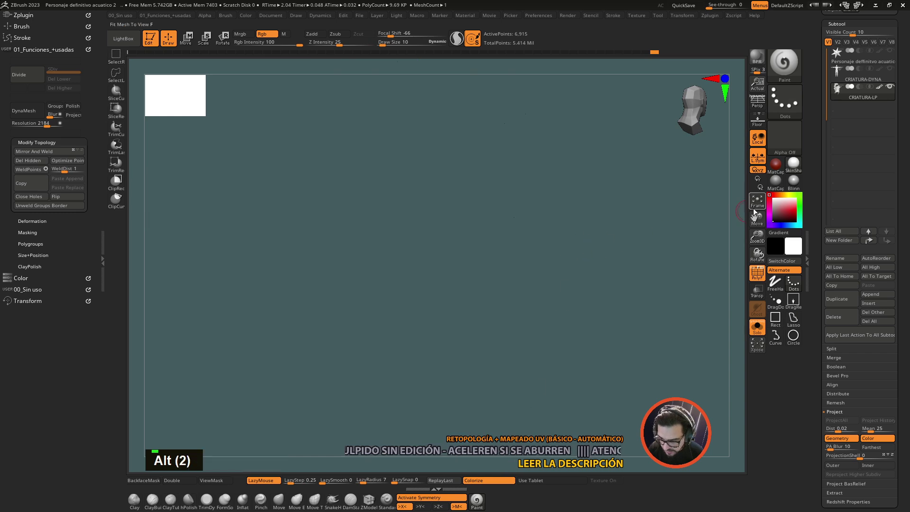
# Step: Group the visible stray fragments via Group Visible and bring back the hidden body parts
pyautogui.doubleClick(755, 205)
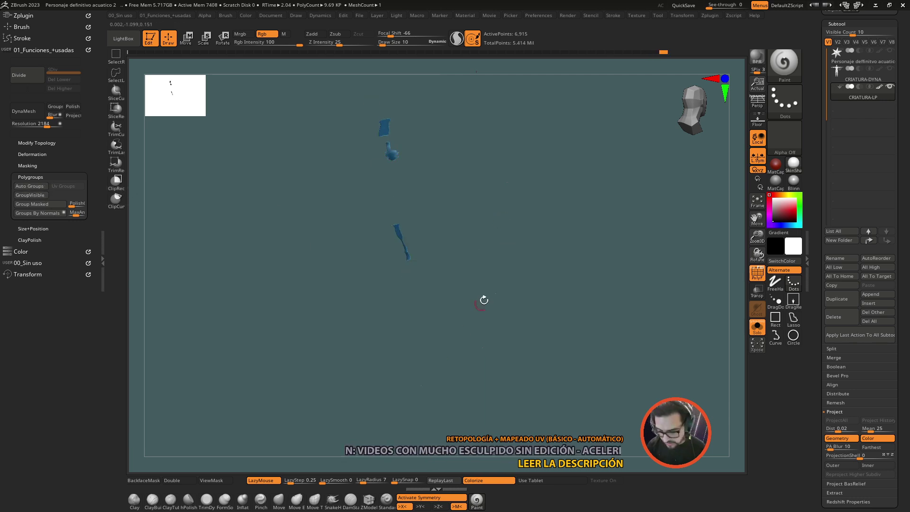
pyautogui.click(250, 321)
pyautogui.click(484, 208)
pyautogui.click(570, 161)
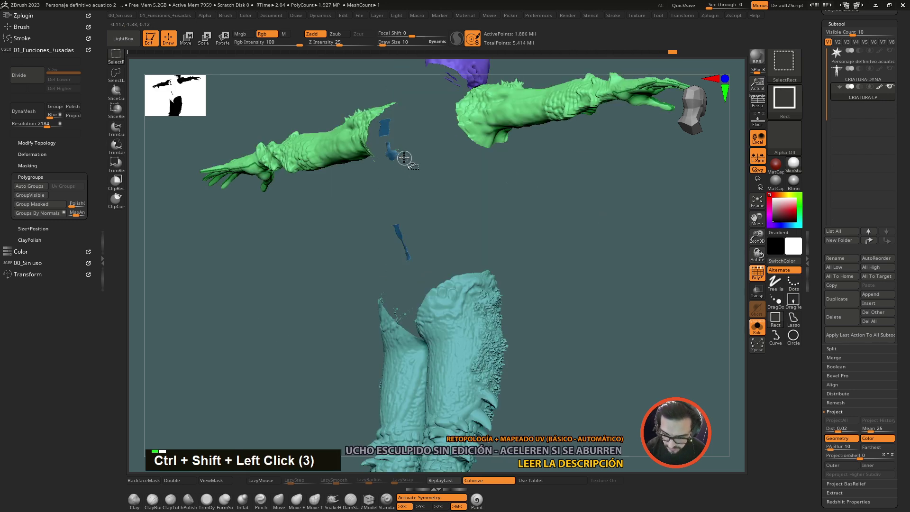
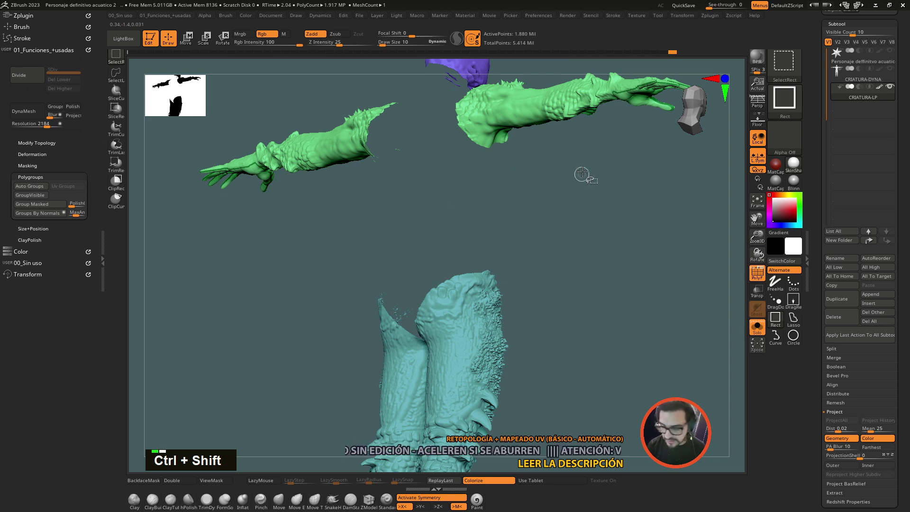
# Step: Isolate the yellow torso on its own and view the spine up close from behind
pyautogui.click(584, 171)
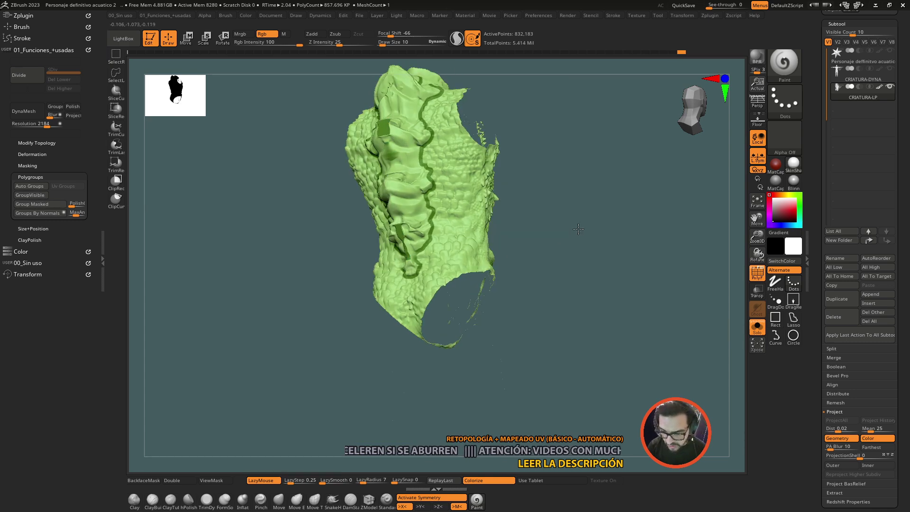
pyautogui.click(595, 223)
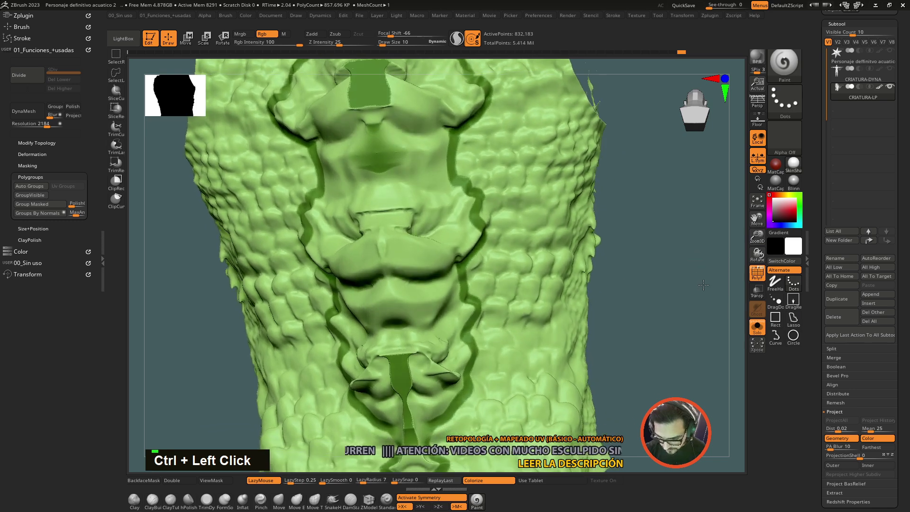
# Step: Show the torso in plain white with black polygroup borders and rotate to check the spine border, ending in a front view
pyautogui.click(680, 290)
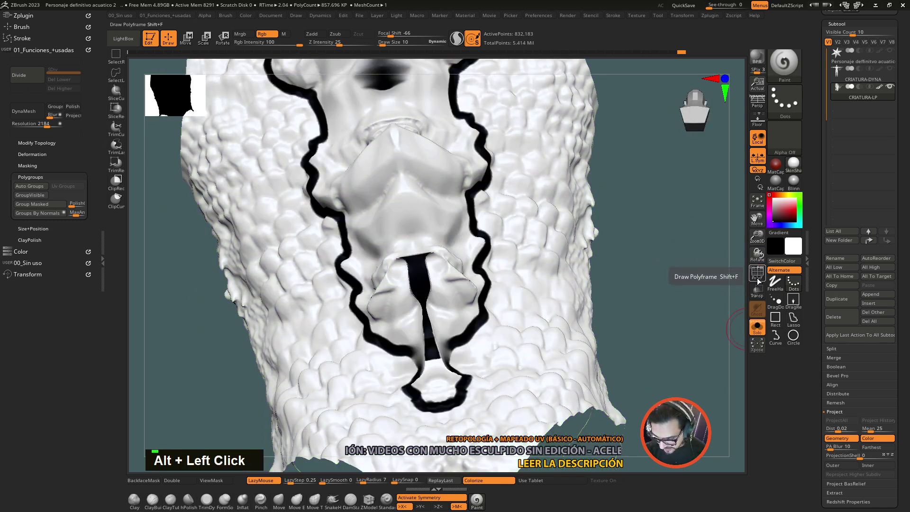
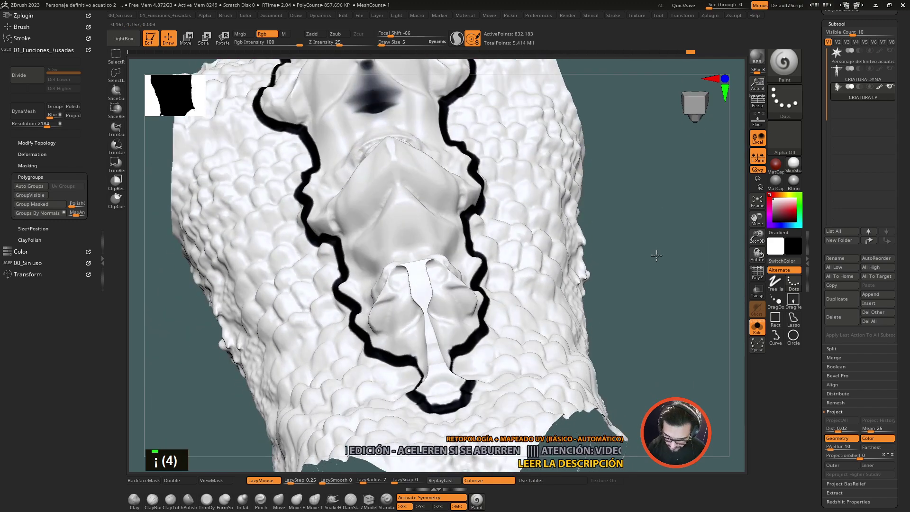
pyautogui.click(656, 212)
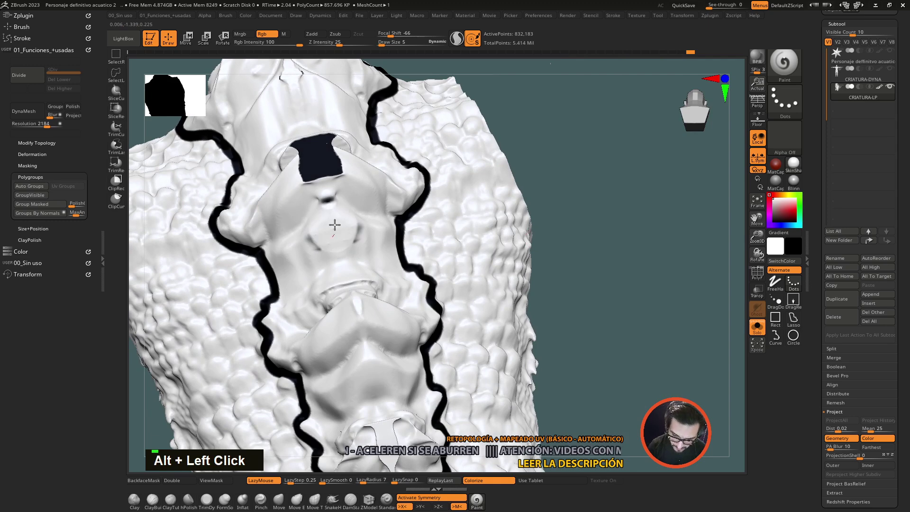
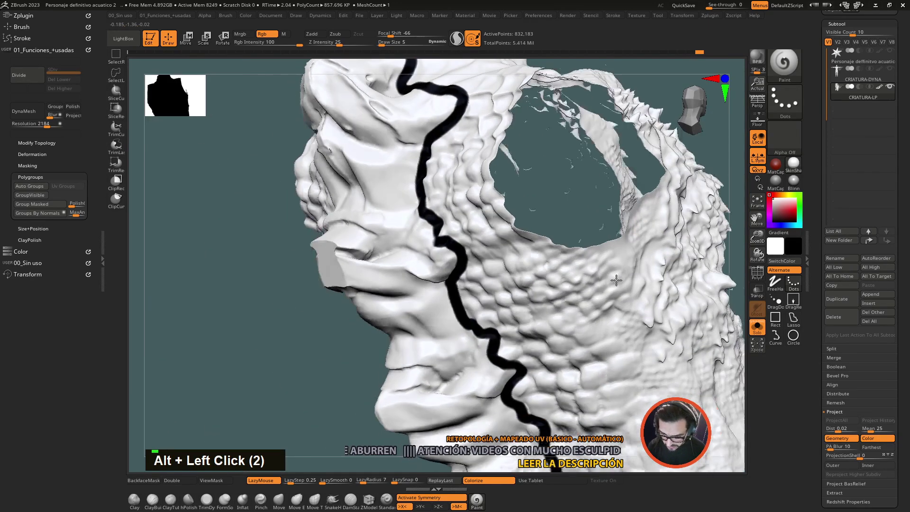
pyautogui.click(672, 213)
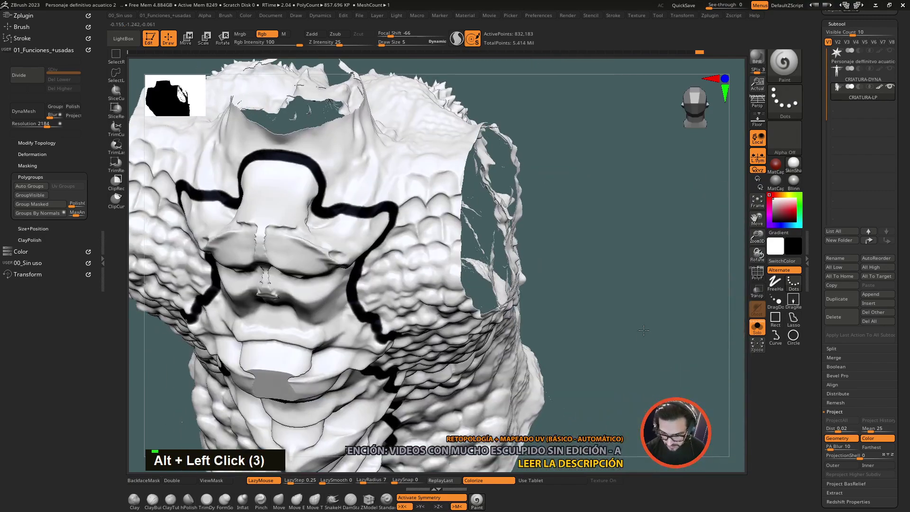
pyautogui.click(630, 381)
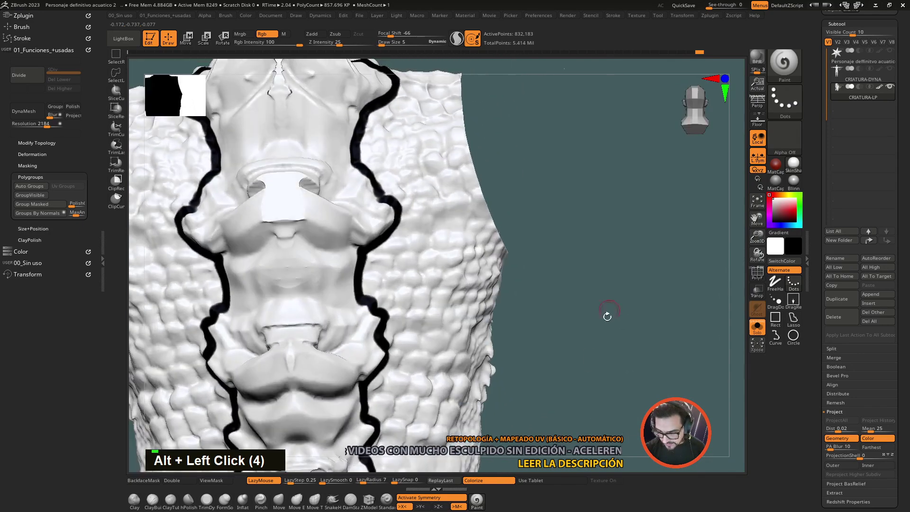
pyautogui.click(583, 374)
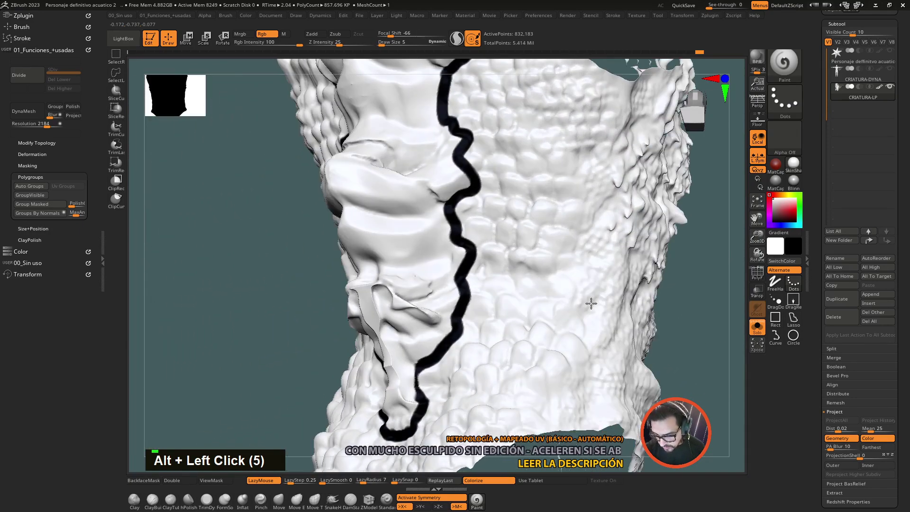
pyautogui.click(657, 322)
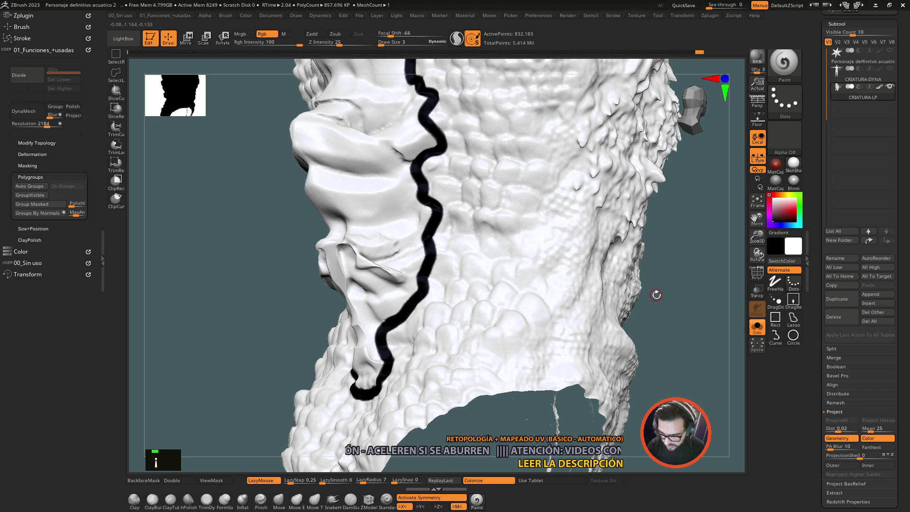
pyautogui.press('i')
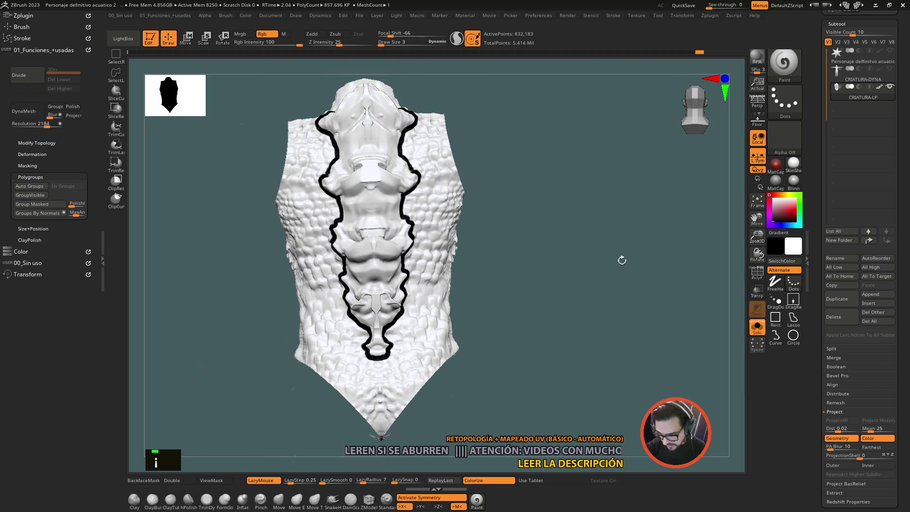
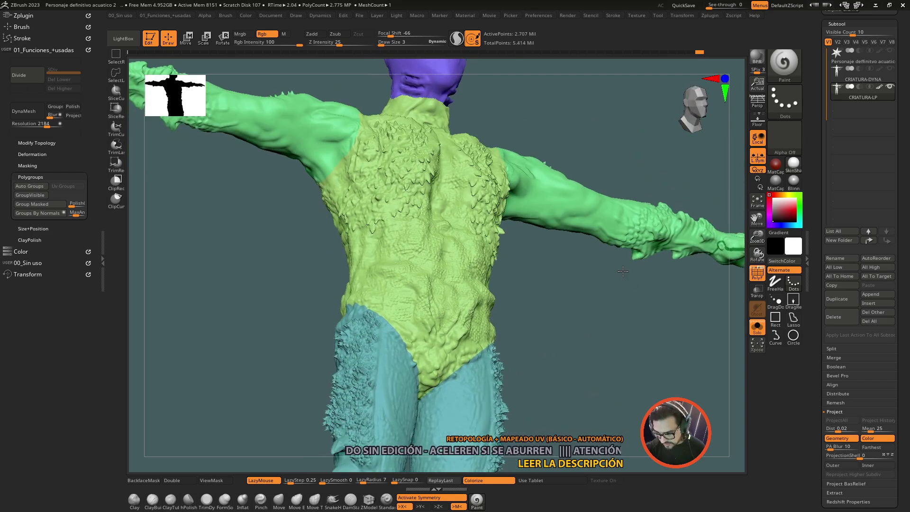
# Step: Orbit from the head and shoulder down the torso to bring the legs and feet into view
pyautogui.click(612, 310)
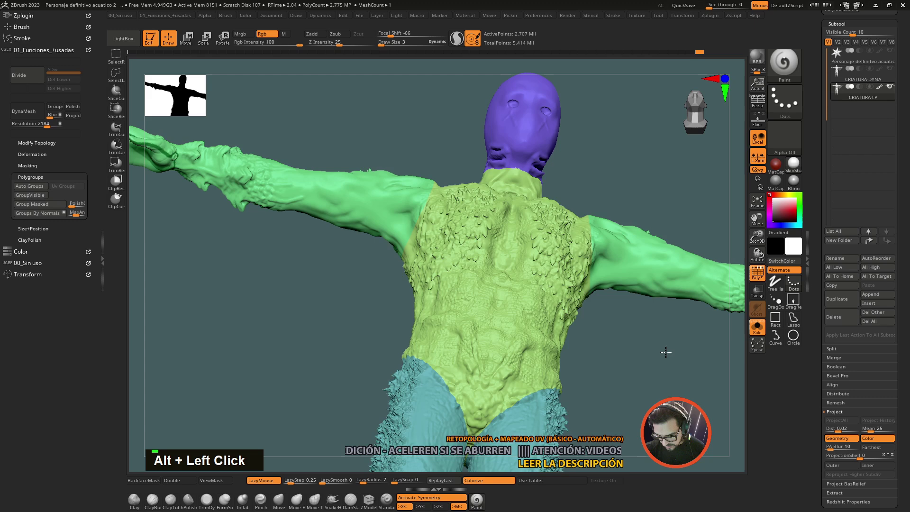
pyautogui.click(563, 201)
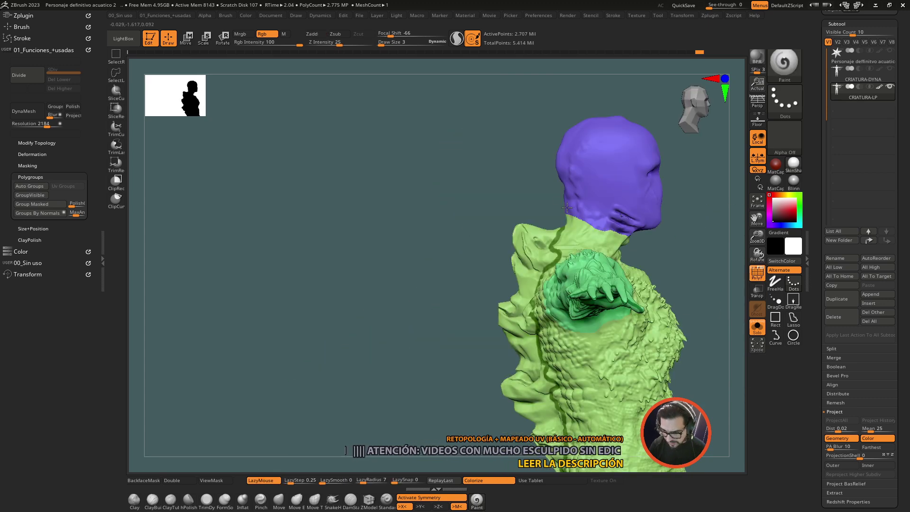
pyautogui.click(702, 296)
pyautogui.click(587, 351)
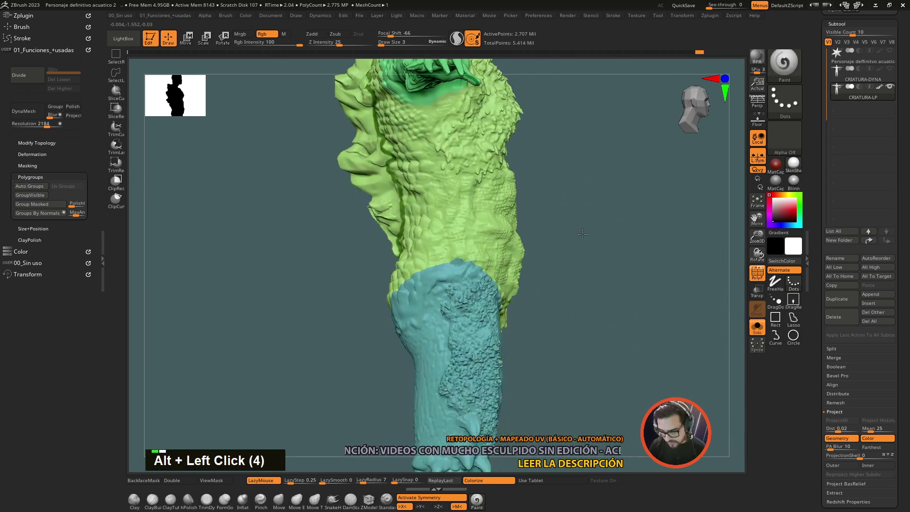
pyautogui.click(595, 316)
pyautogui.click(521, 296)
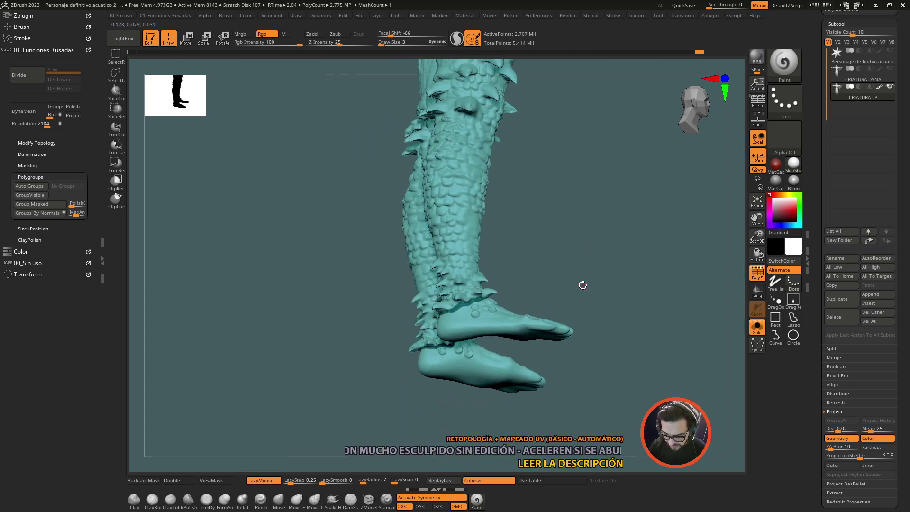
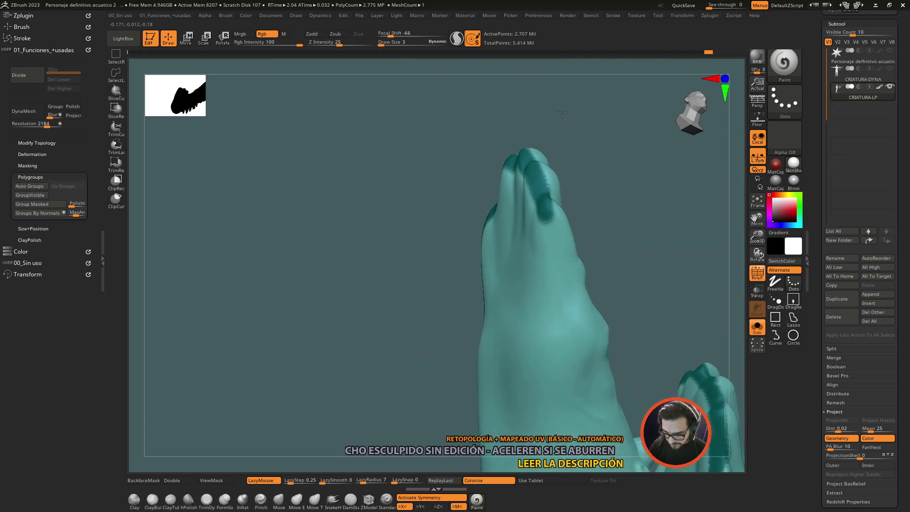
# Step: Inspect the foot and hand borders, then frame the whole creature showing purple head, yellow torso, green arms, teal legs
pyautogui.click(626, 337)
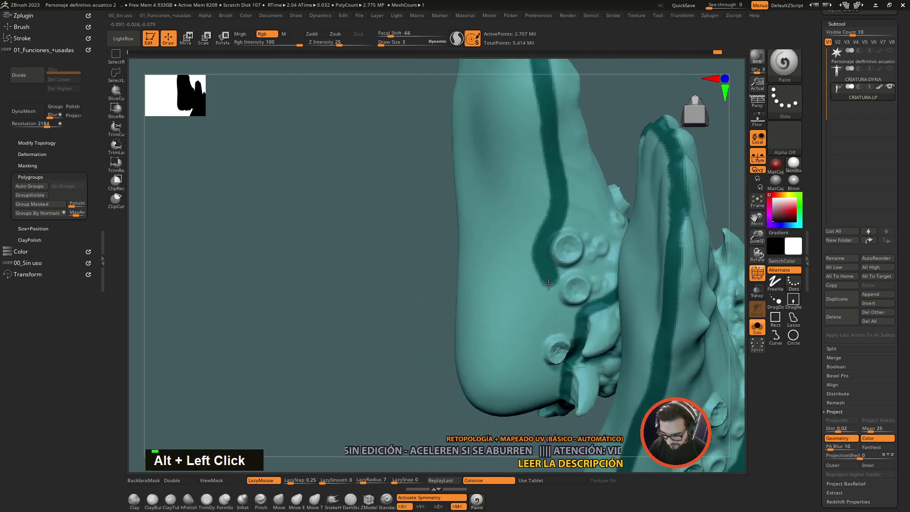
pyautogui.click(349, 364)
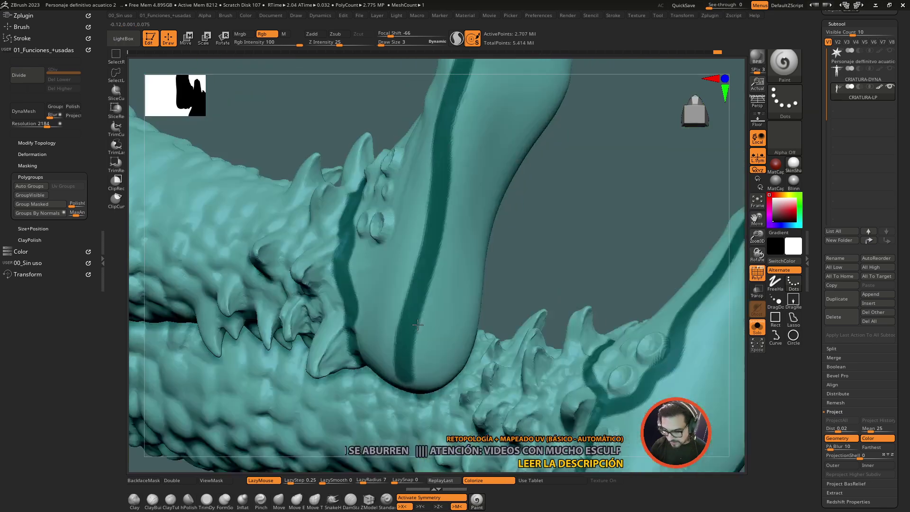
pyautogui.click(570, 278)
pyautogui.click(553, 309)
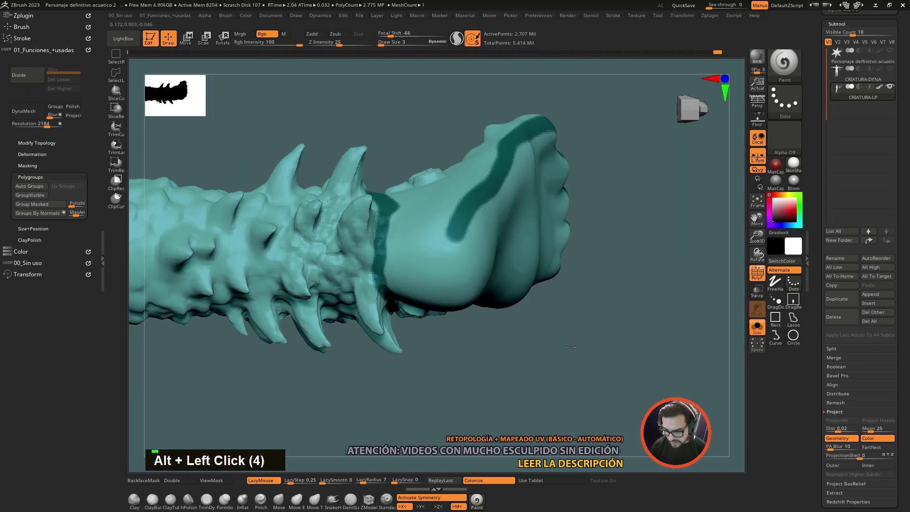
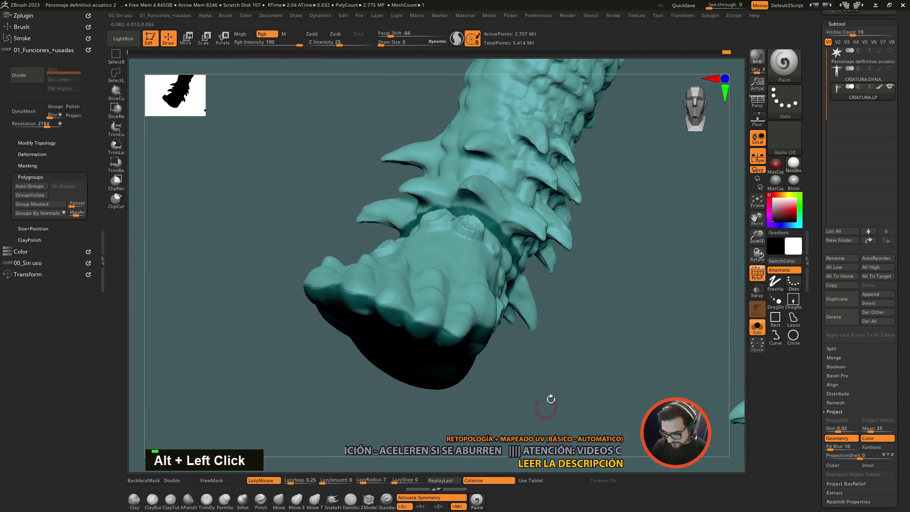
pyautogui.click(586, 358)
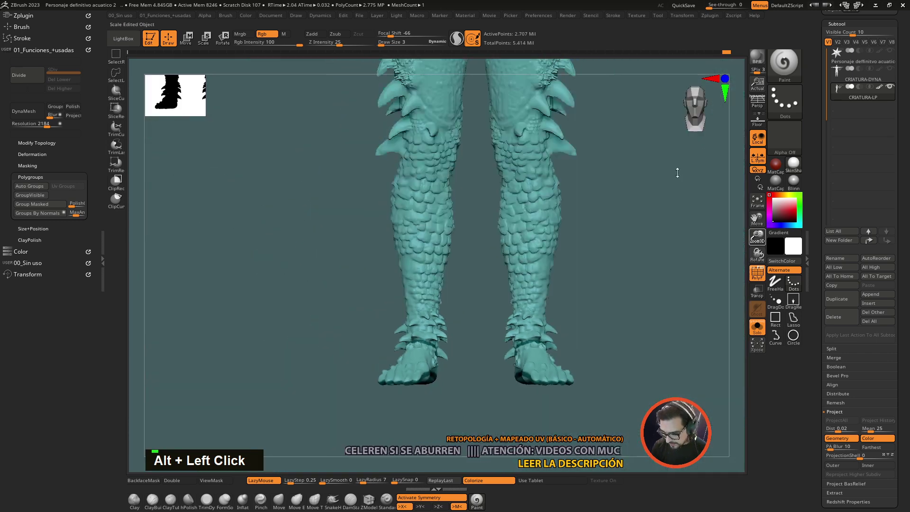
pyautogui.click(621, 232)
pyautogui.click(618, 220)
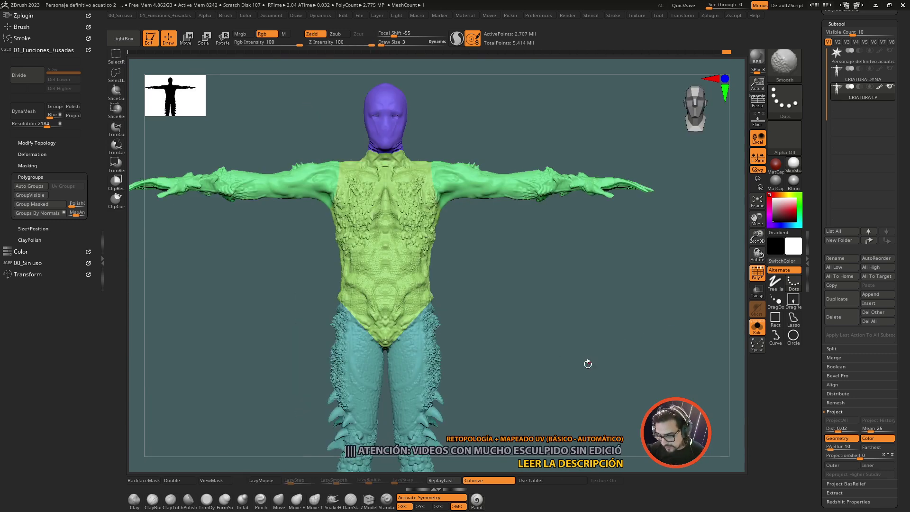
# Step: Restore the group colours, rotate to the back and show only the torso group with the spine outlined in purple
pyautogui.click(575, 362)
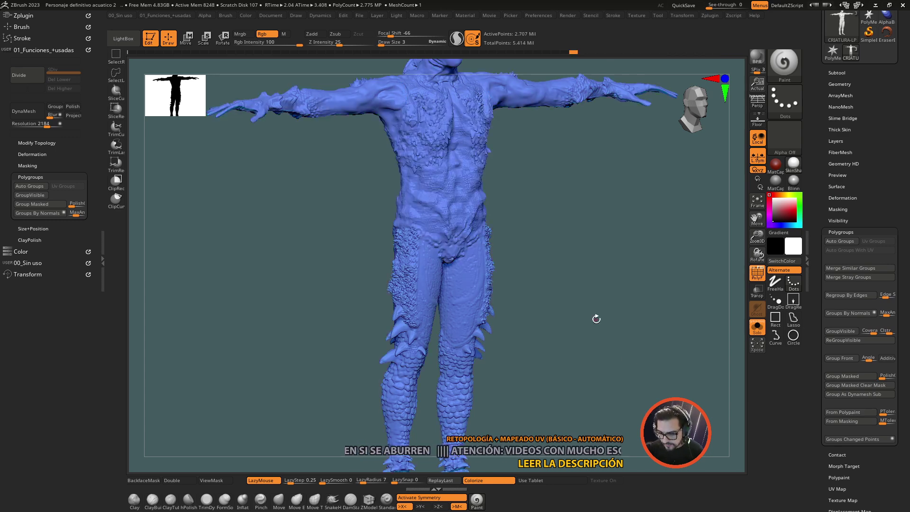
pyautogui.press('ctrl+z')
pyautogui.click(617, 314)
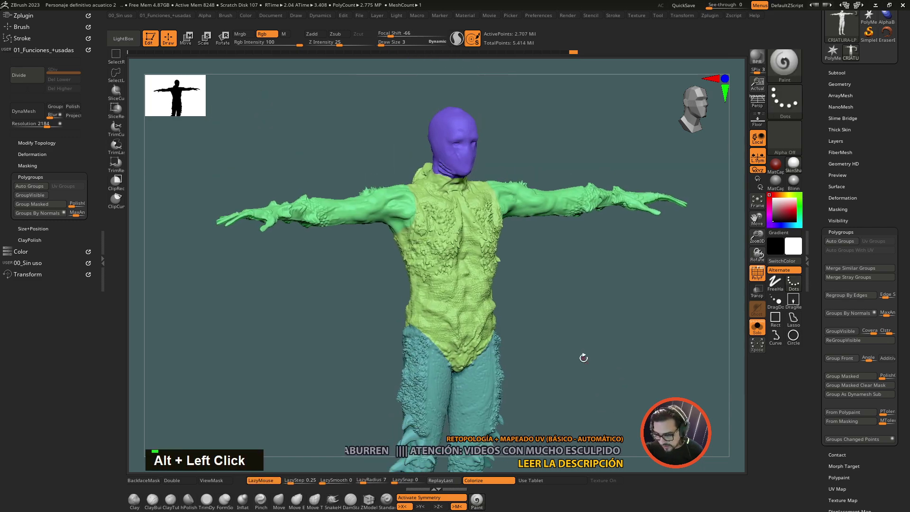
pyautogui.click(716, 256)
pyautogui.click(686, 264)
pyautogui.click(605, 343)
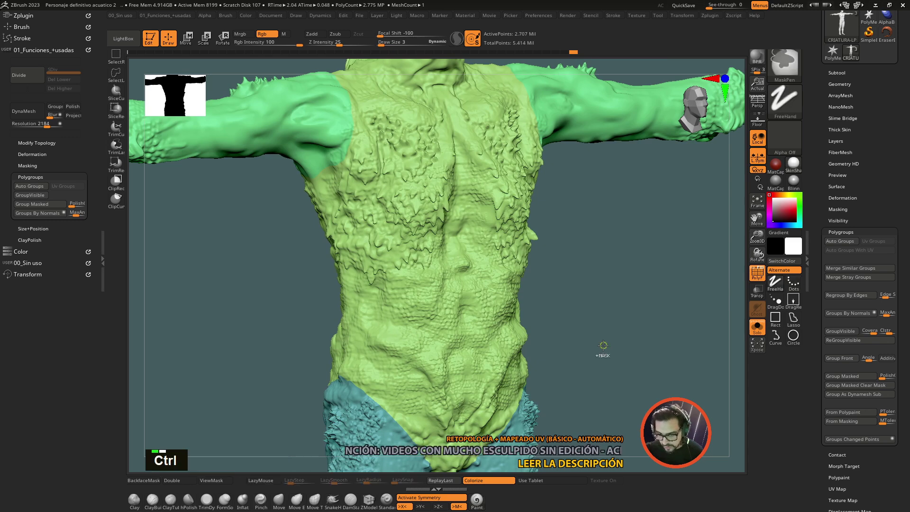
pyautogui.click(483, 306)
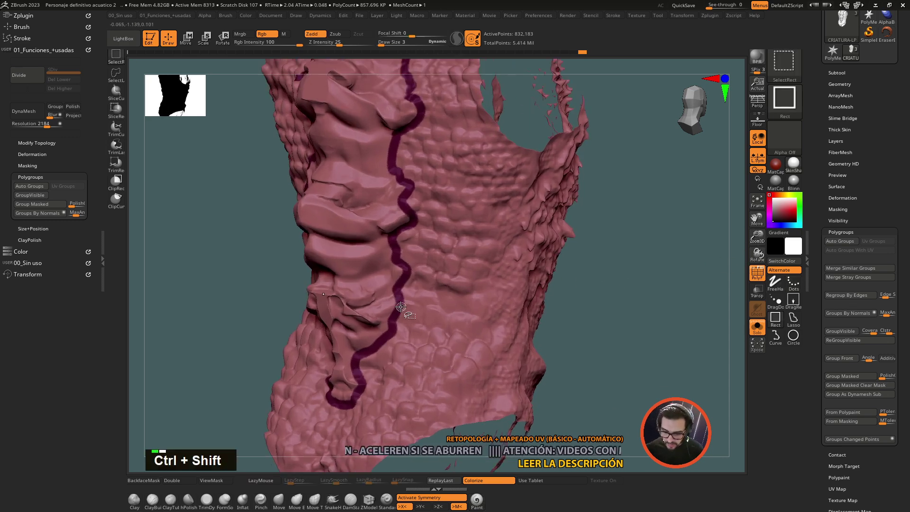
# Step: Make the outlined spine strip its own green polygroup separate from the blue torso
pyautogui.click(399, 304)
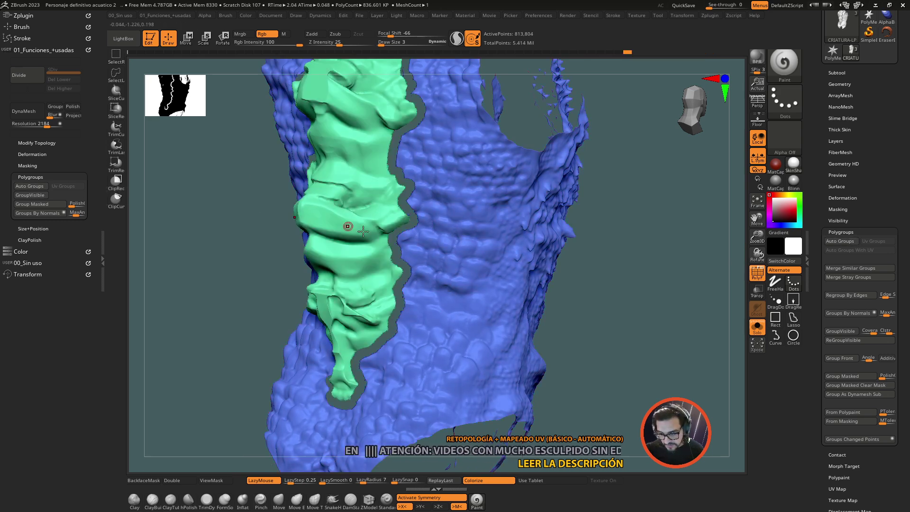
pyautogui.click(650, 269)
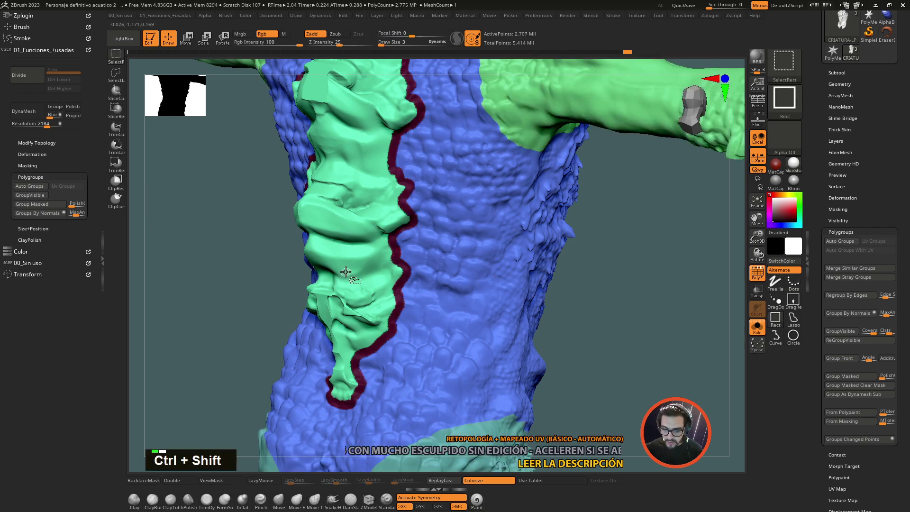
pyautogui.click(350, 271)
pyautogui.click(586, 197)
# Step: Check the torso and the spine group each in isolation, then show all groups again
pyautogui.click(406, 270)
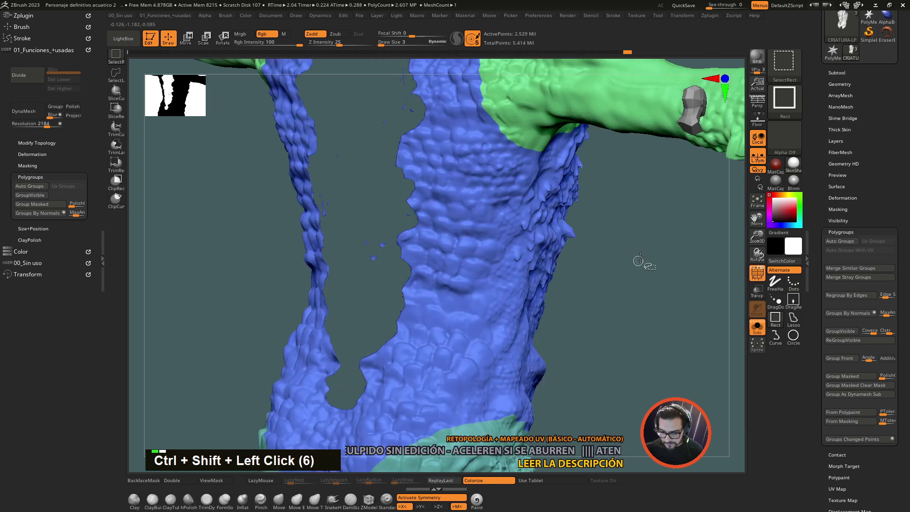
pyautogui.click(671, 214)
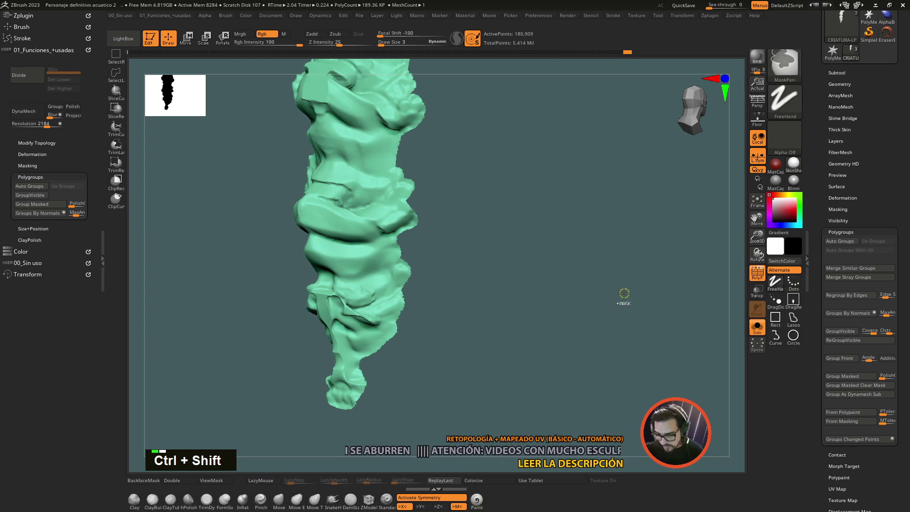
pyautogui.click(625, 291)
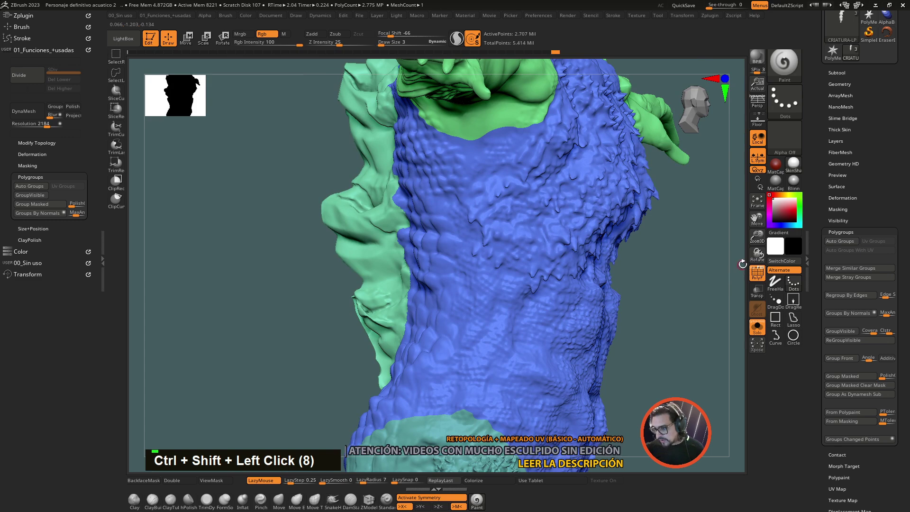
# Step: Show only the legs, then isolate the leftover thin fragments between them
pyautogui.click(614, 353)
pyautogui.click(590, 407)
pyautogui.click(552, 256)
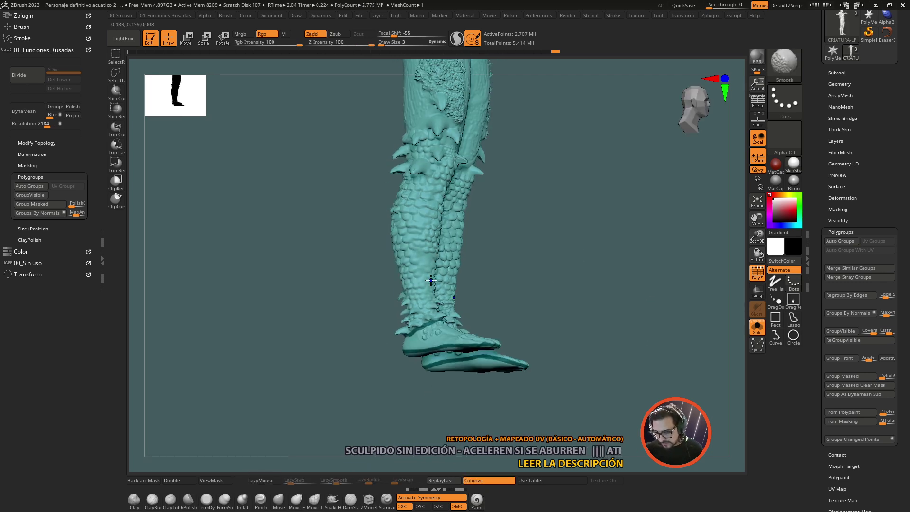
pyautogui.click(421, 281)
pyautogui.click(602, 239)
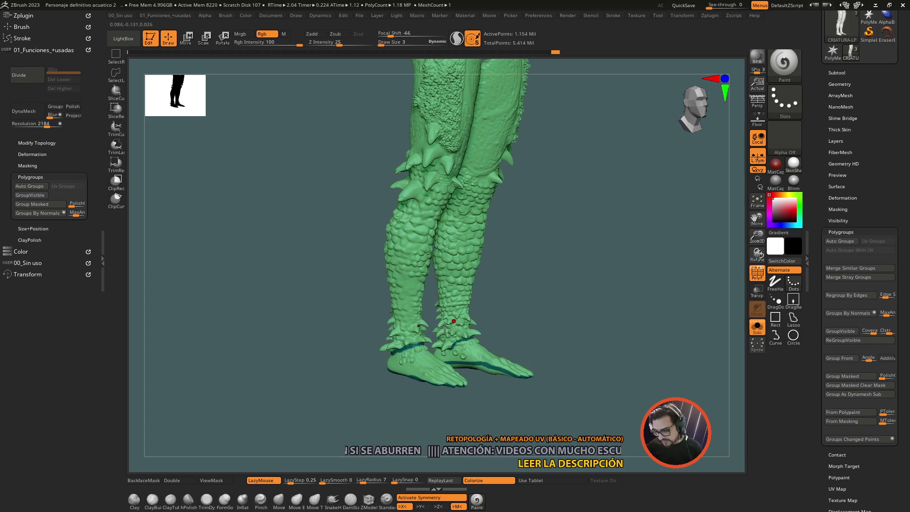
pyautogui.click(630, 306)
pyautogui.click(382, 256)
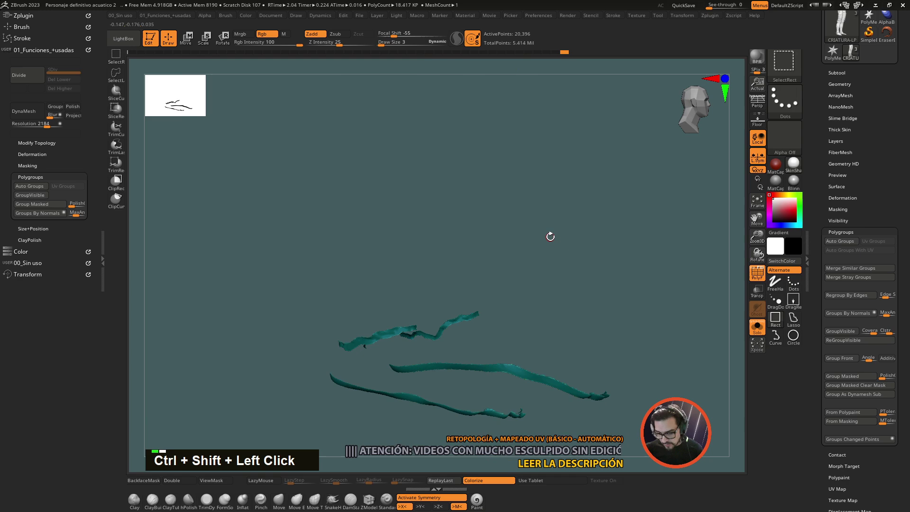
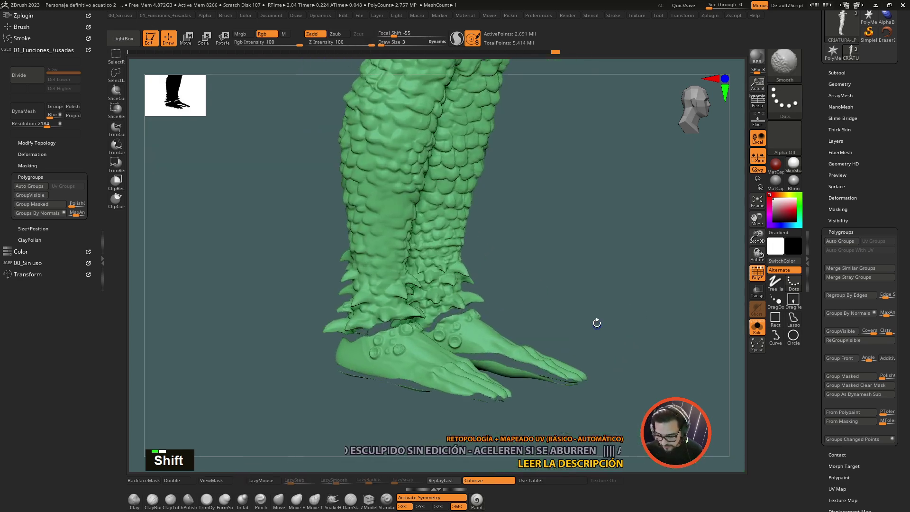
# Step: Split the legs into teal and magenta left/right groups and give each foot its own blue and pink group
pyautogui.click(596, 310)
pyautogui.click(597, 285)
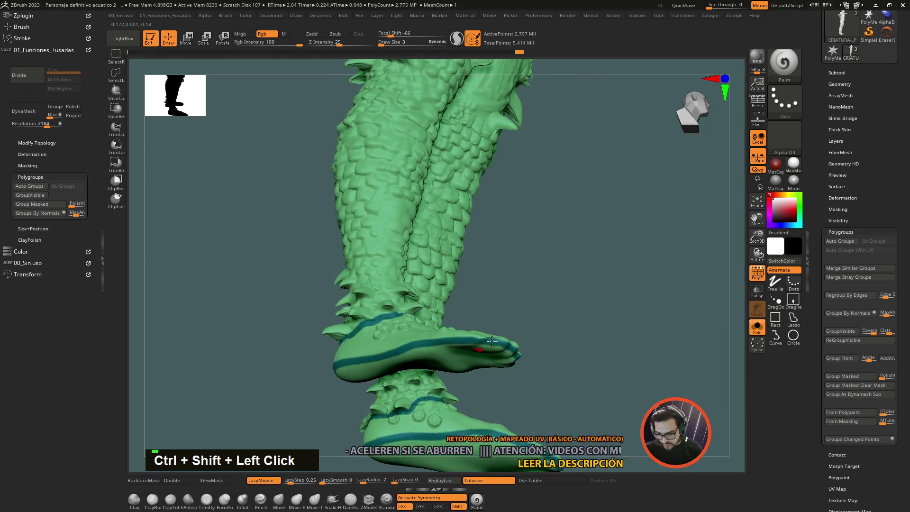
pyautogui.click(442, 339)
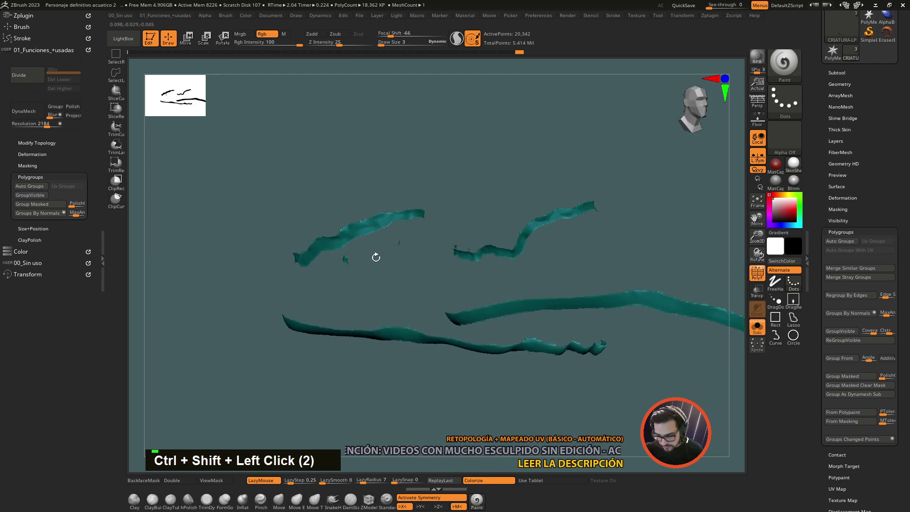
pyautogui.click(220, 174)
pyautogui.click(220, 175)
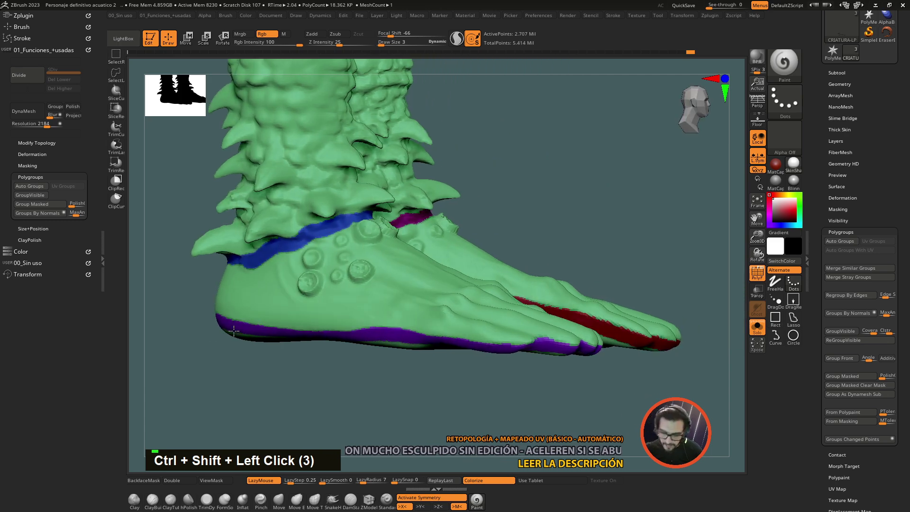
pyautogui.click(223, 367)
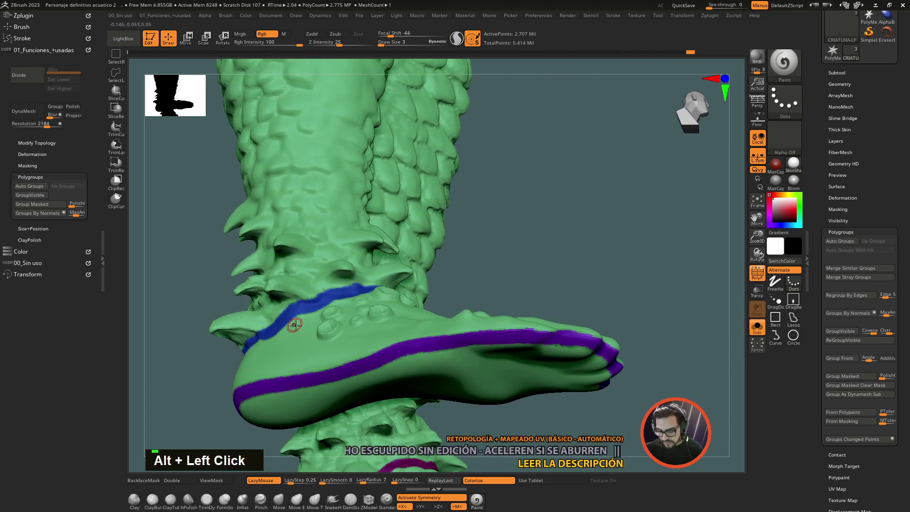
pyautogui.click(312, 339)
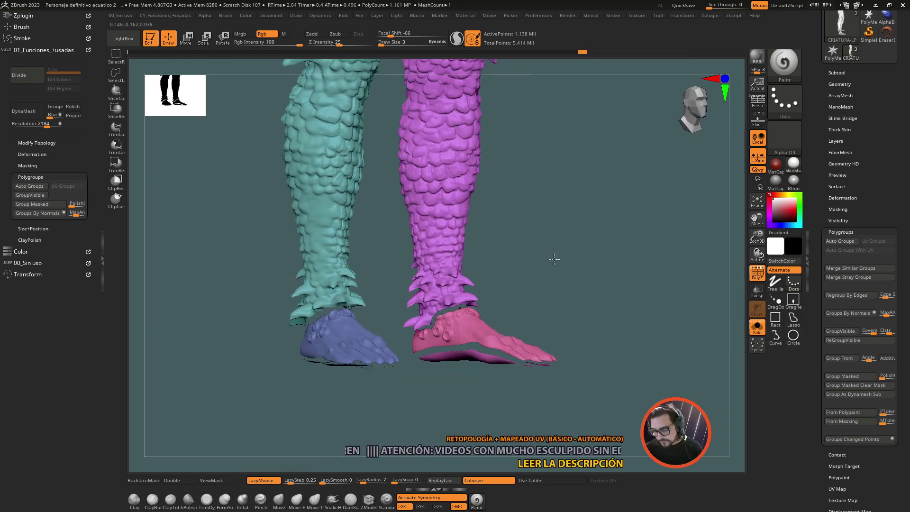
# Step: Merge both legs into one yellow group and both feet into one group, hiding the feet to check the legs
pyautogui.click(586, 257)
pyautogui.click(599, 266)
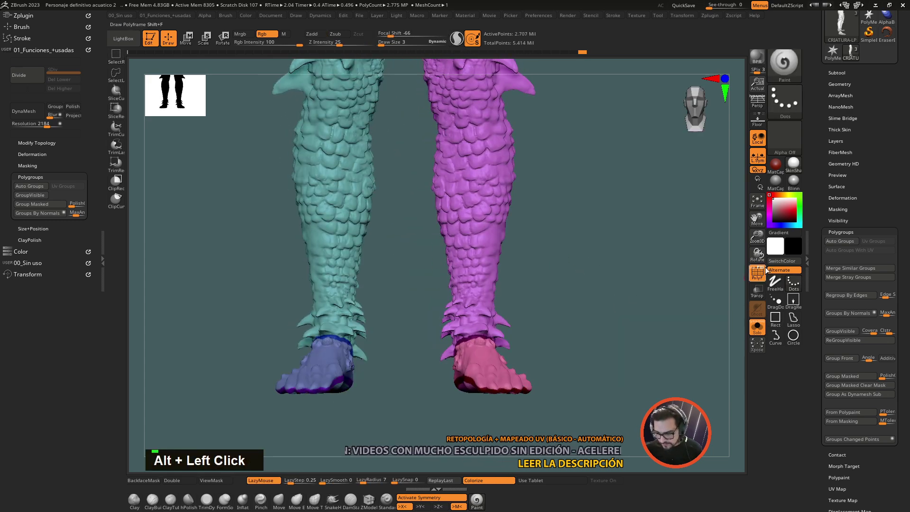
pyautogui.click(591, 247)
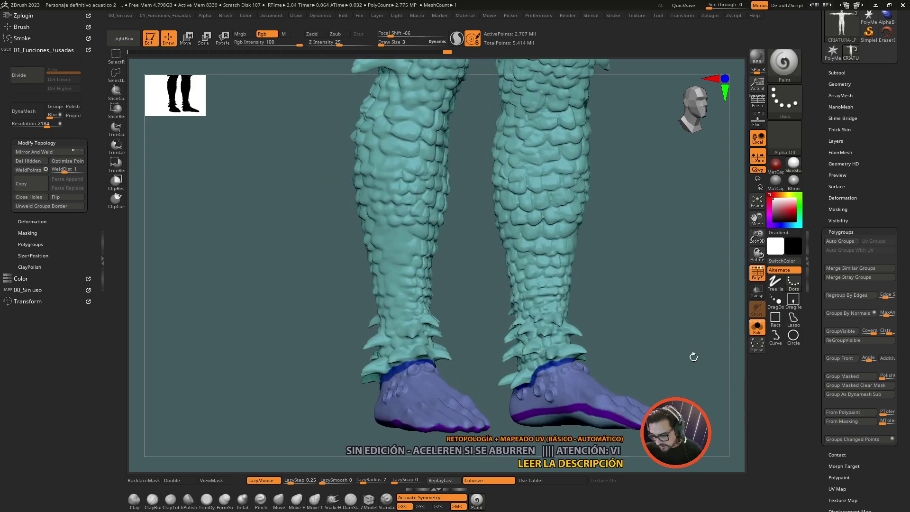
pyautogui.click(660, 331)
pyautogui.click(685, 273)
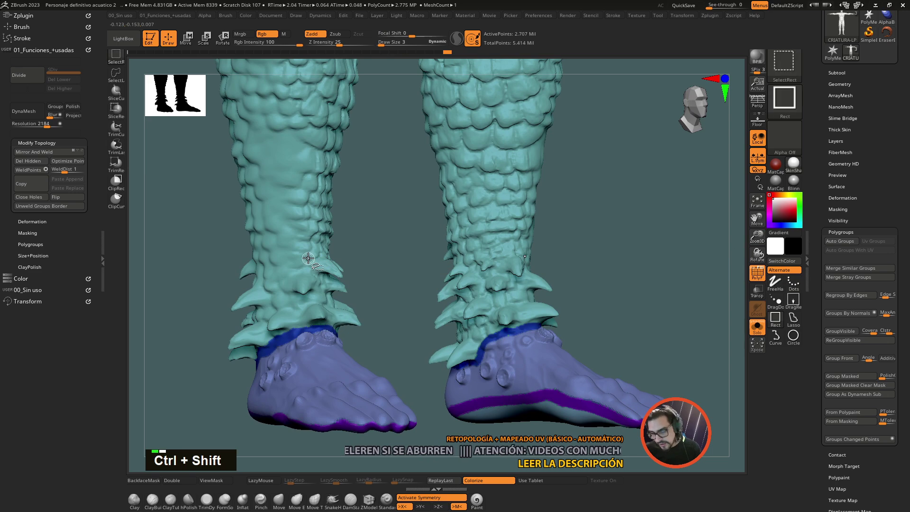
pyautogui.click(307, 256)
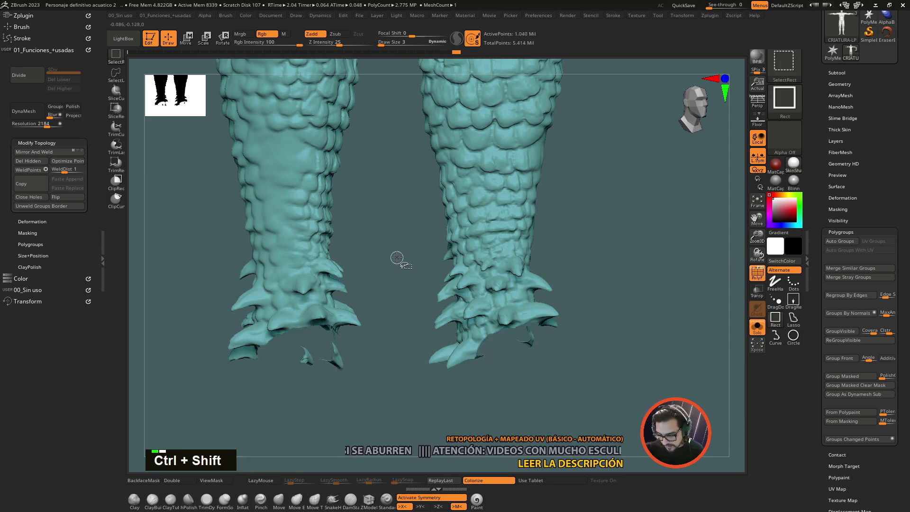
# Step: Show only the feet to verify their group, then isolate the two legs again with feet hidden
pyautogui.click(391, 227)
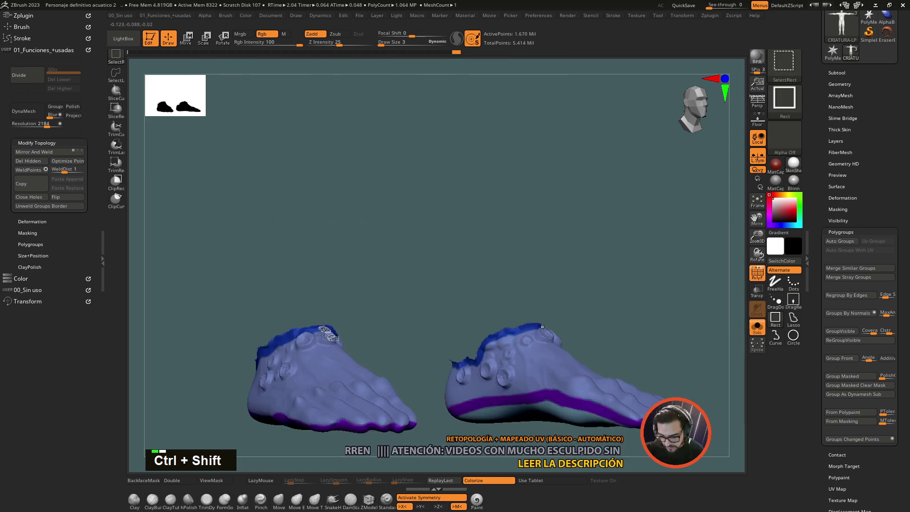
pyautogui.click(318, 324)
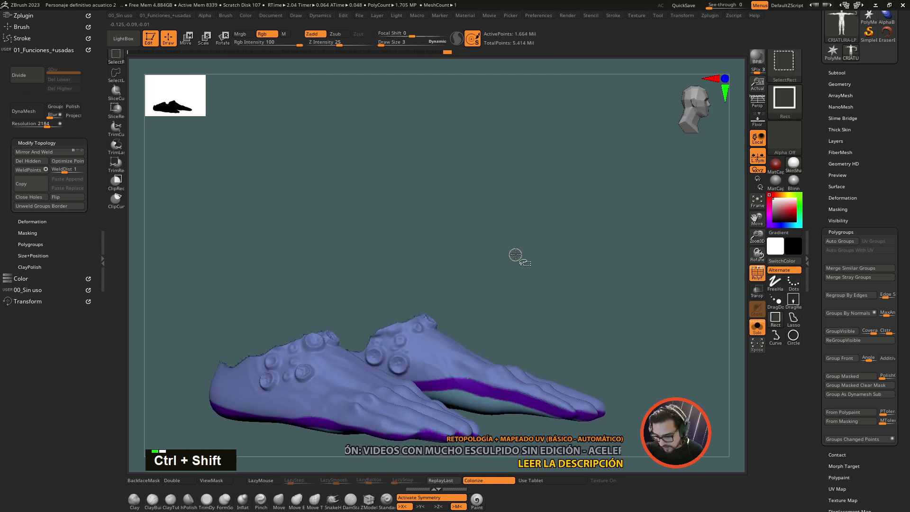
pyautogui.click(593, 238)
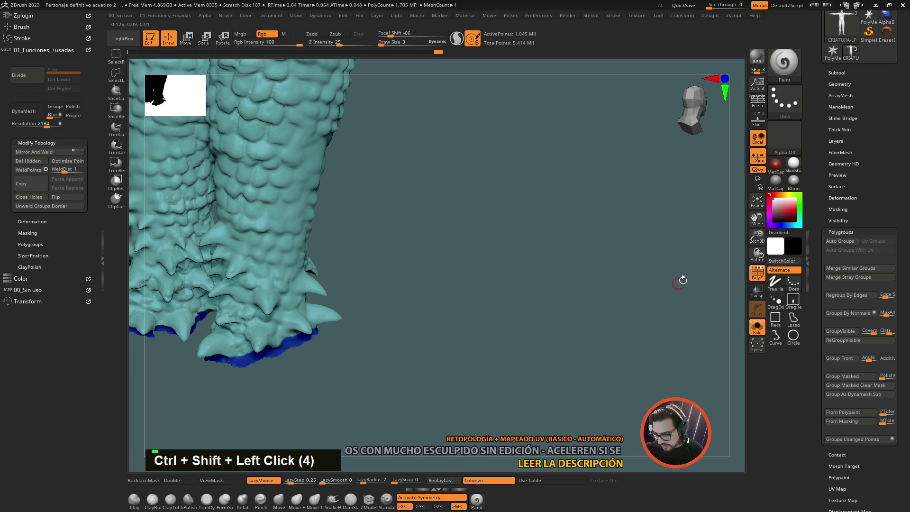
pyautogui.click(549, 307)
pyautogui.click(609, 362)
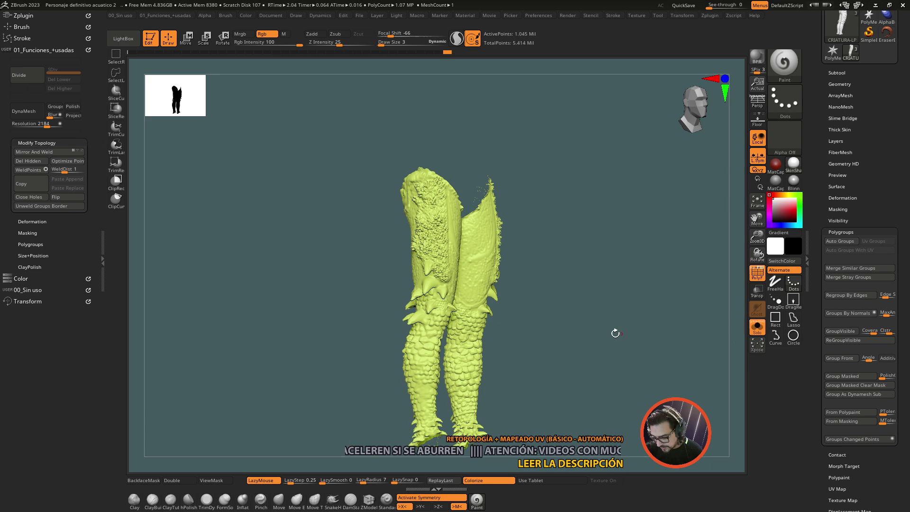
# Step: Bring back the torso and lower legs, then isolate only the two feet
pyautogui.click(585, 342)
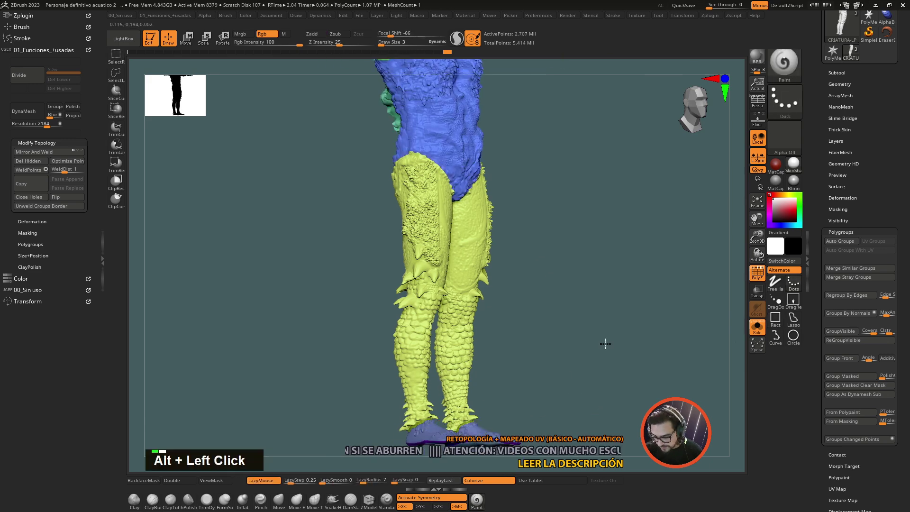
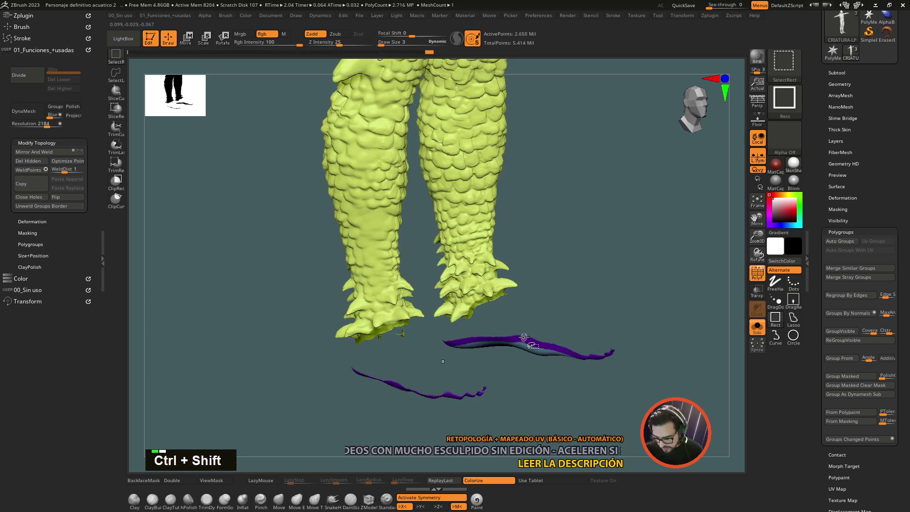
pyautogui.click(525, 334)
pyautogui.click(628, 219)
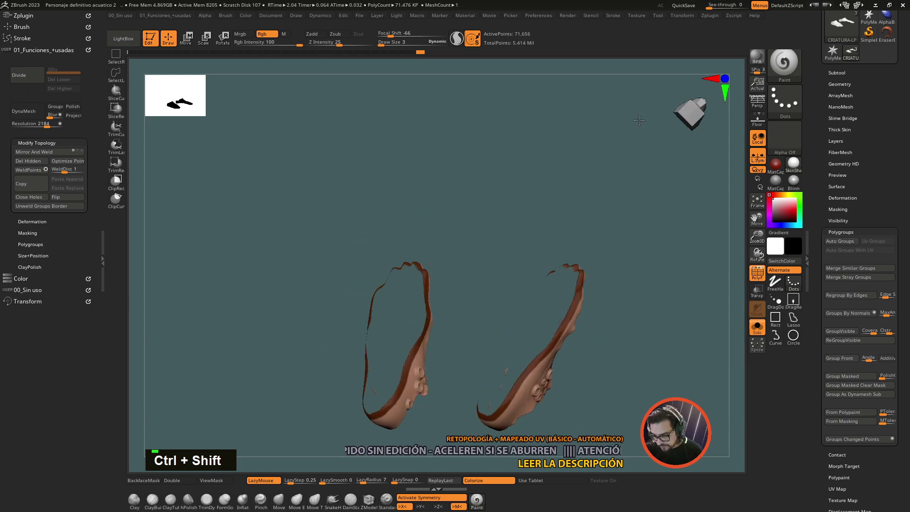
pyautogui.click(648, 320)
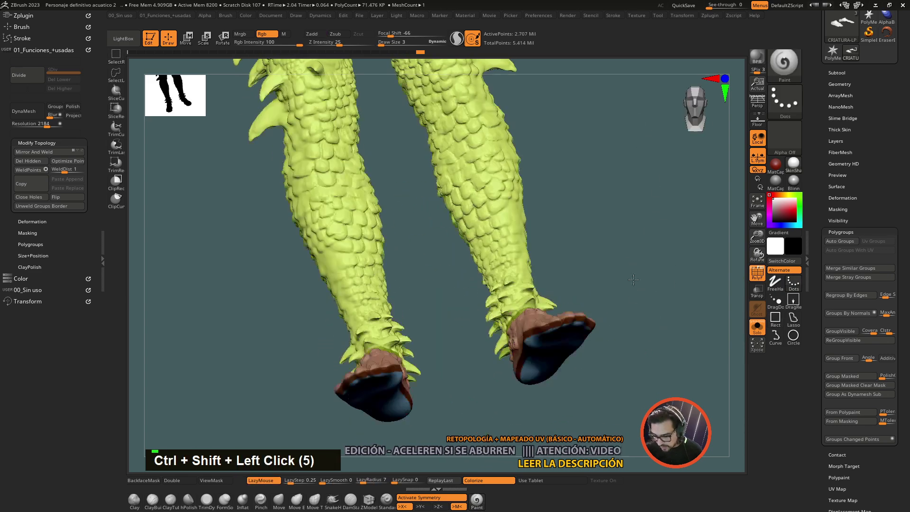
pyautogui.click(543, 323)
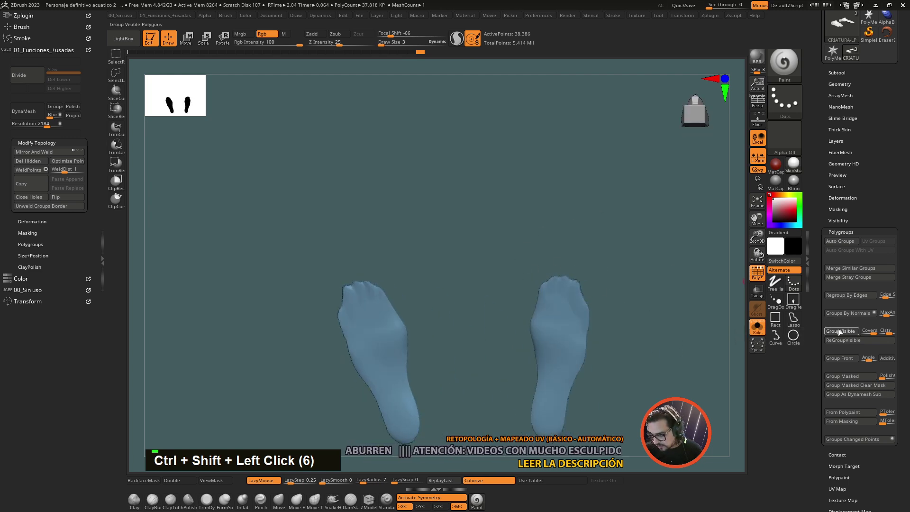
# Step: Put the isolated feet into one green polygroup via Group Visible and show the whole creature again
pyautogui.click(685, 282)
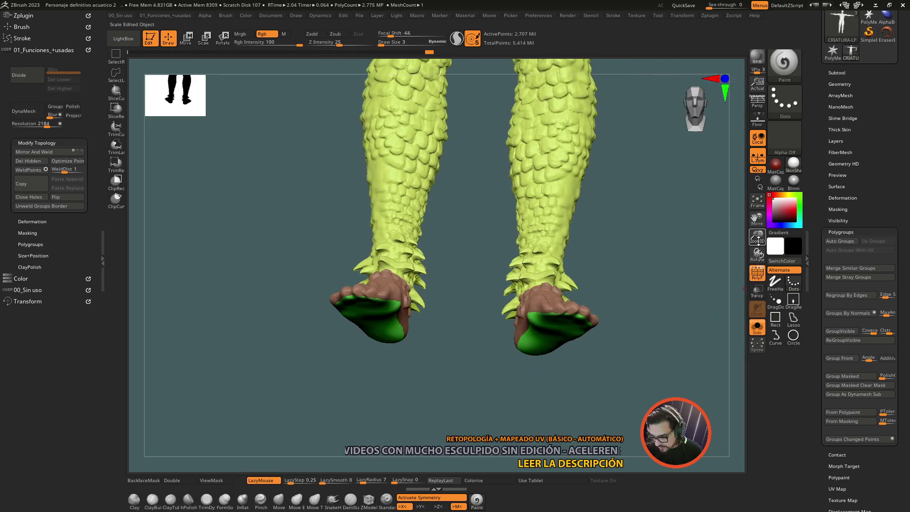
pyautogui.click(657, 267)
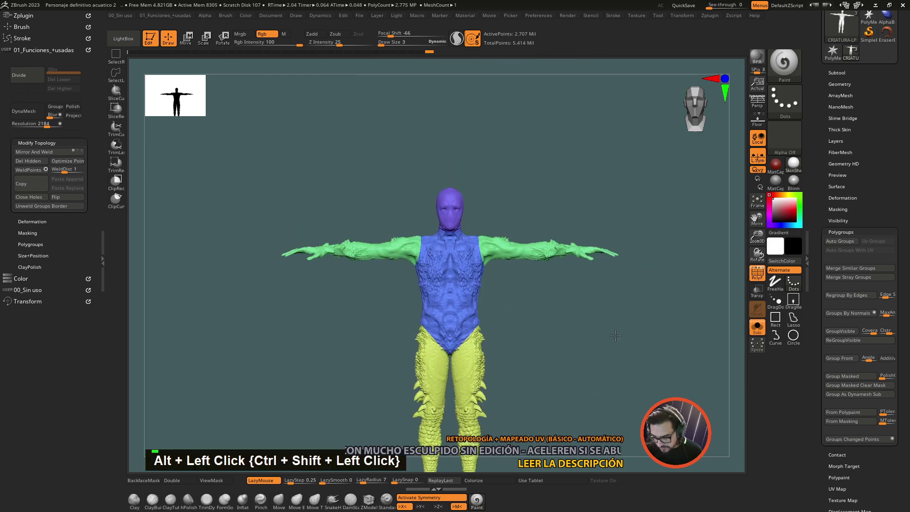
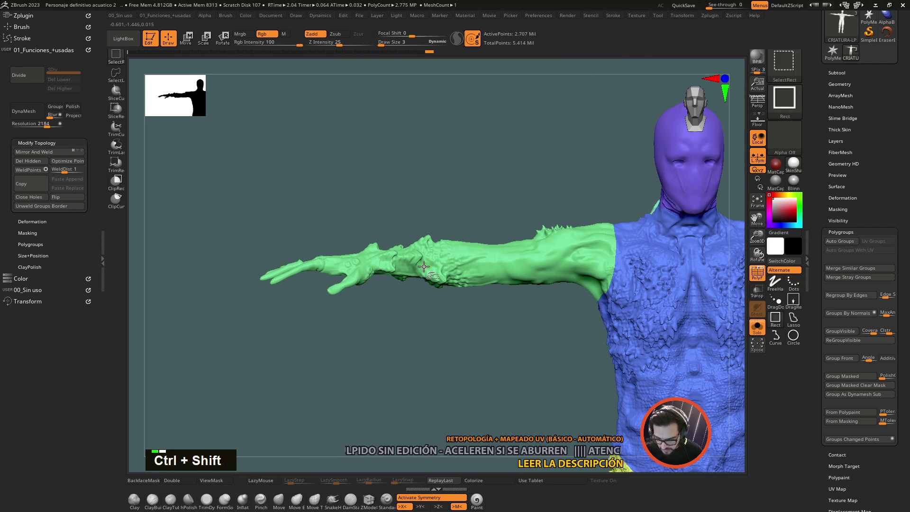
# Step: Isolate both arms, mark the wrist boundary and split the hand into its own light-blue group from the purple arm
pyautogui.click(427, 265)
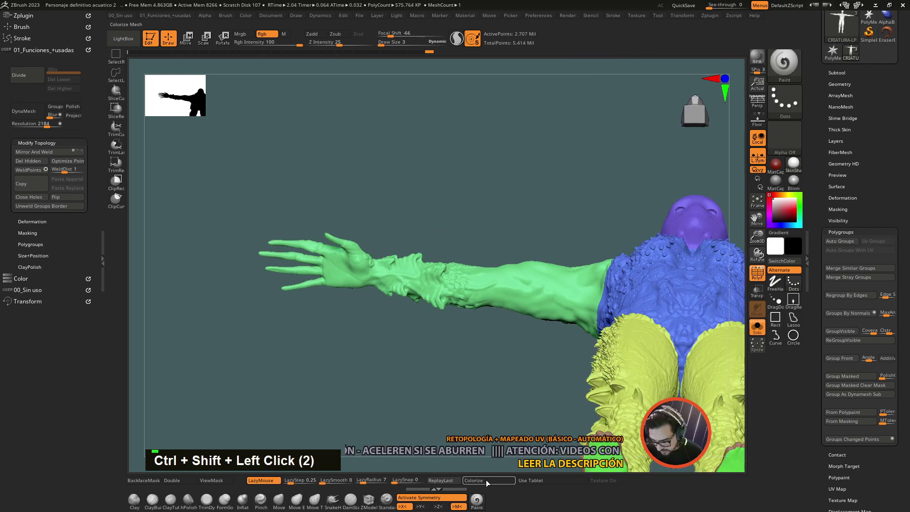
pyautogui.click(434, 338)
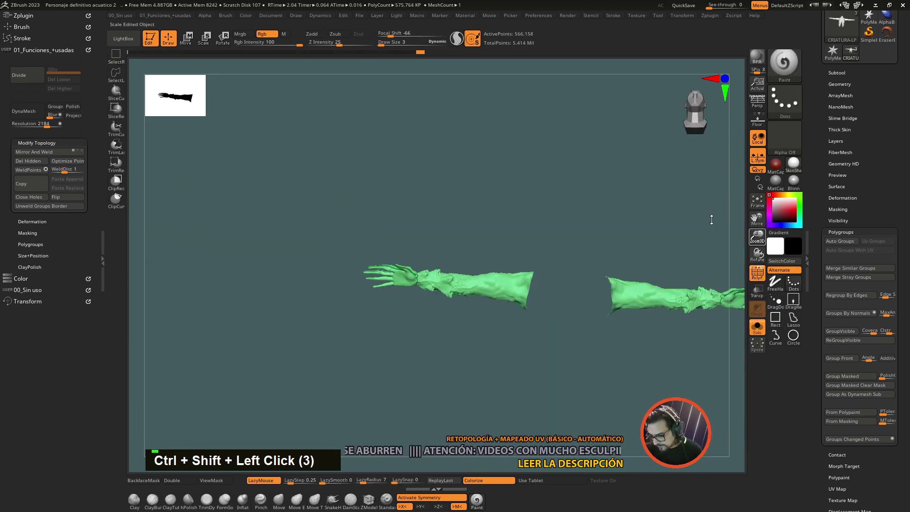
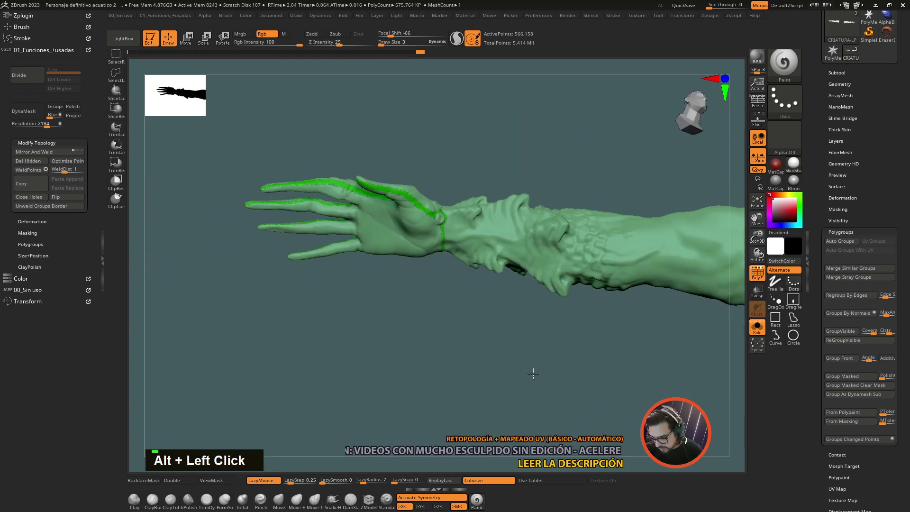
pyautogui.click(523, 368)
pyautogui.click(508, 339)
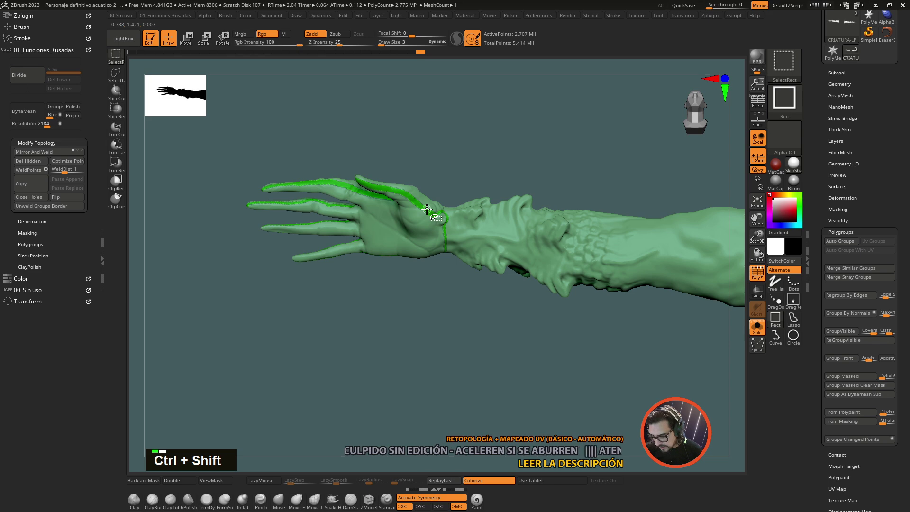
pyautogui.click(503, 225)
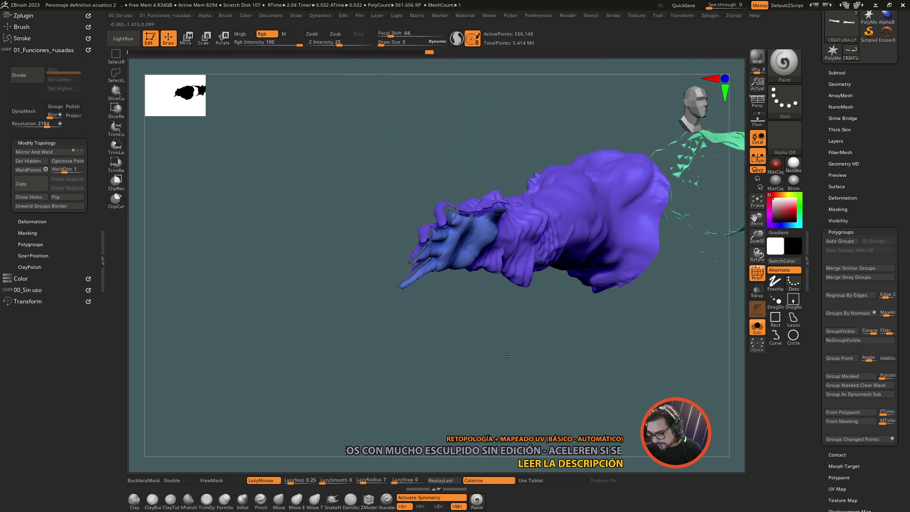
# Step: Hide the hand group and isolate the two hands with the leftover wrist strip
pyautogui.click(508, 354)
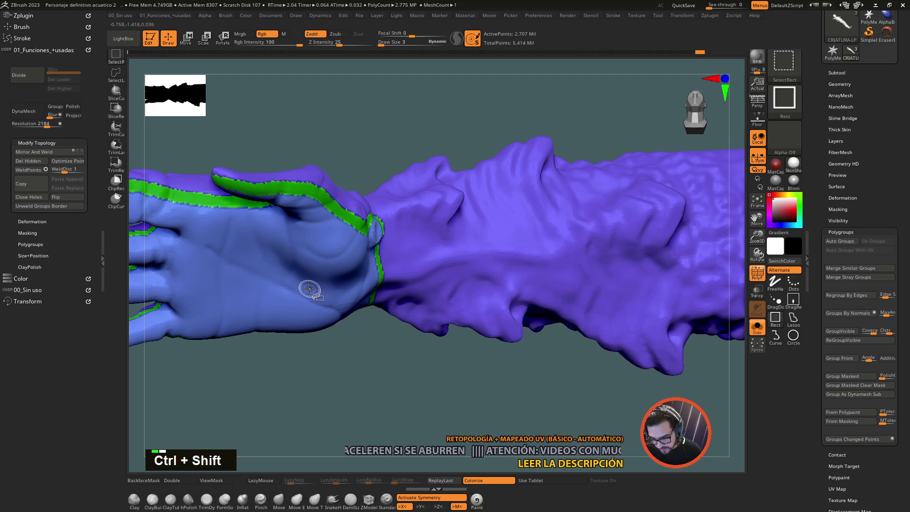
pyautogui.click(309, 287)
pyautogui.click(452, 113)
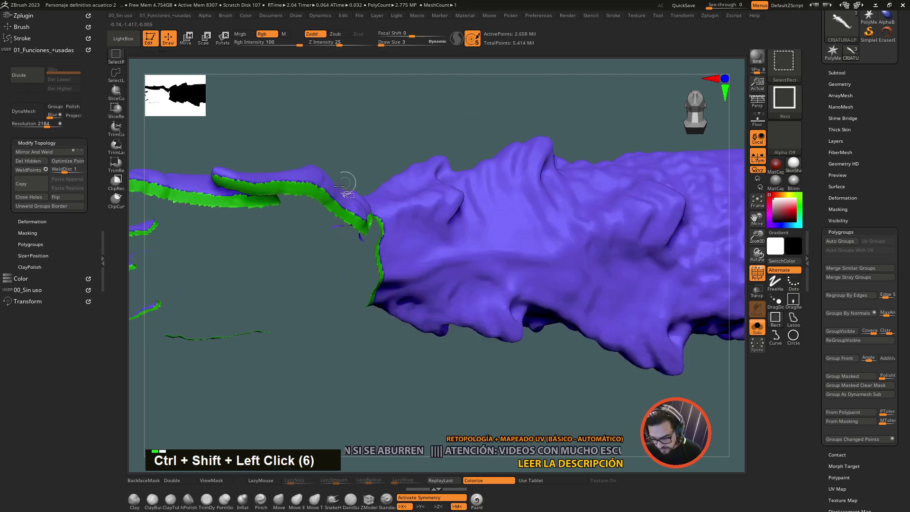
pyautogui.click(336, 204)
# Step: Group Visible so both hands share one polygroup, then unhide the whole body
pyautogui.click(399, 114)
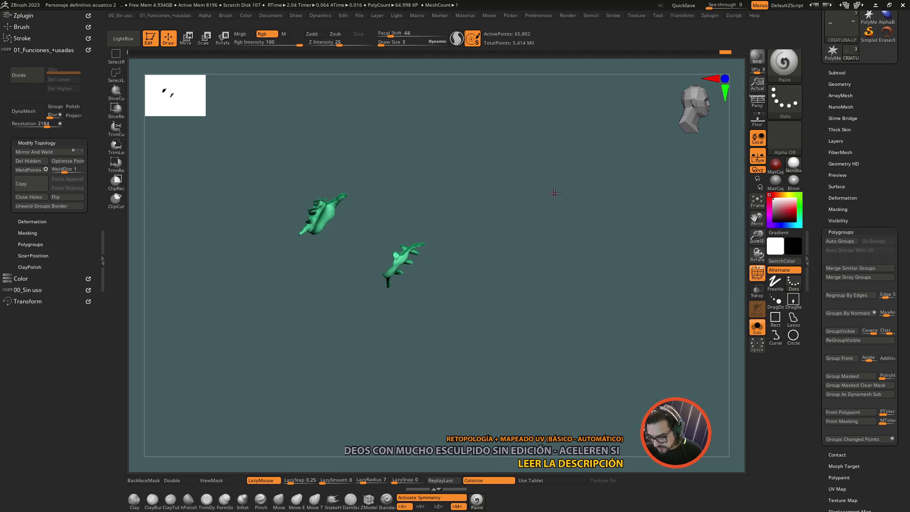
pyautogui.click(525, 187)
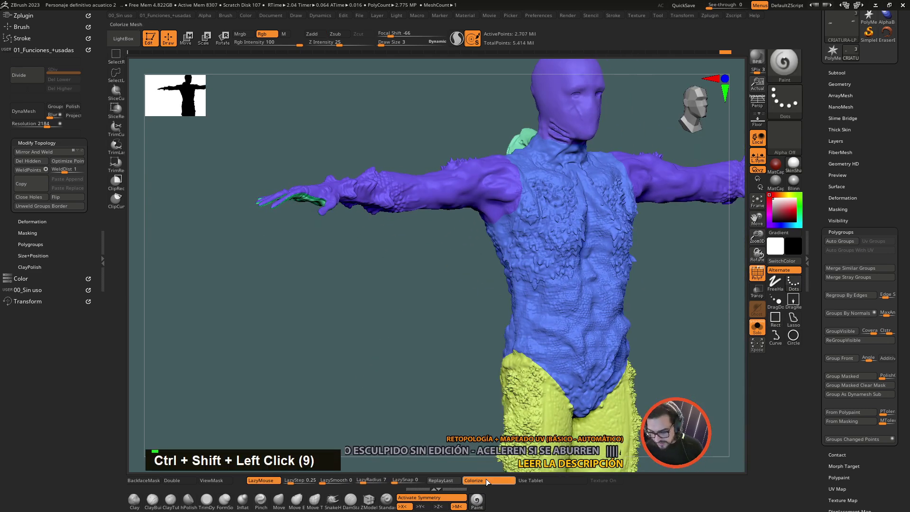
pyautogui.doubleClick(413, 368)
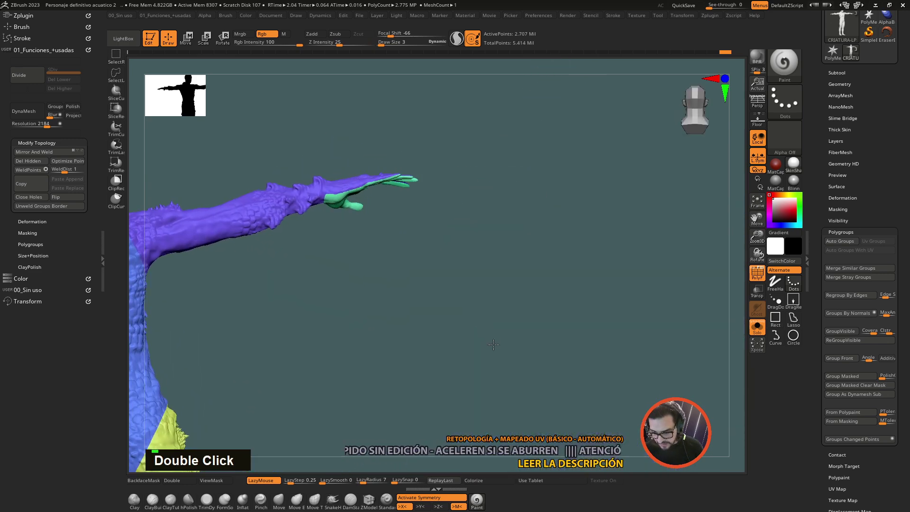
pyautogui.click(374, 359)
pyautogui.click(576, 363)
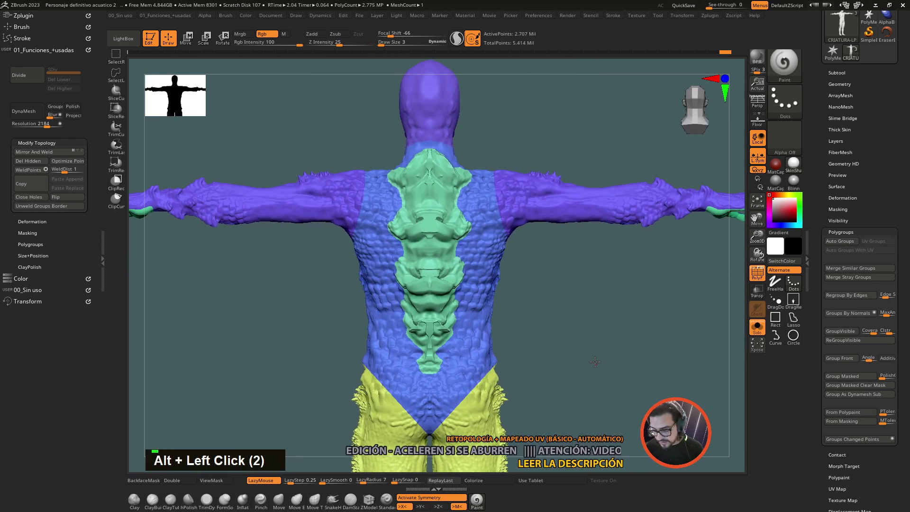
pyautogui.click(378, 355)
pyautogui.click(565, 303)
pyautogui.doubleClick(563, 339)
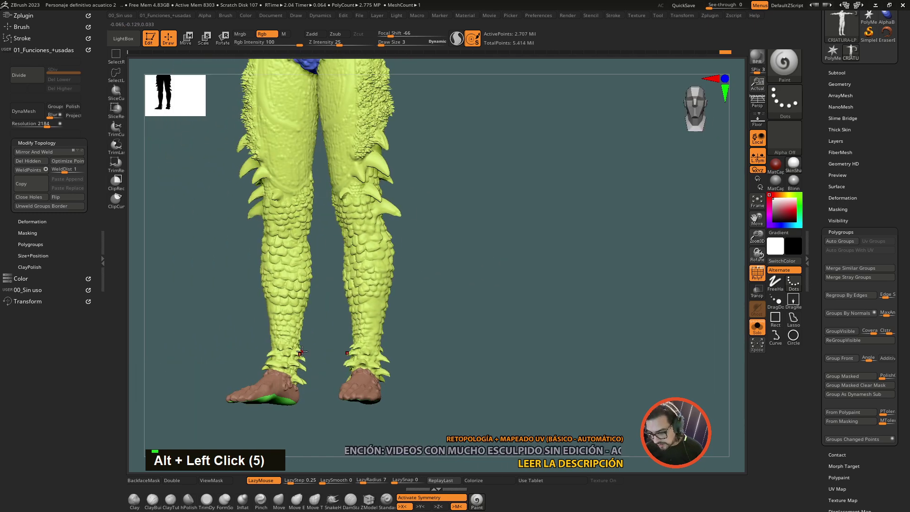
pyautogui.click(545, 209)
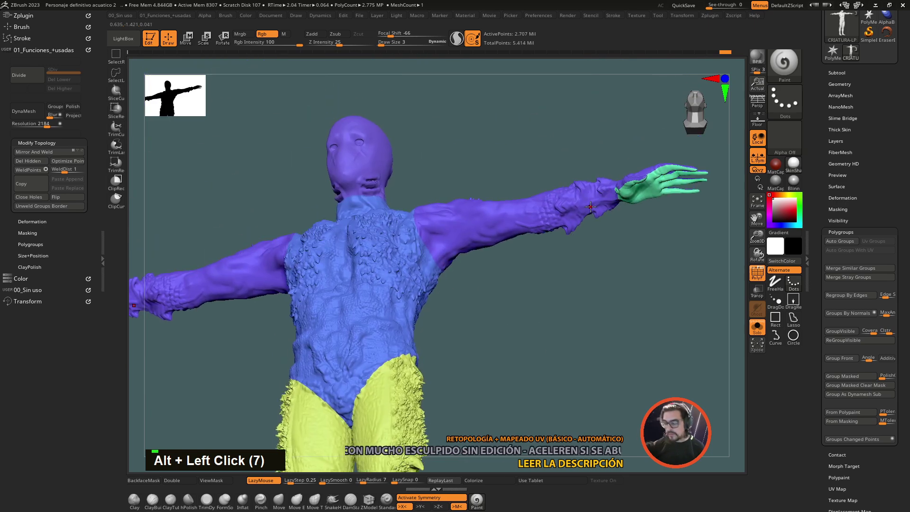